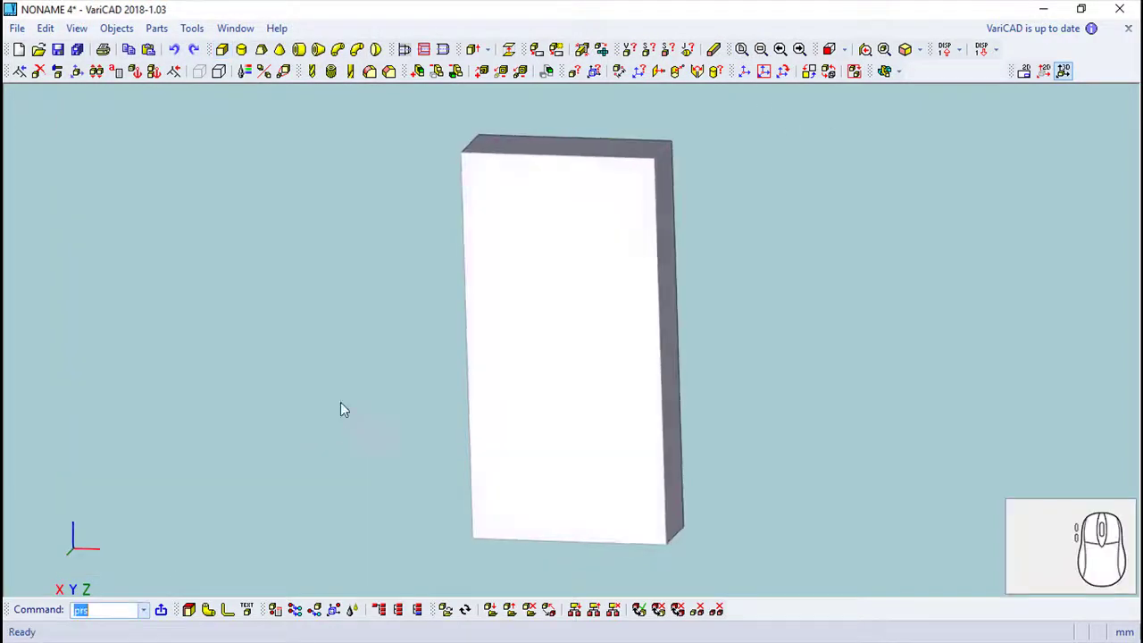
Step: Orbit and zoom the view so the box's broad face is seen obliquely
{"action": "left_click_drag", "start_coordinate": [402, 420], "coordinate": [669, 418]}
{"action": "left_click_drag", "start_coordinate": [726, 448], "coordinate": [779, 170]}
{"action": "scroll", "scroll_direction": "up", "scroll_amount": 3}
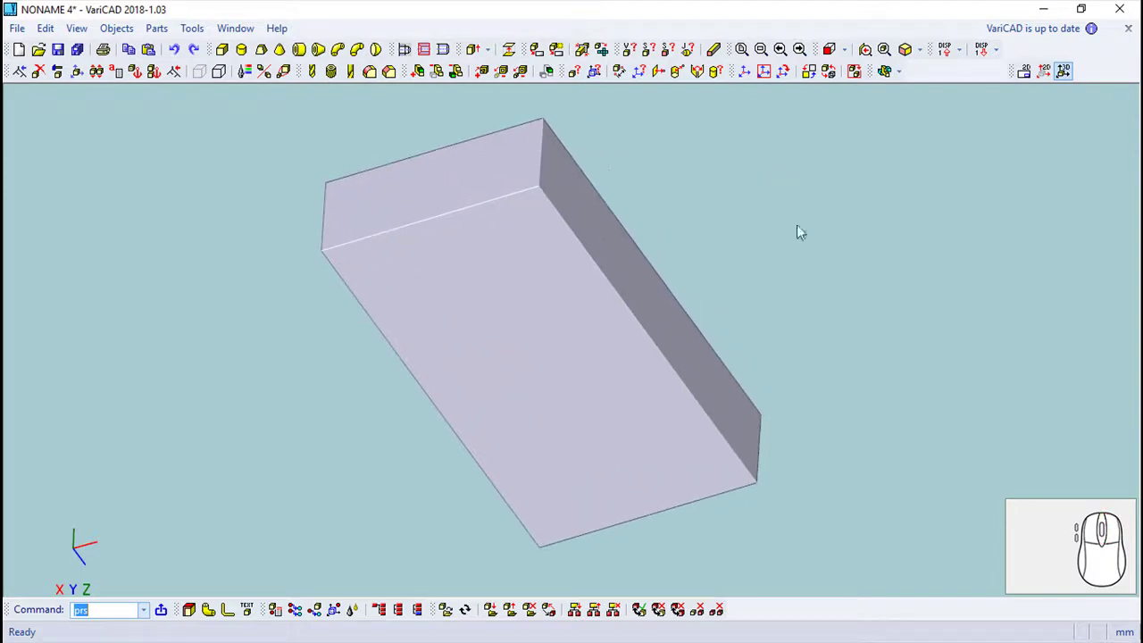
Step: Offset the broad face outline inward by 1 as a profile and start extruding it
{"action": "left_click", "coordinate": [1044, 71]}
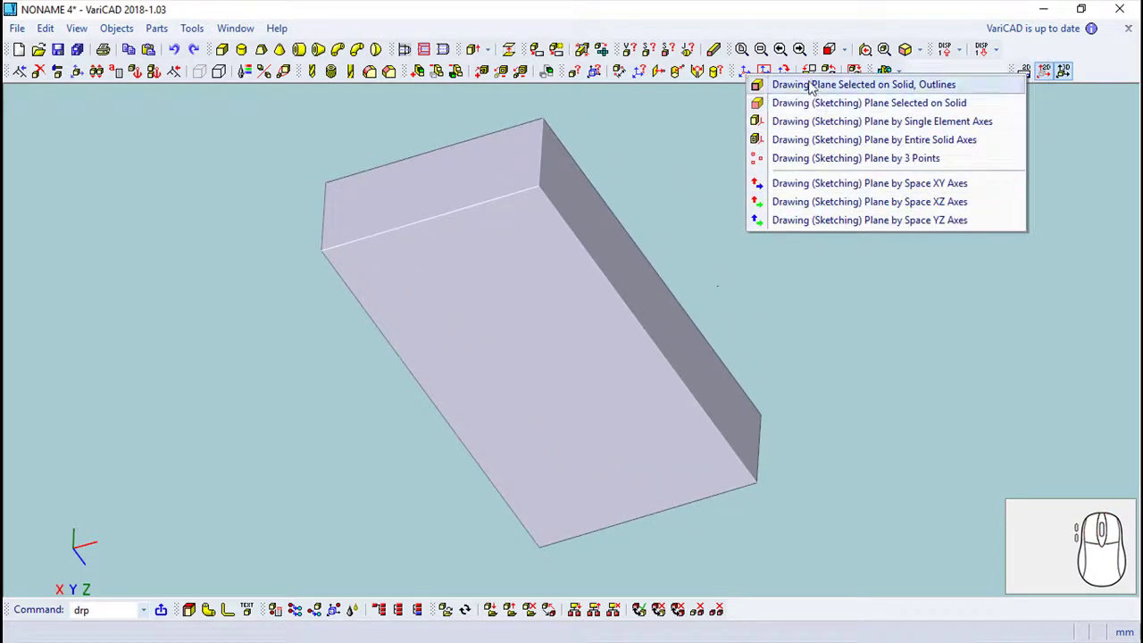
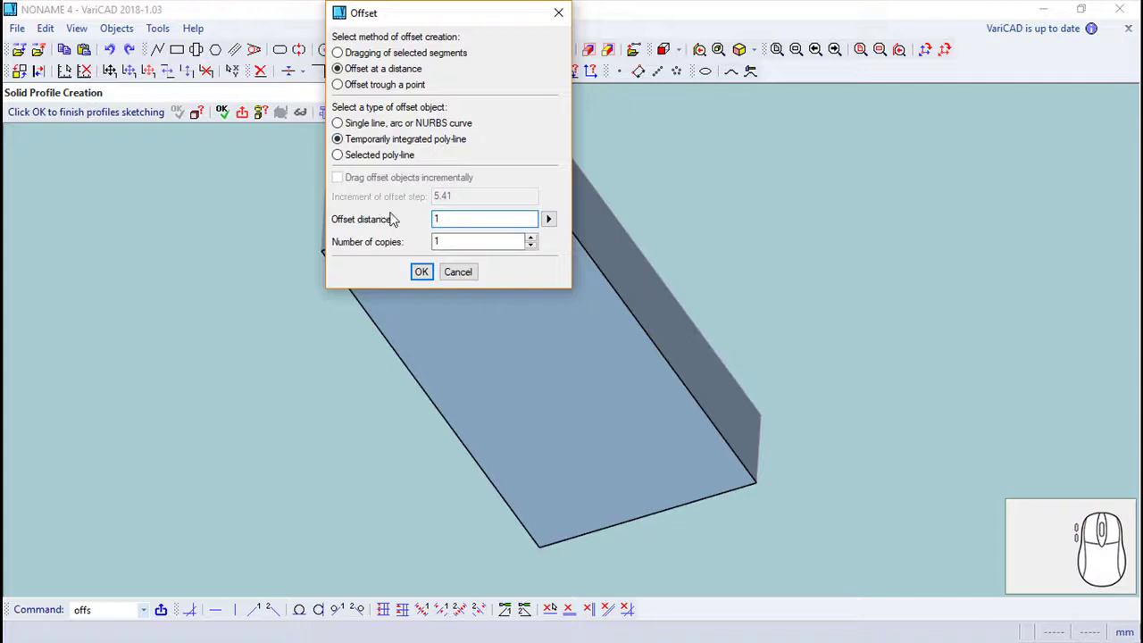
{"action": "left_click", "coordinate": [425, 271]}
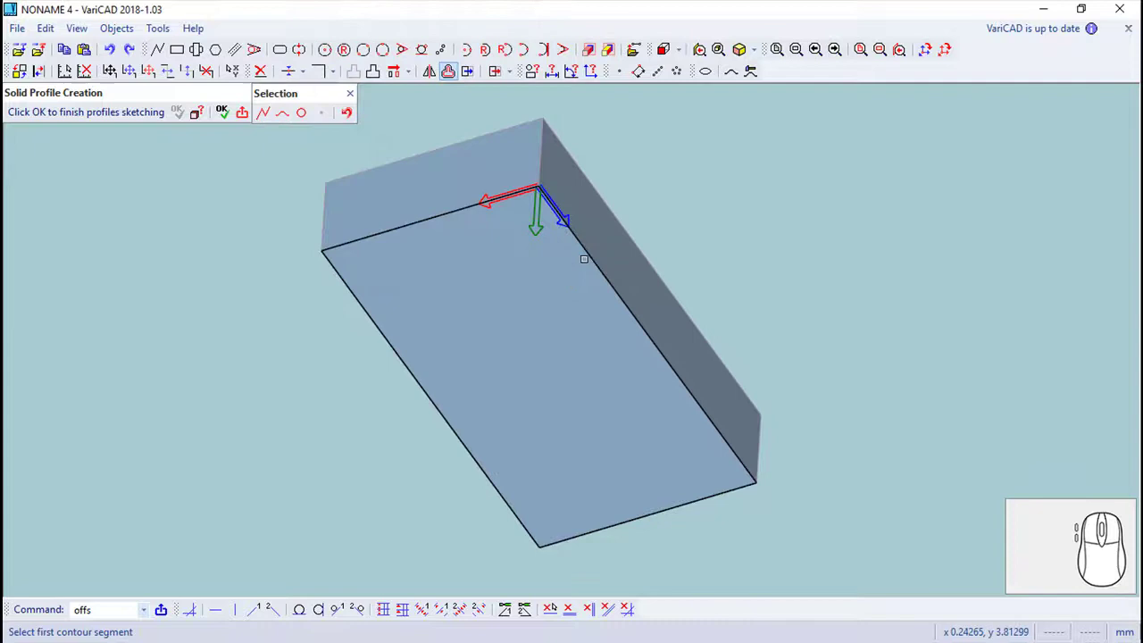
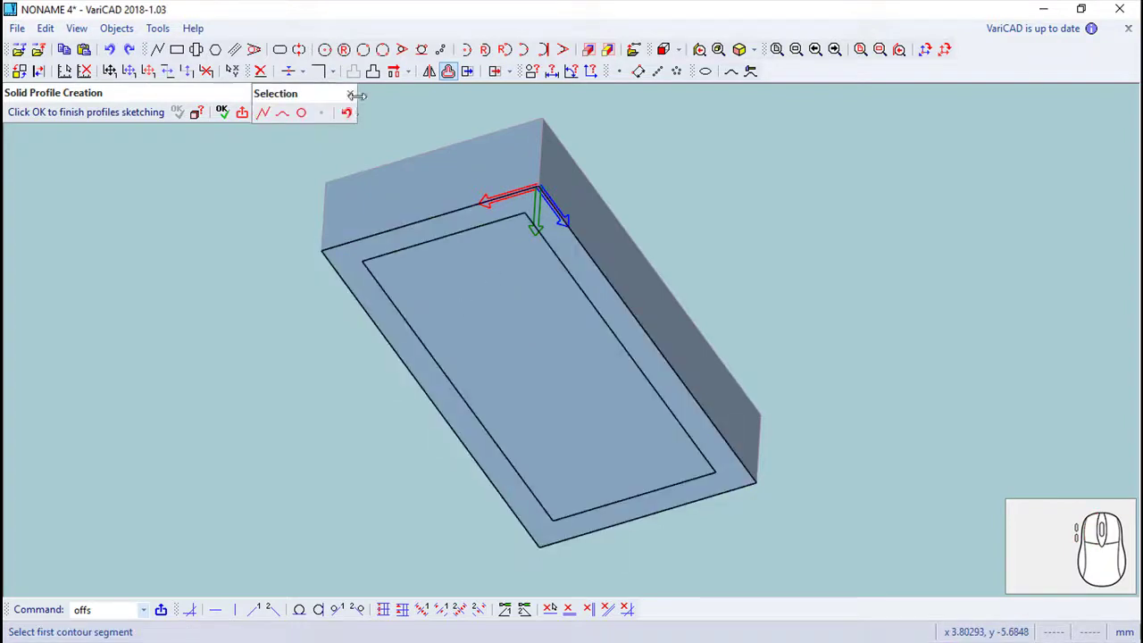
{"action": "left_click", "coordinate": [357, 94]}
{"action": "left_click", "coordinate": [231, 114]}
{"action": "left_click", "coordinate": [257, 121]}
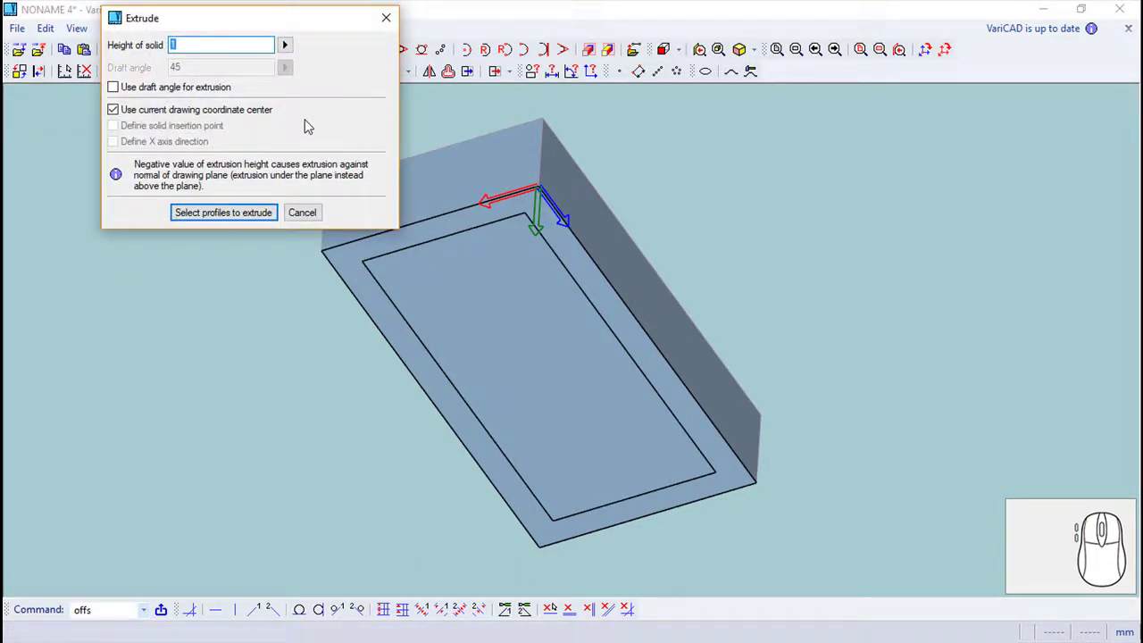
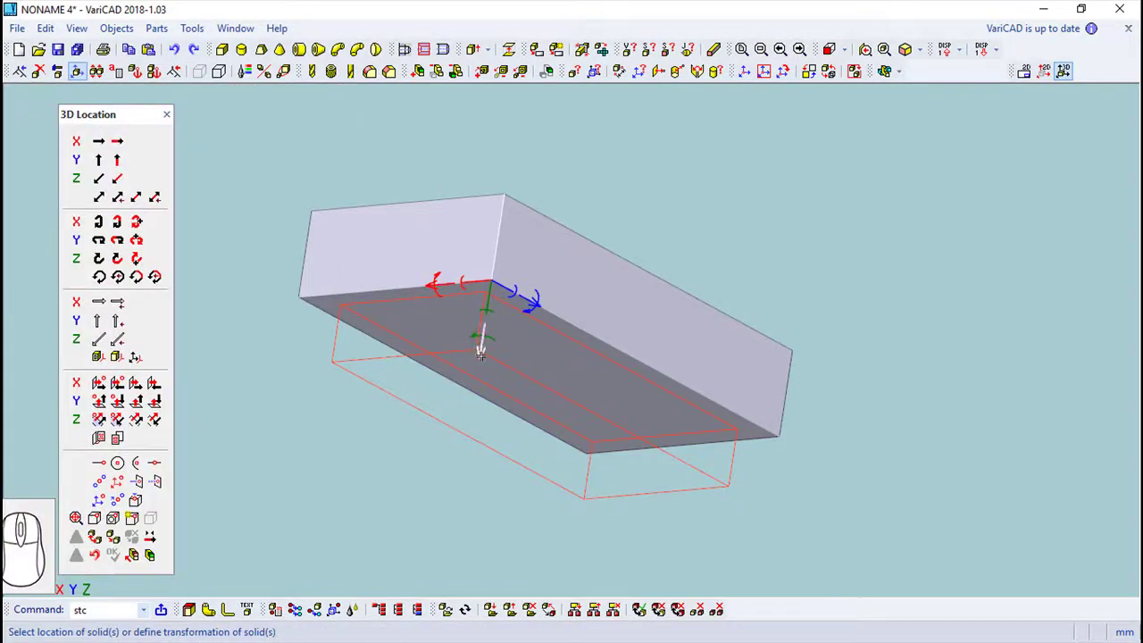
Step: Extrude the inset rectangle, place it into the box and subtract it as a pocket
{"action": "key", "text": "2"}
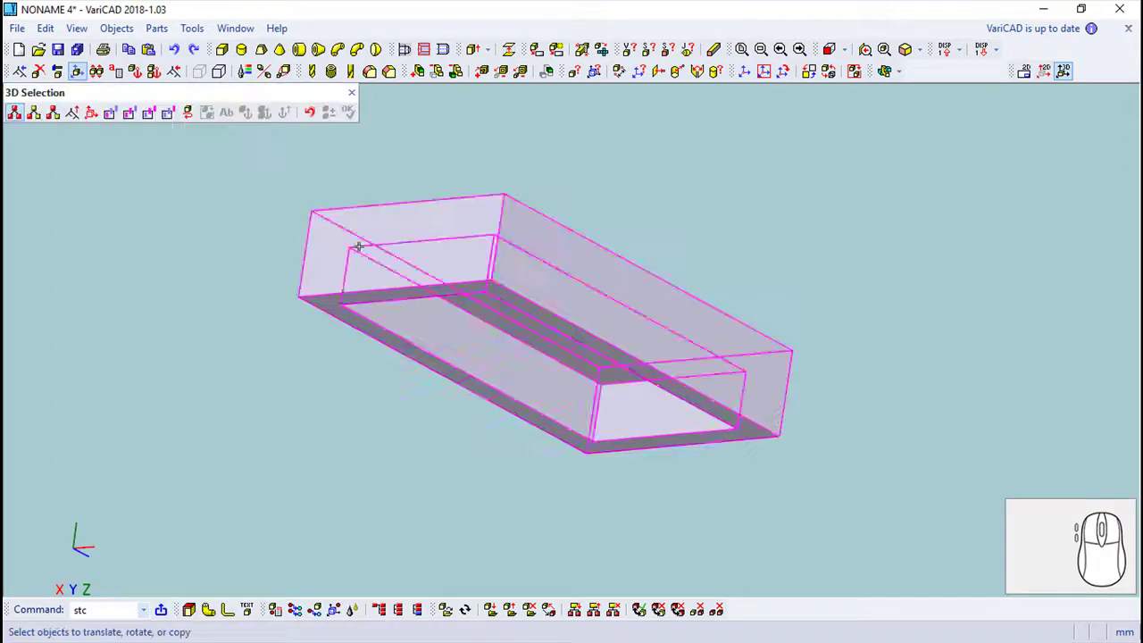
{"action": "left_click", "coordinate": [358, 94]}
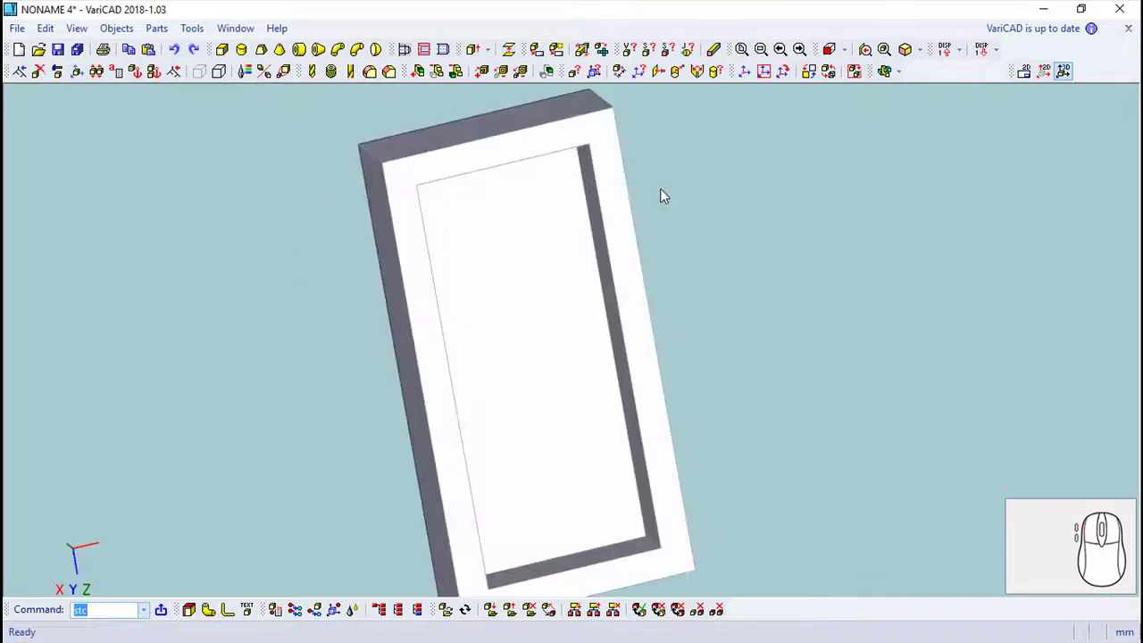
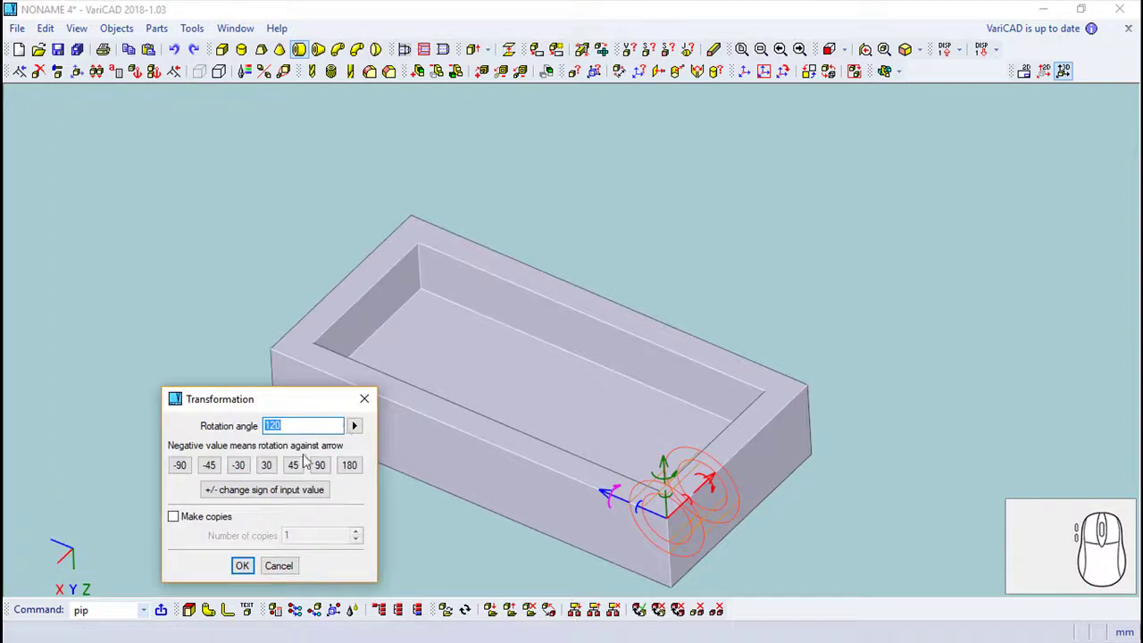
Step: Rotate the hollowed box so its closed side faces up and finish the transformation
{"action": "left_click", "coordinate": [254, 566]}
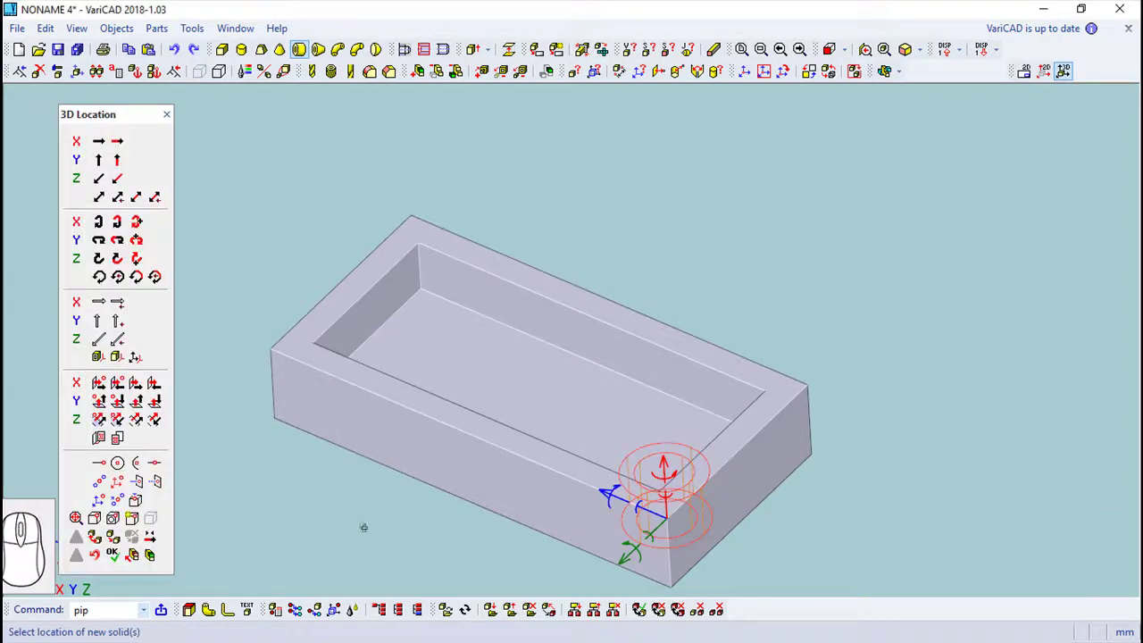
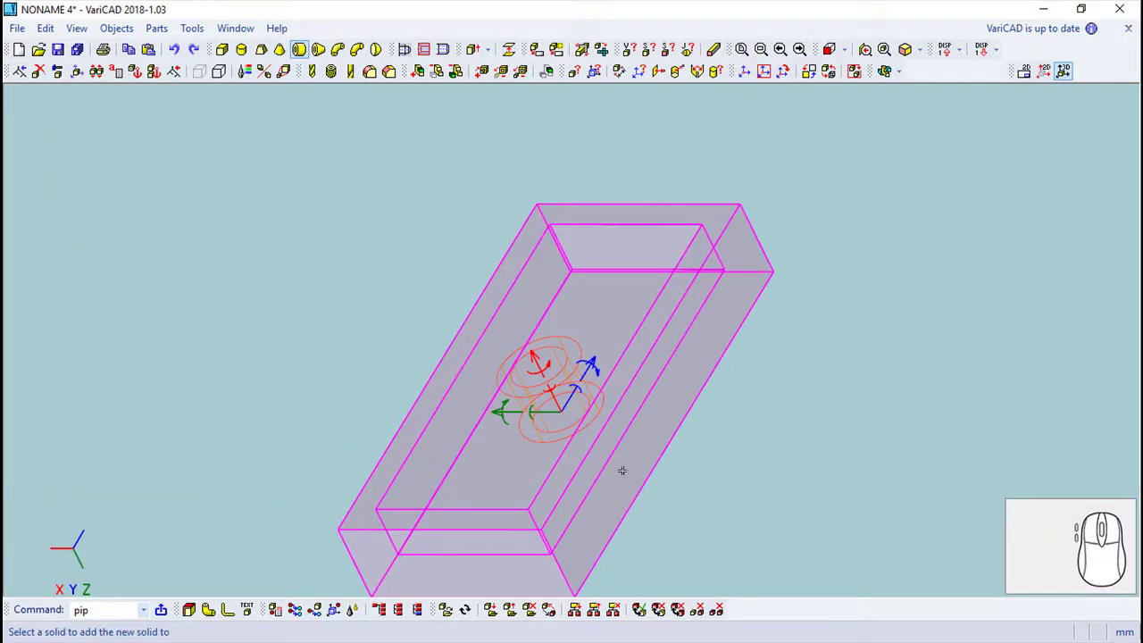
{"action": "left_click_drag", "start_coordinate": [266, 395], "coordinate": [773, 150]}
{"action": "middle_click", "coordinate": [736, 157]}
{"action": "right_click", "coordinate": [595, 200]}
{"action": "middle_click", "coordinate": [672, 289]}
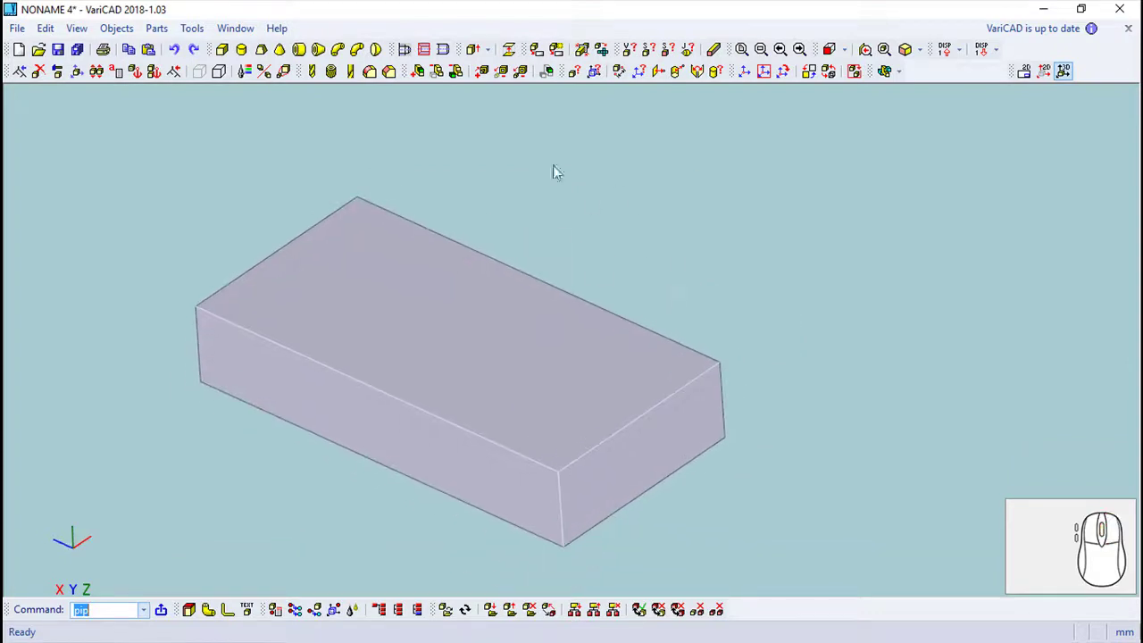
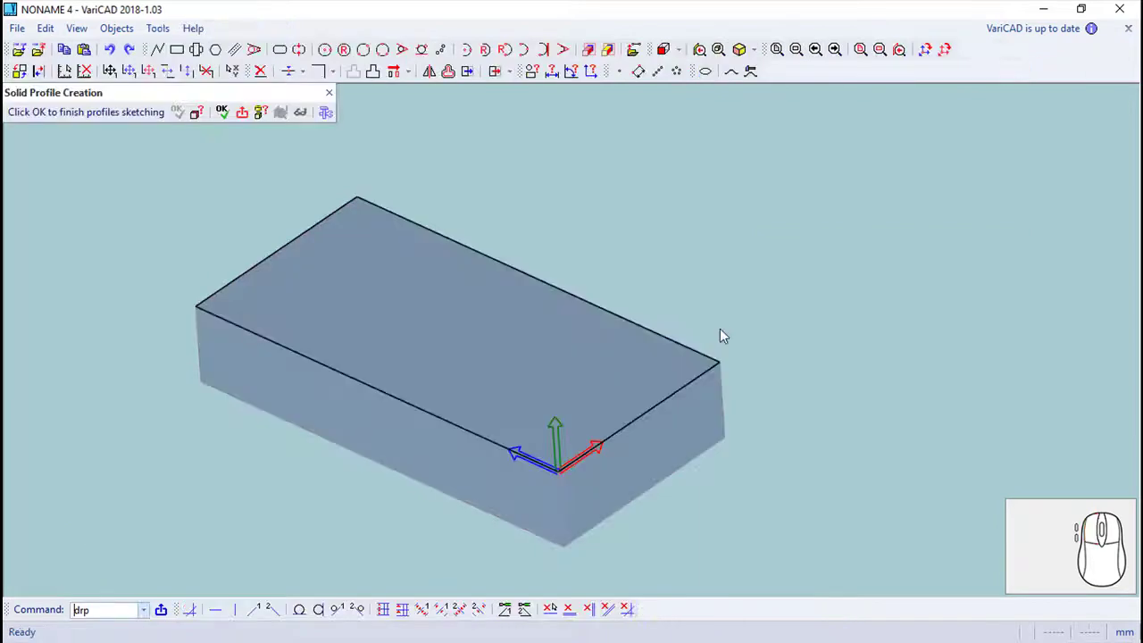
Step: Sketch a line across the top face and offset a single parallel line from the edge
{"action": "middle_click", "coordinate": [673, 275]}
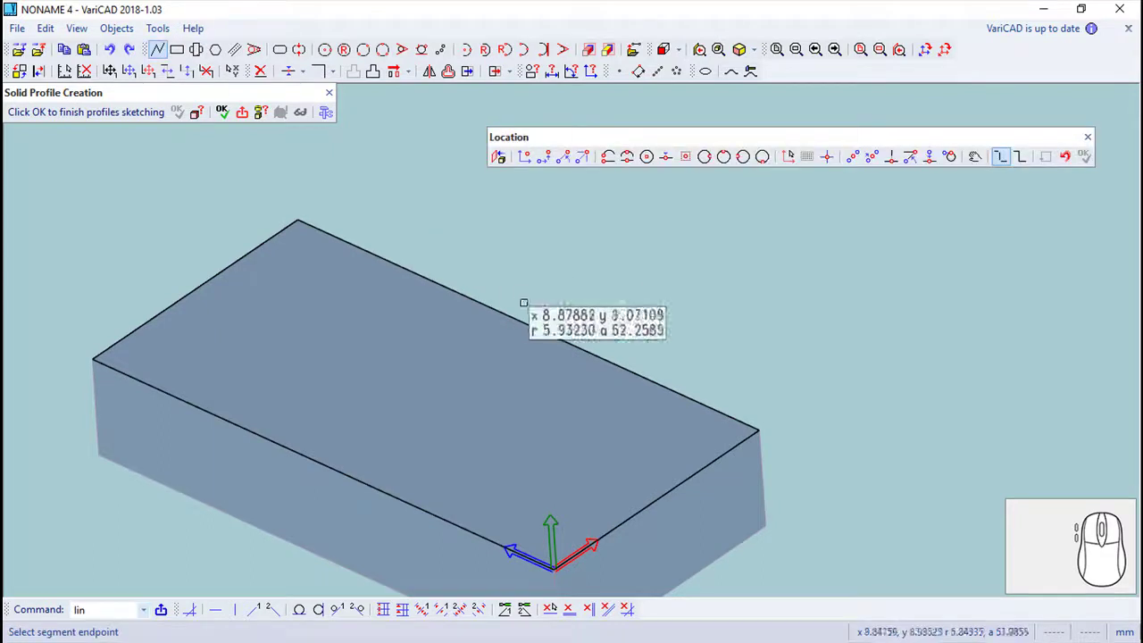
{"action": "left_click", "coordinate": [534, 311]}
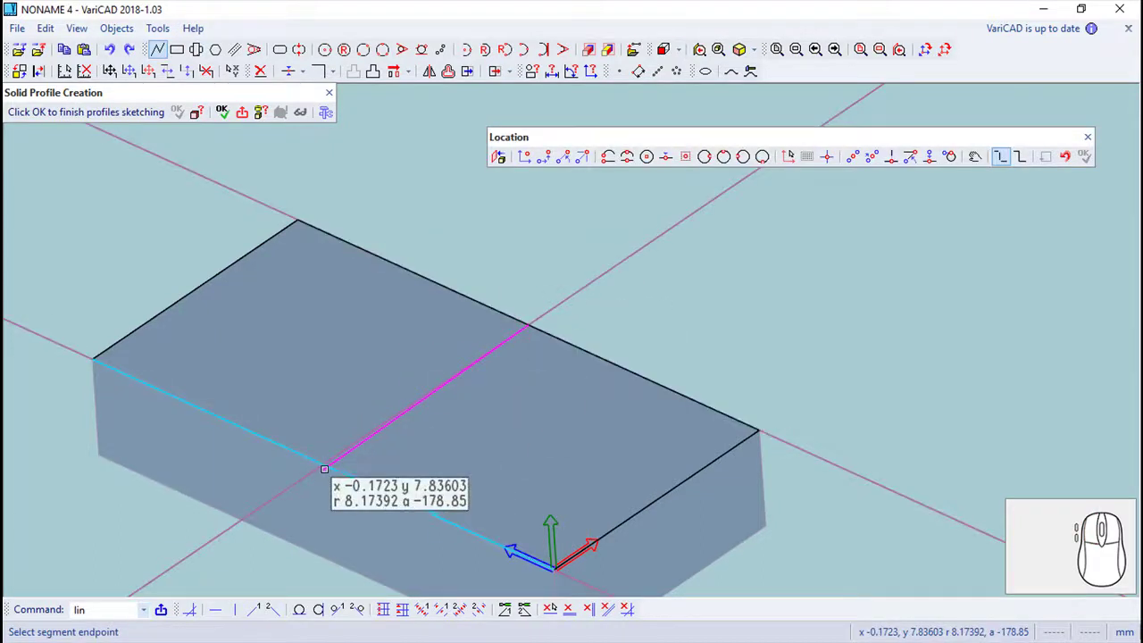
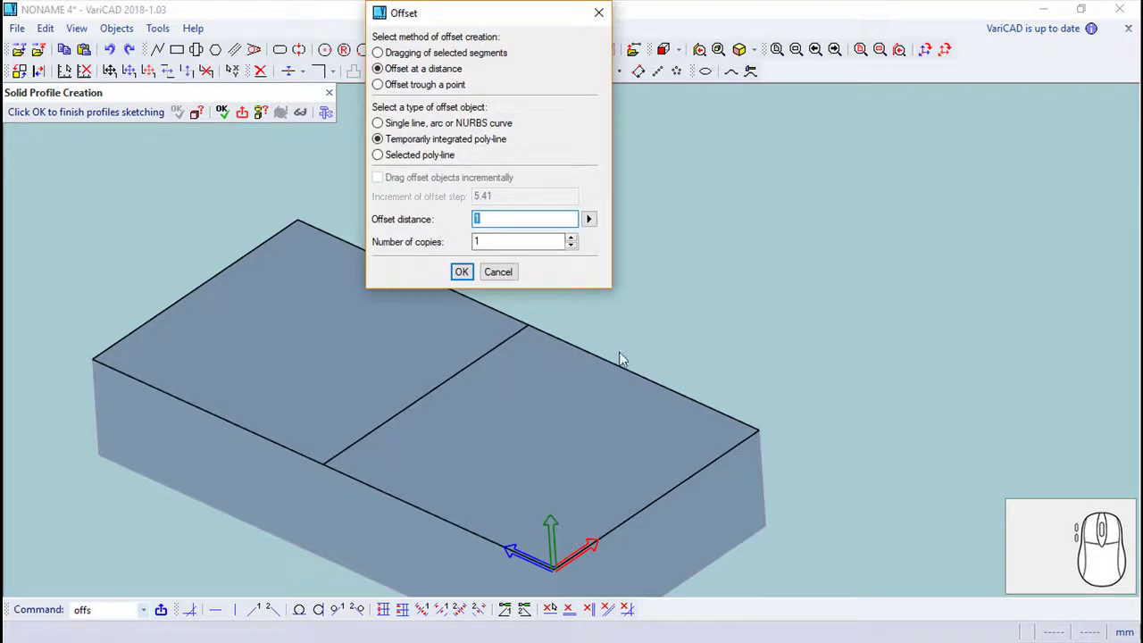
{"action": "left_click", "coordinate": [387, 126]}
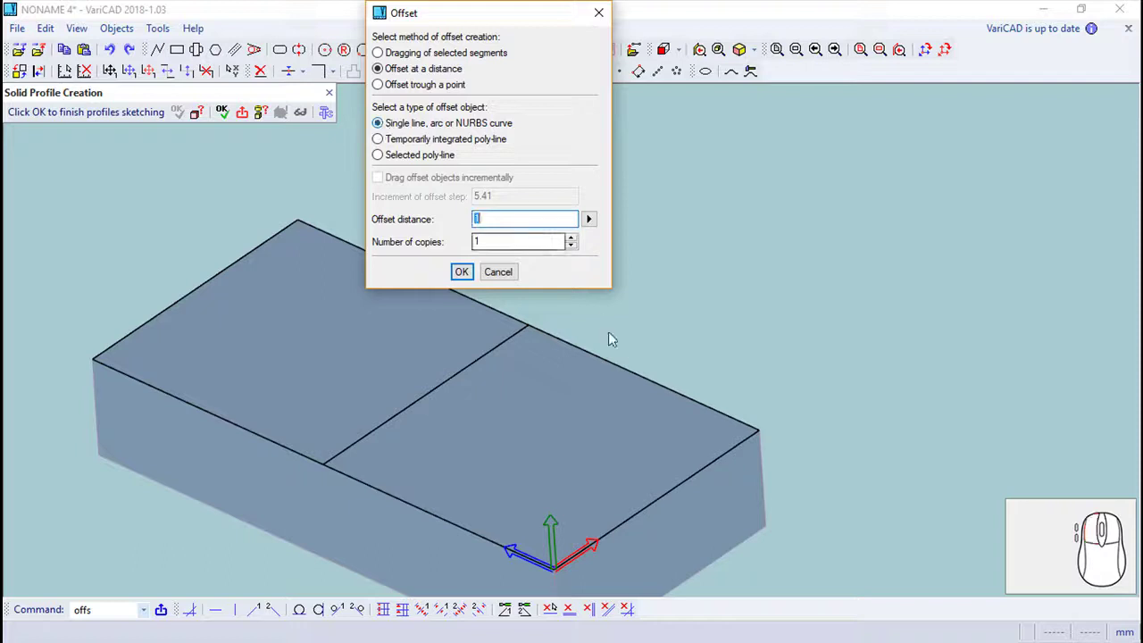
{"action": "left_click", "coordinate": [477, 270]}
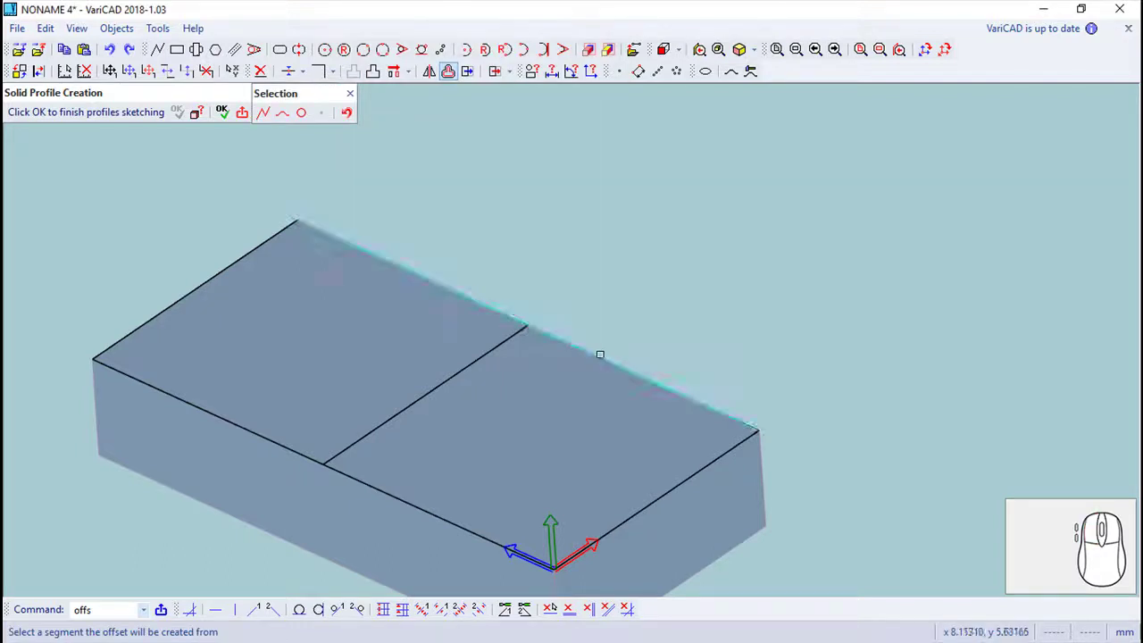
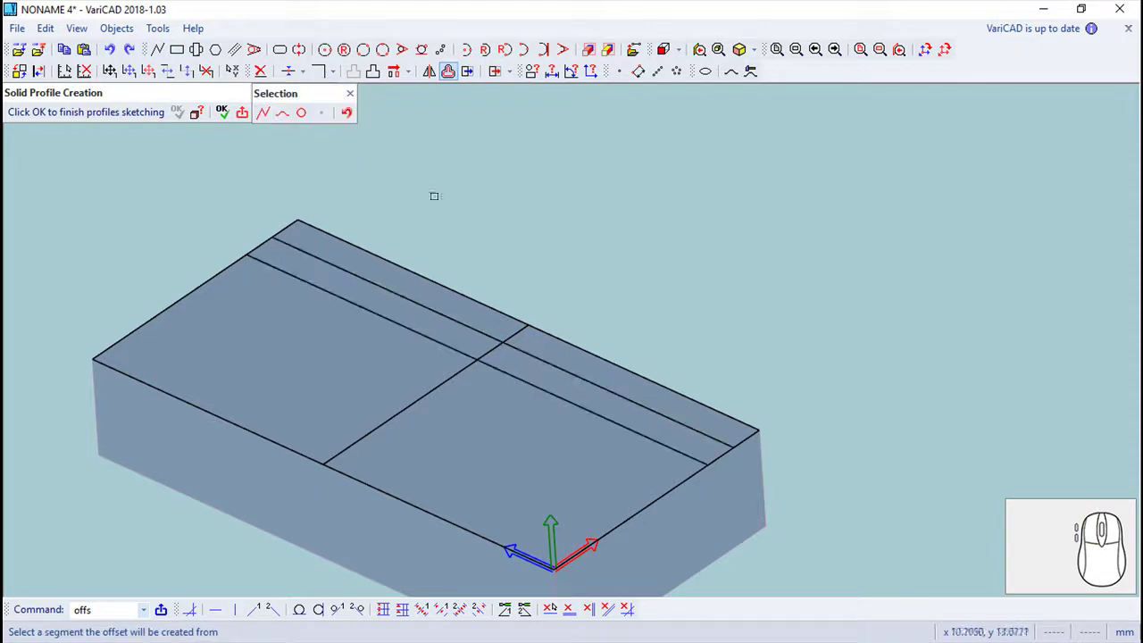
{"action": "left_click", "coordinate": [359, 97]}
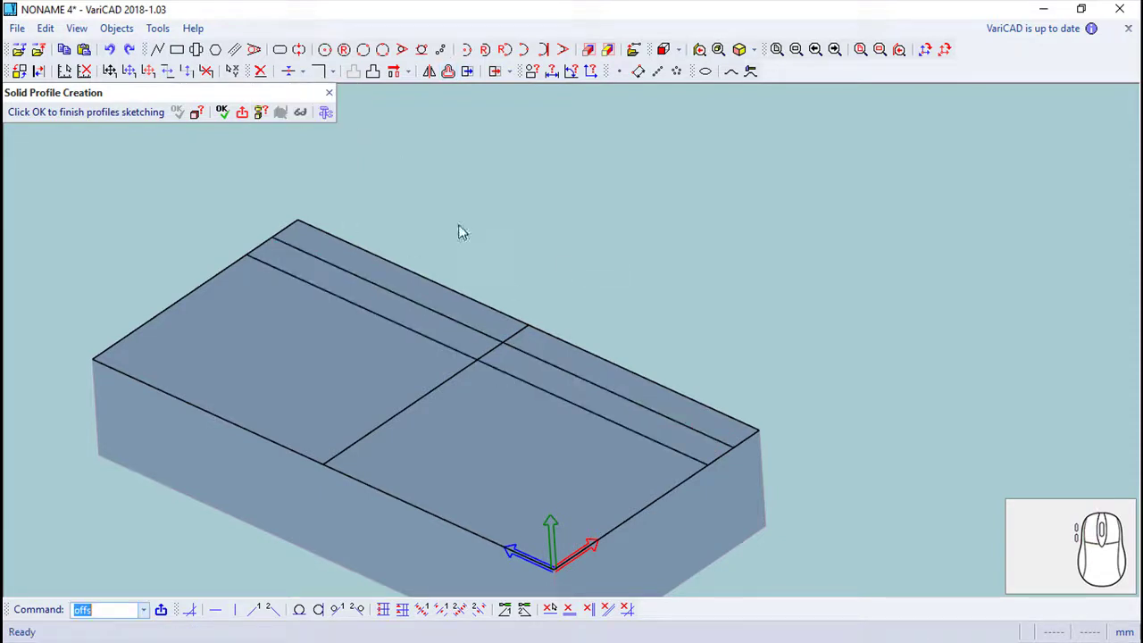
Step: Offset a second parallel line at distance 4 with the previous settings
{"action": "key", "text": "Escape"}
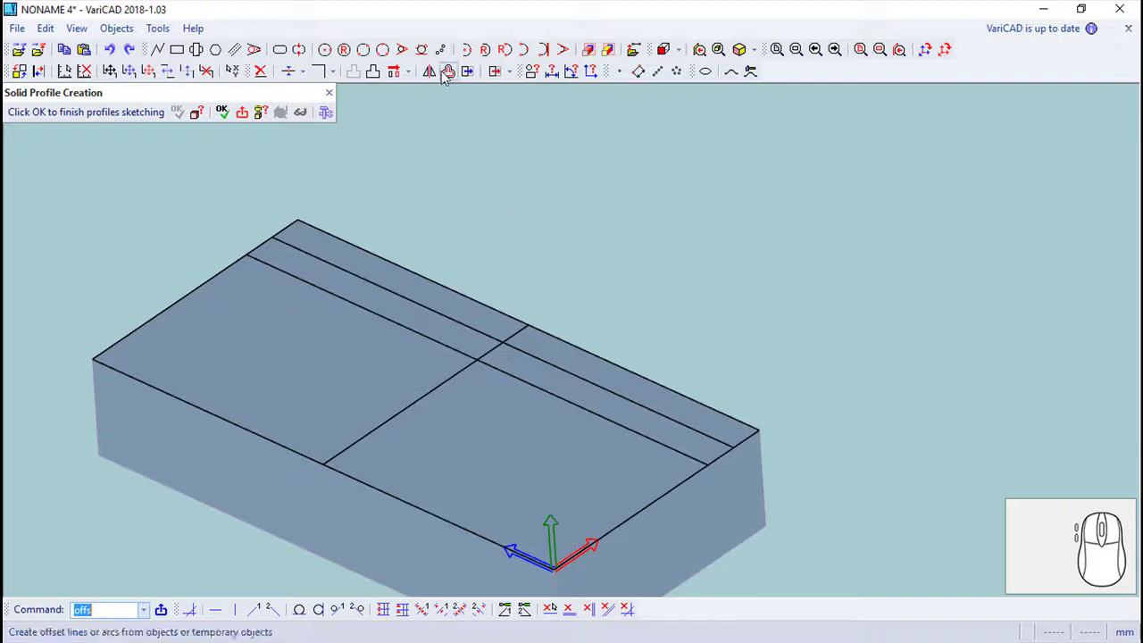
{"action": "left_click", "coordinate": [457, 76]}
{"action": "key", "text": "4"}
{"action": "key", "text": "Return"}
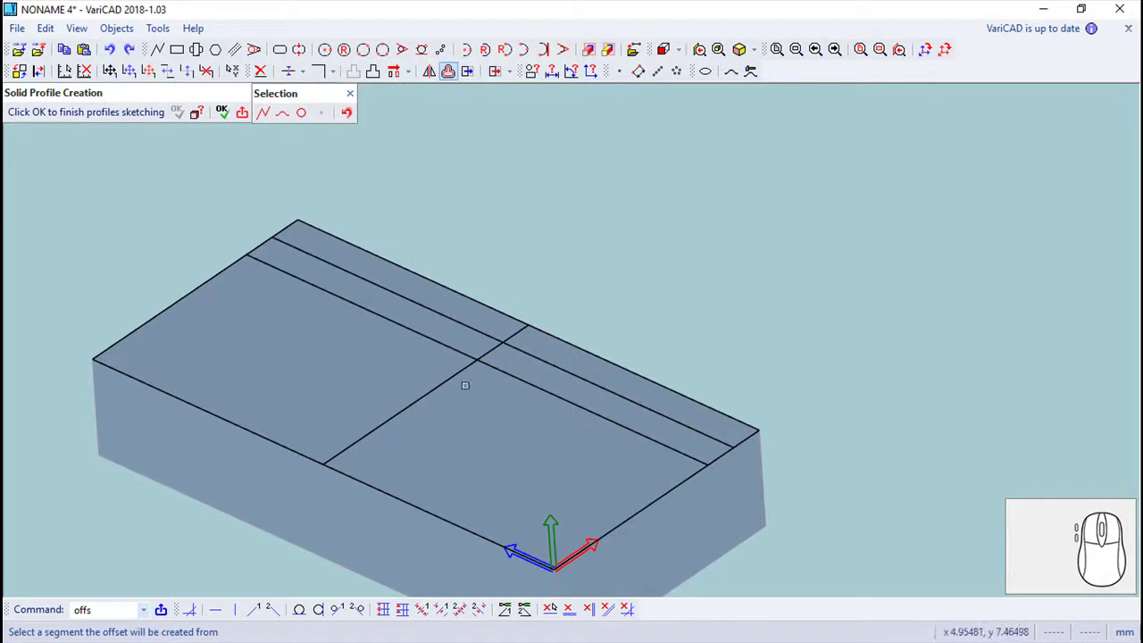
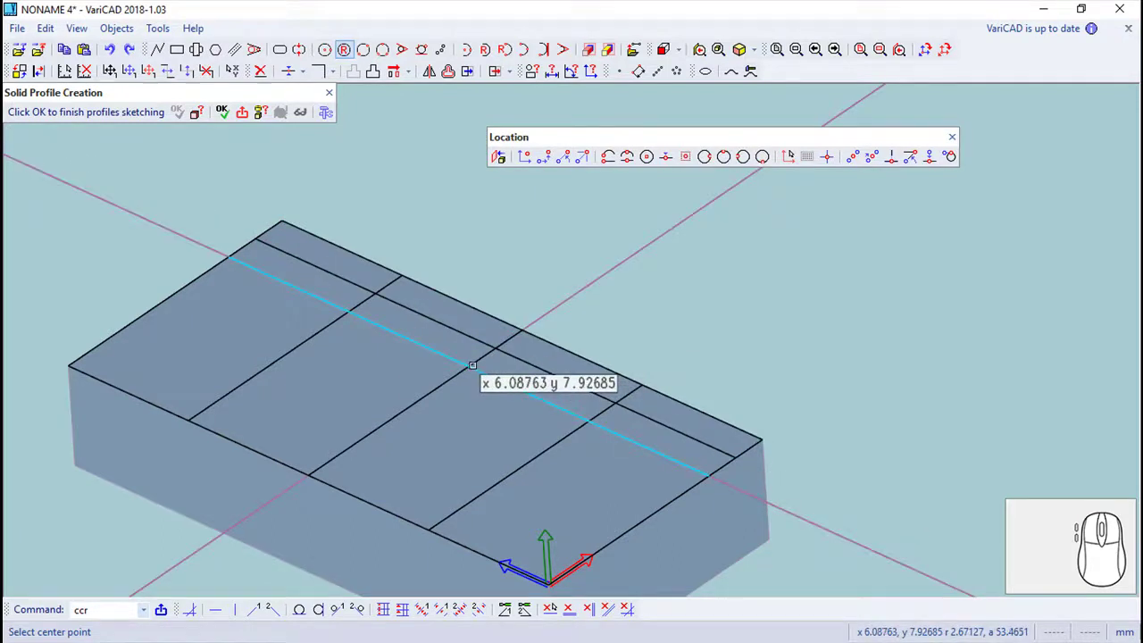
Step: Draw a radius-3 circle at the guide intersection and a second overlapping circle
{"action": "left_click", "coordinate": [444, 62]}
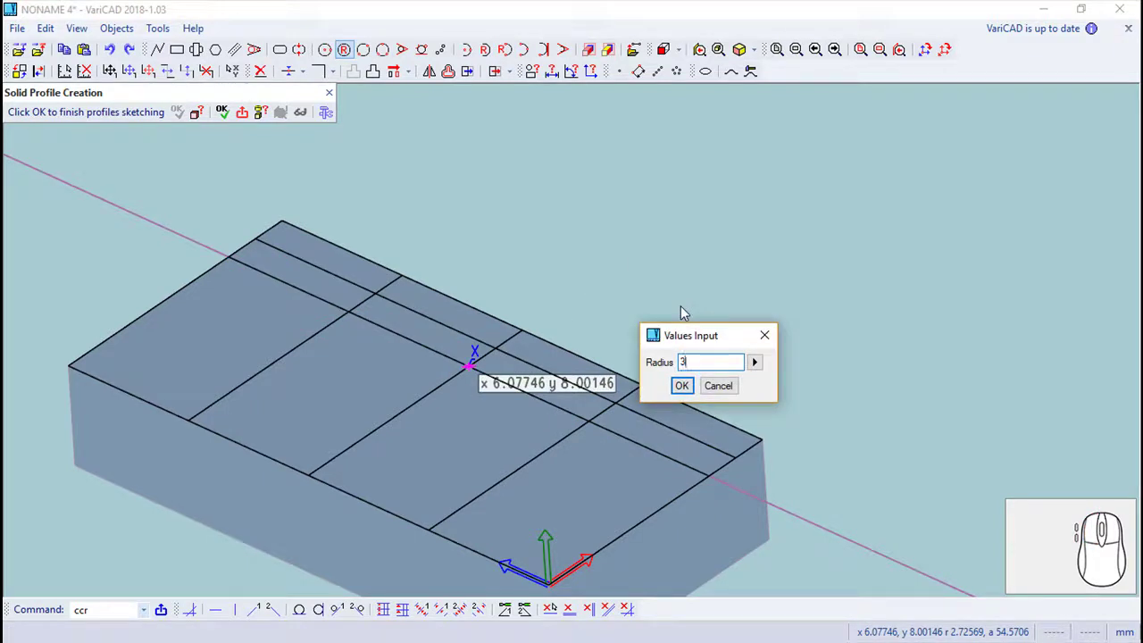
{"action": "key", "text": "Return"}
{"action": "left_click", "coordinate": [438, 62]}
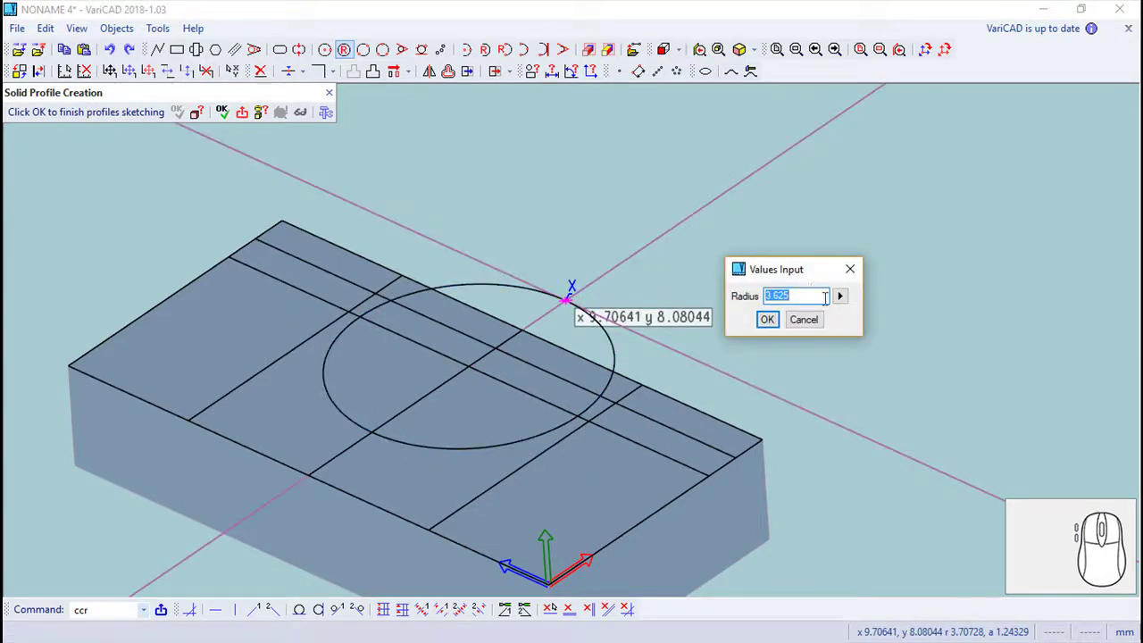
{"action": "left_click", "coordinate": [777, 320]}
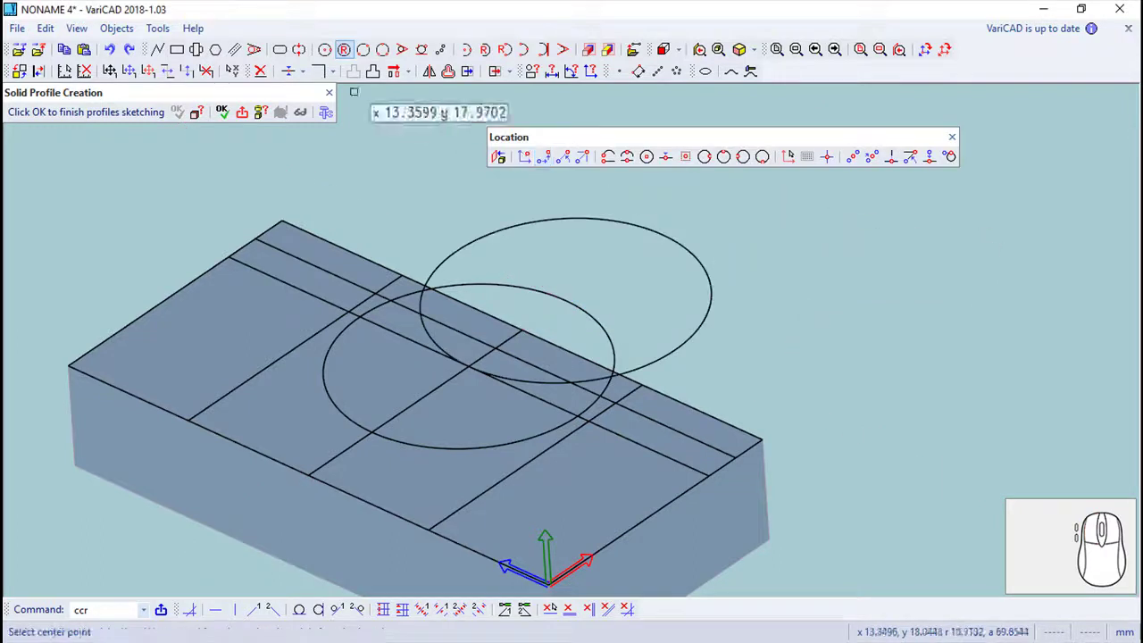
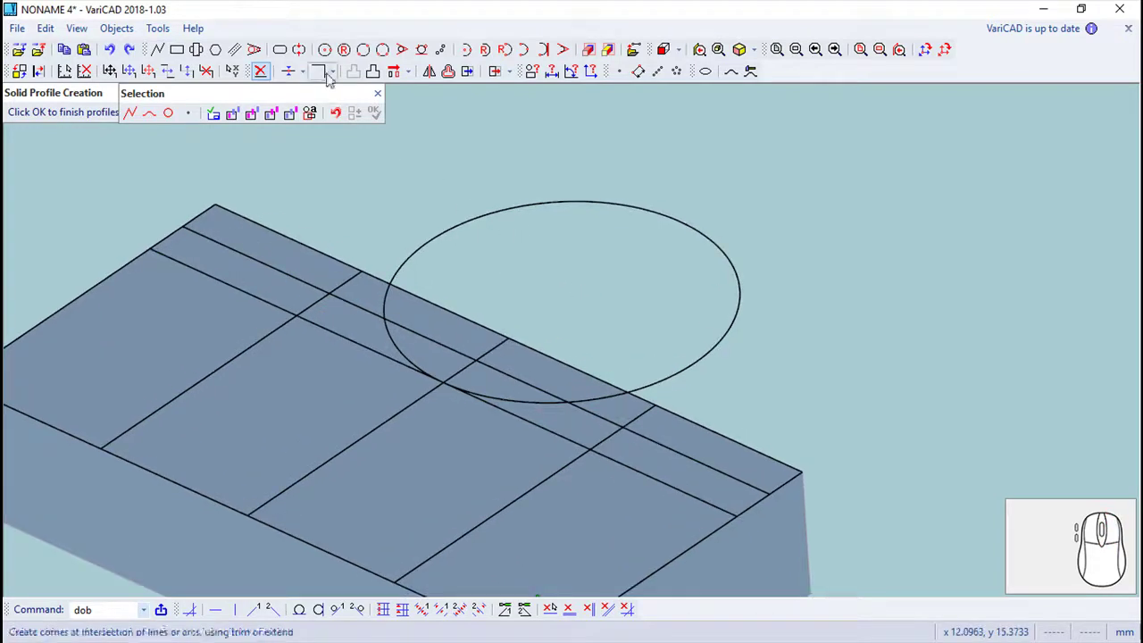
Step: Split the offset line, delete segments inside the arc to form the notch profile, and start extruding
{"action": "left_click", "coordinate": [327, 73]}
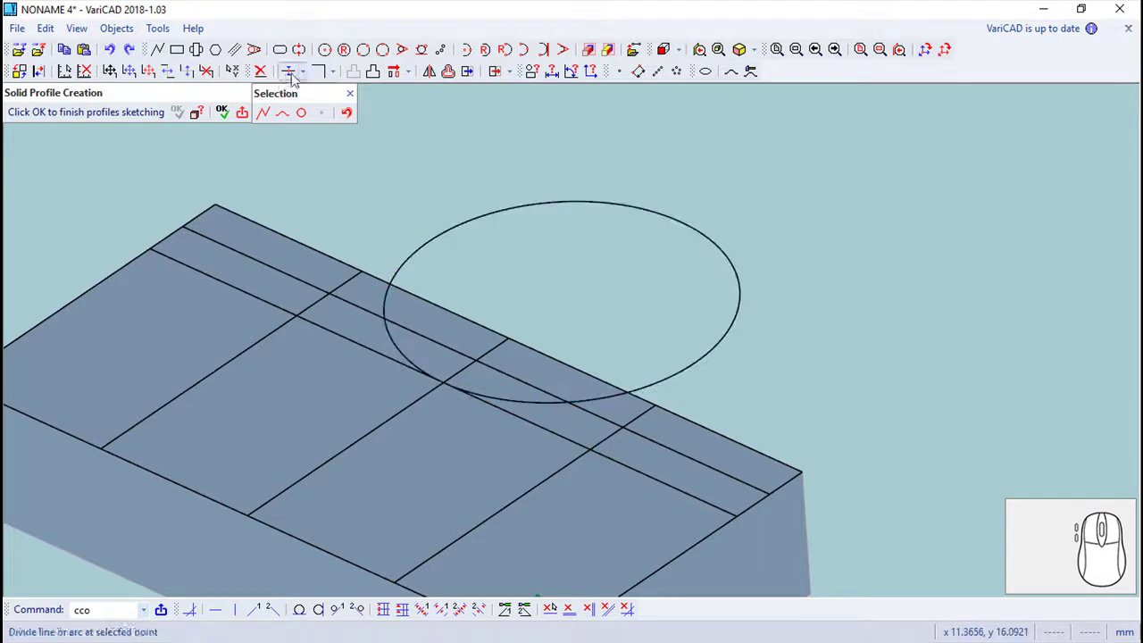
{"action": "left_click", "coordinate": [295, 72]}
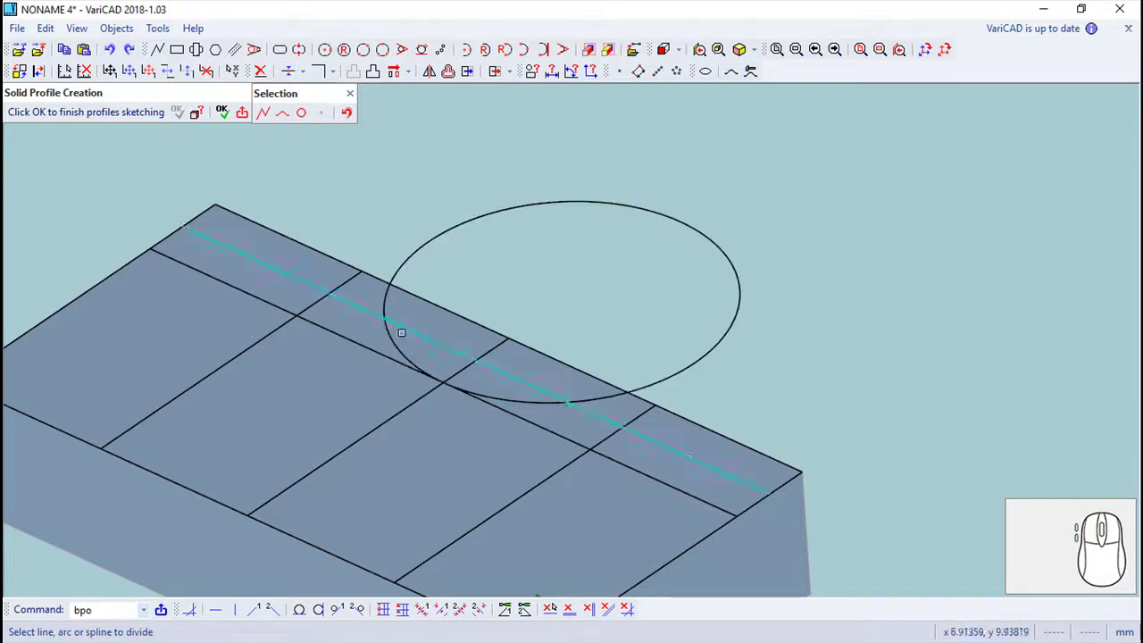
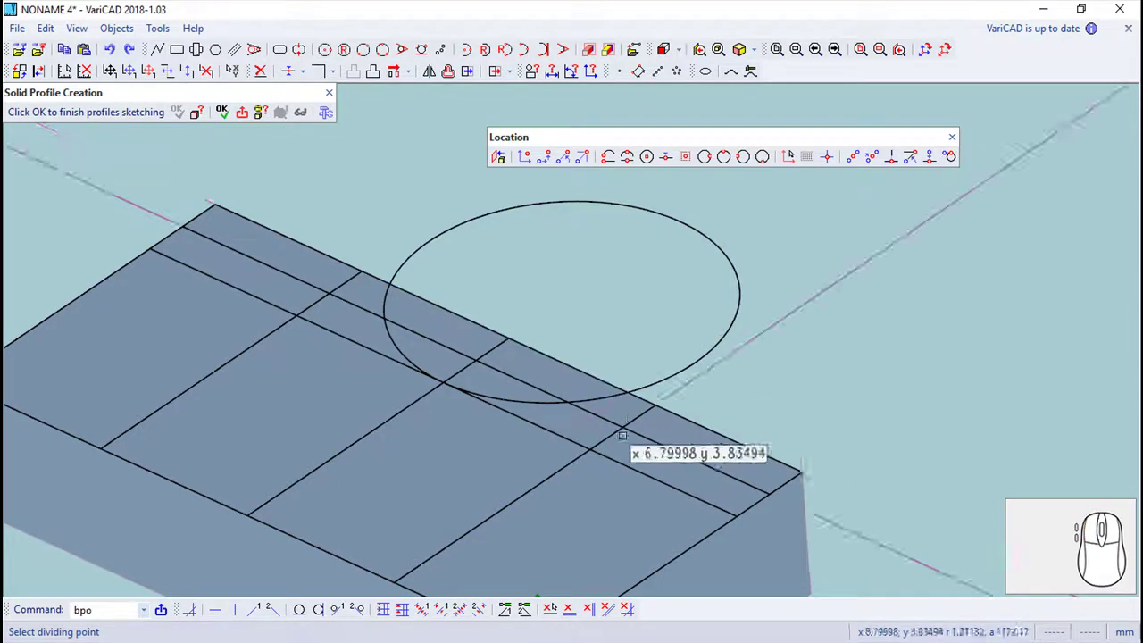
{"action": "key", "text": "Escape"}
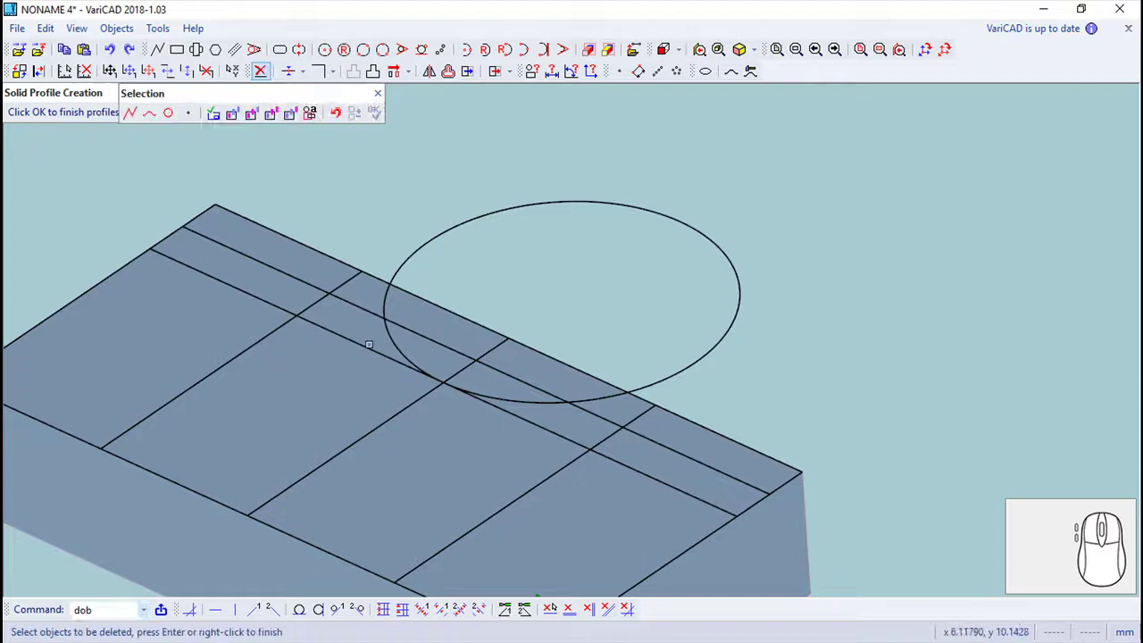
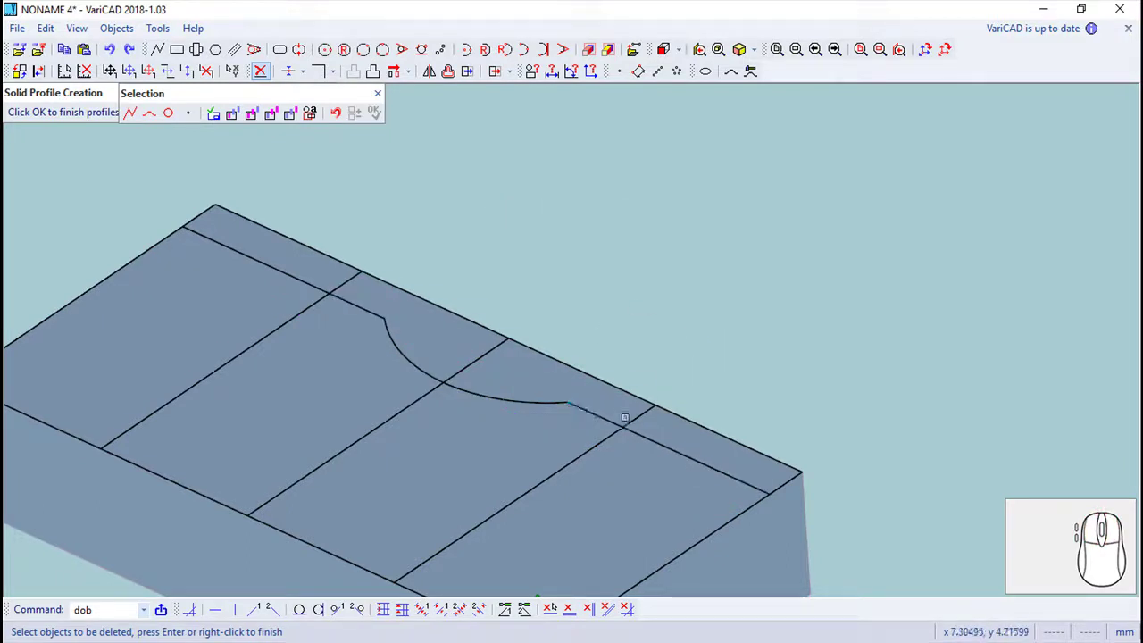
{"action": "left_click", "coordinate": [386, 96]}
{"action": "left_click", "coordinate": [233, 111]}
{"action": "left_click", "coordinate": [211, 122]}
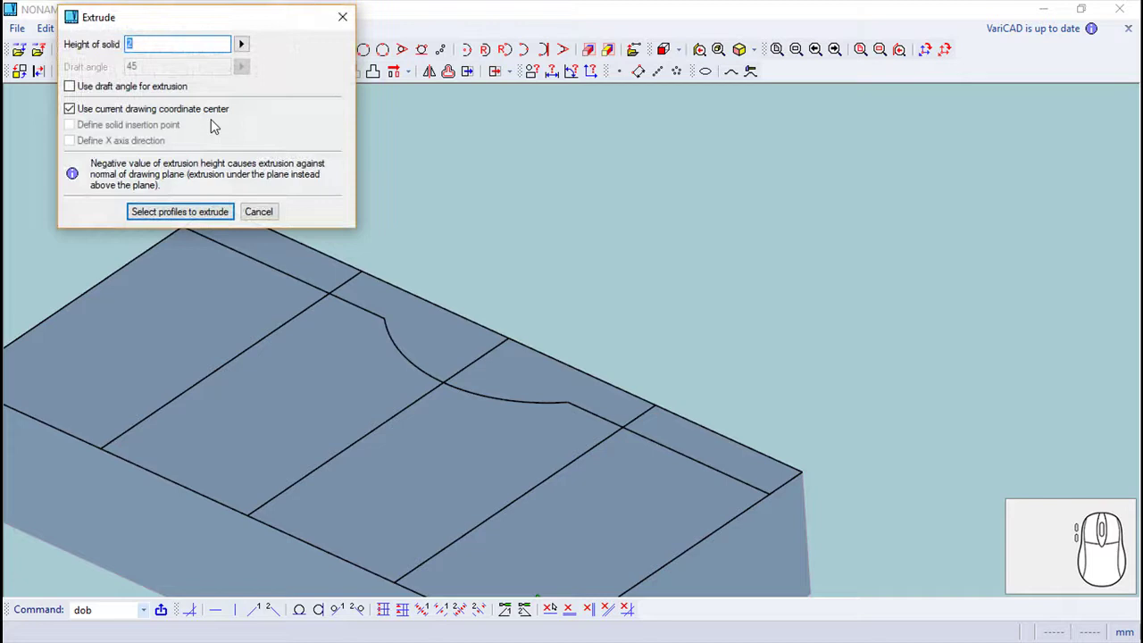
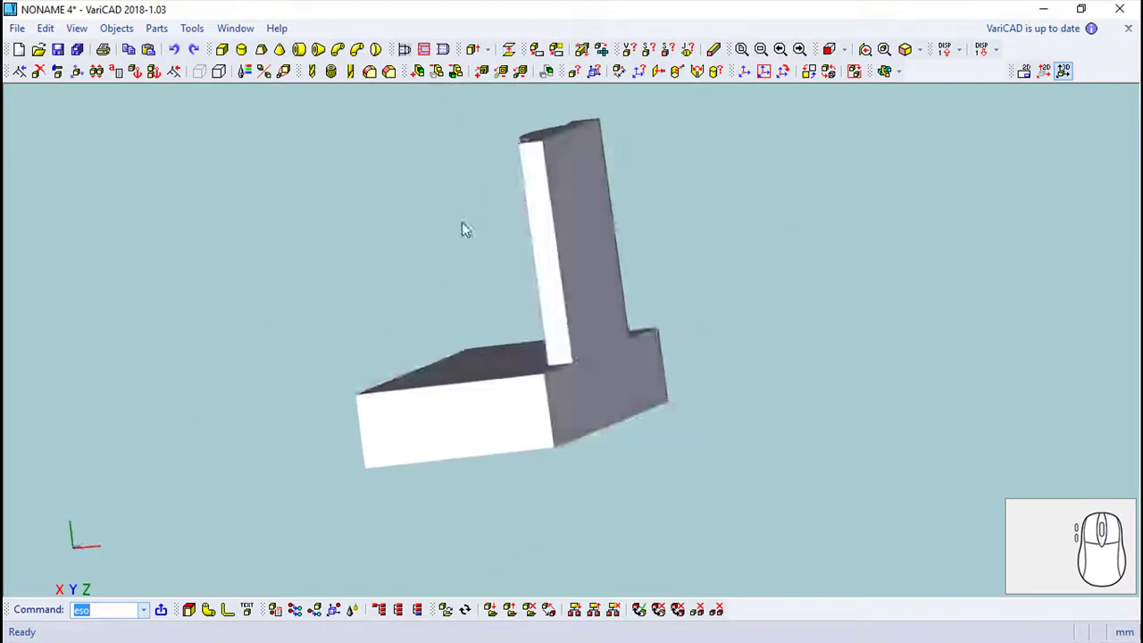
Step: Extrude the notch profile 9 units into an upright added to the base block
{"action": "middle_click", "coordinate": [724, 300]}
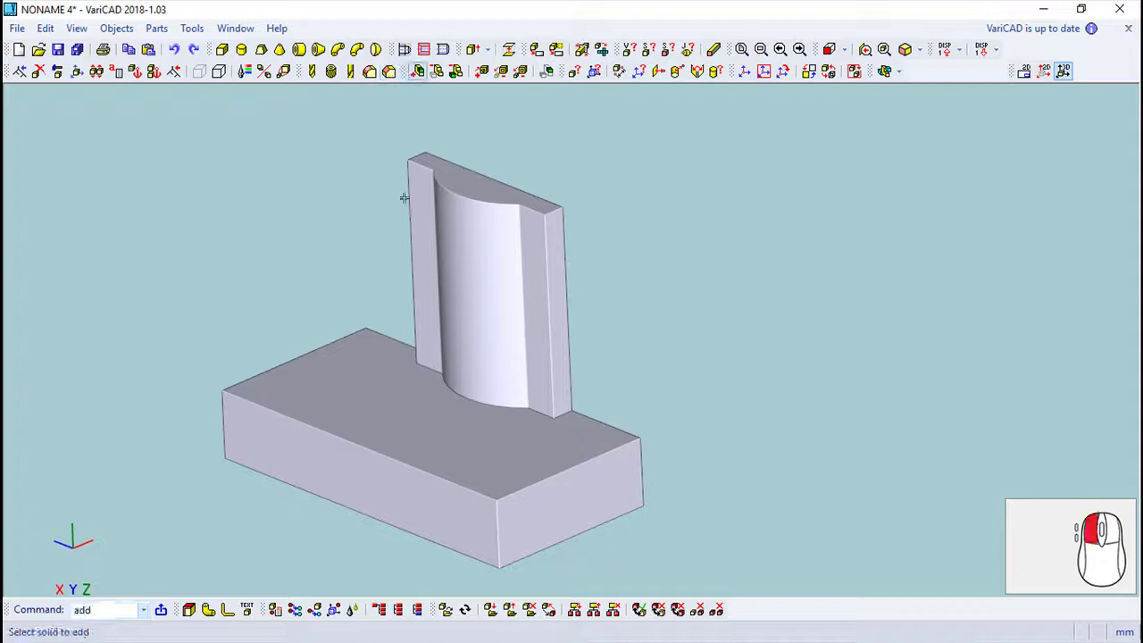
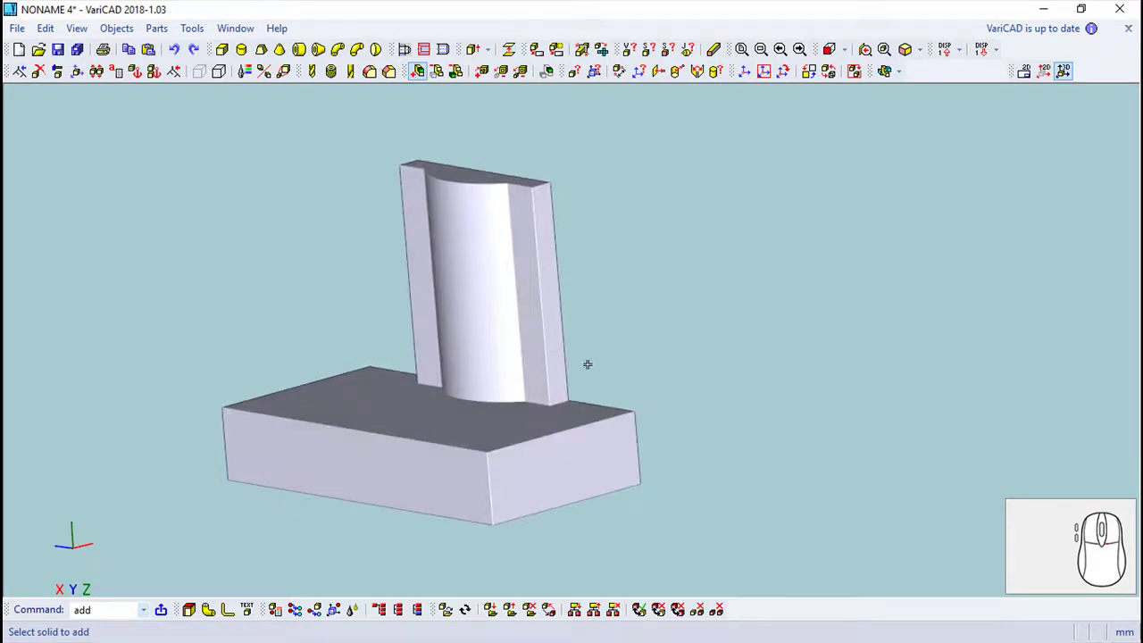
Step: Start a profile sketch on the upright's narrow side face with a 0.75 offset line
{"action": "left_click", "coordinate": [1048, 71]}
{"action": "left_click", "coordinate": [819, 81]}
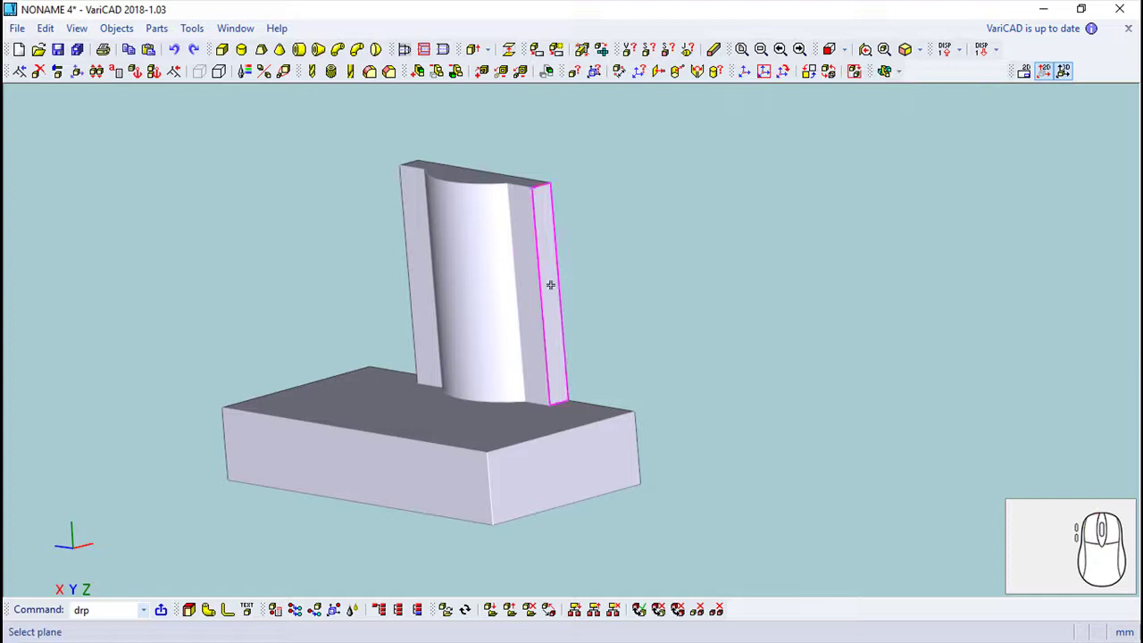
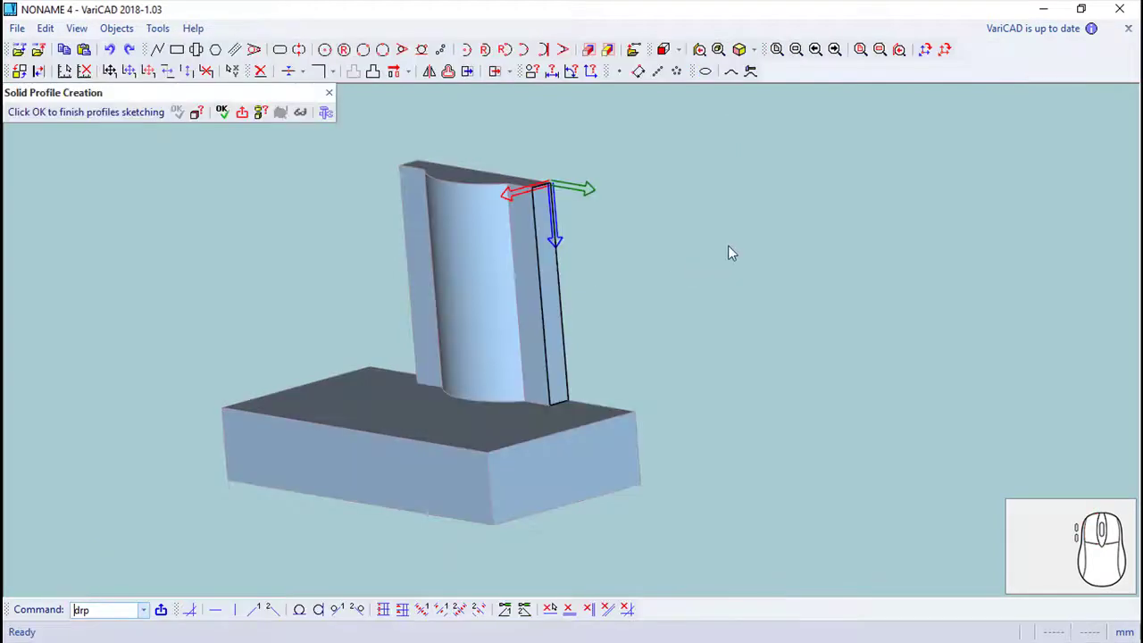
{"action": "left_click_drag", "start_coordinate": [699, 383], "coordinate": [661, 280]}
{"action": "scroll", "scroll_direction": "up", "scroll_amount": 3}
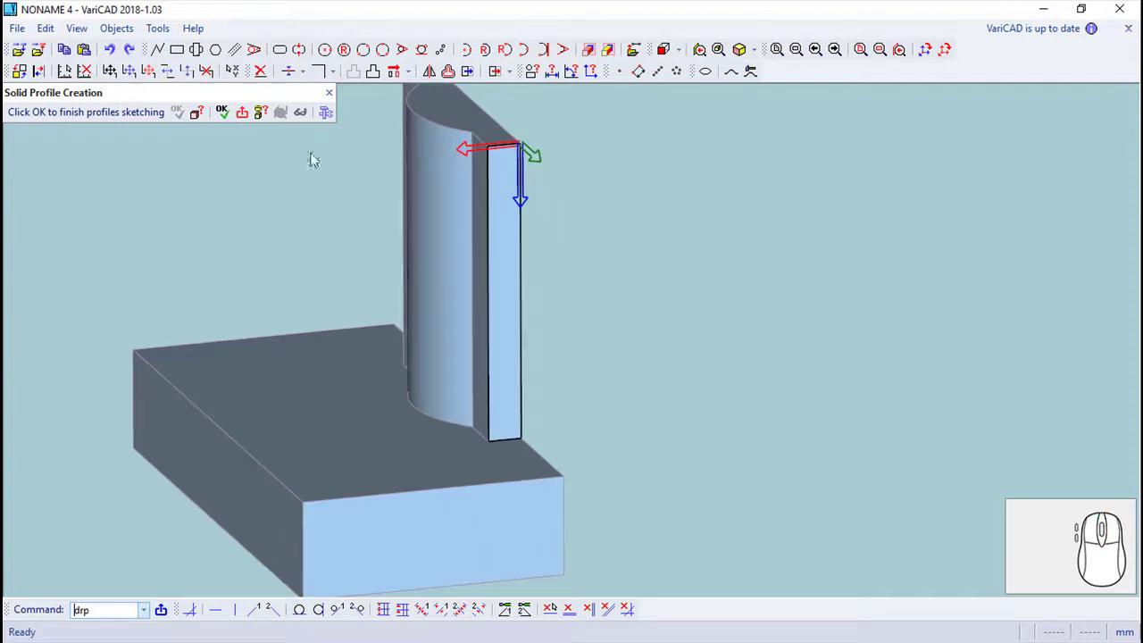
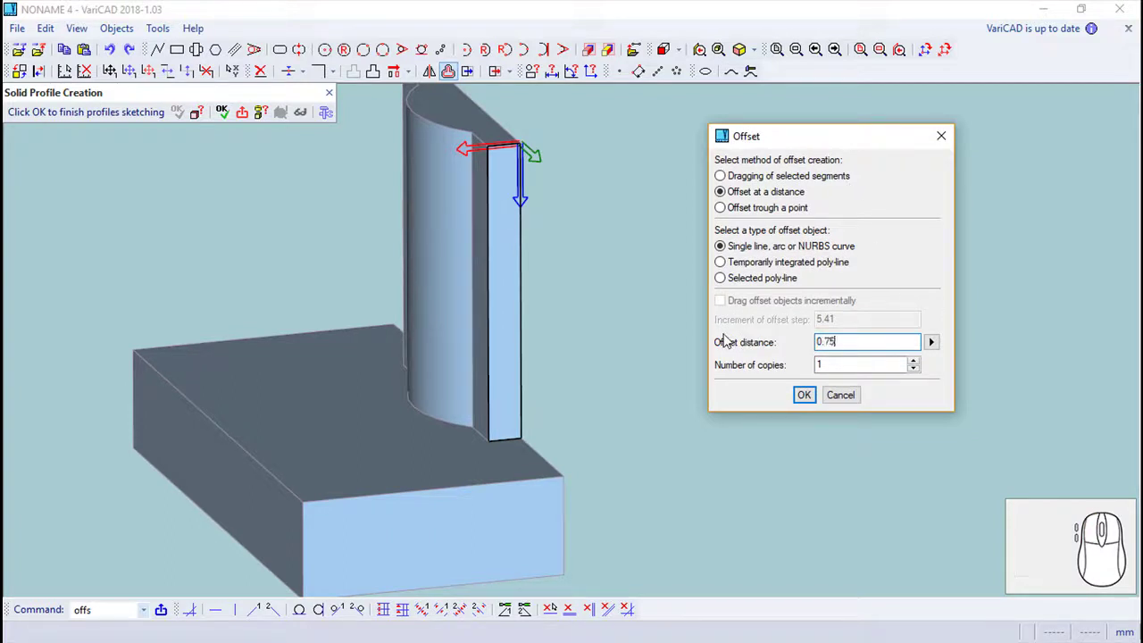
{"action": "key", "text": "Return"}
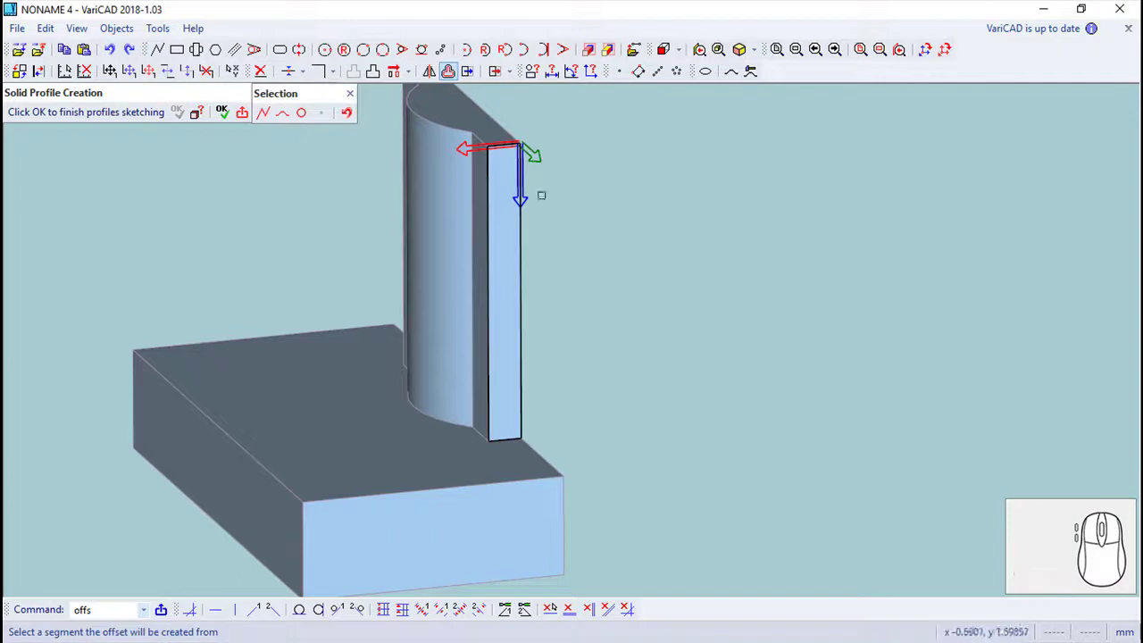
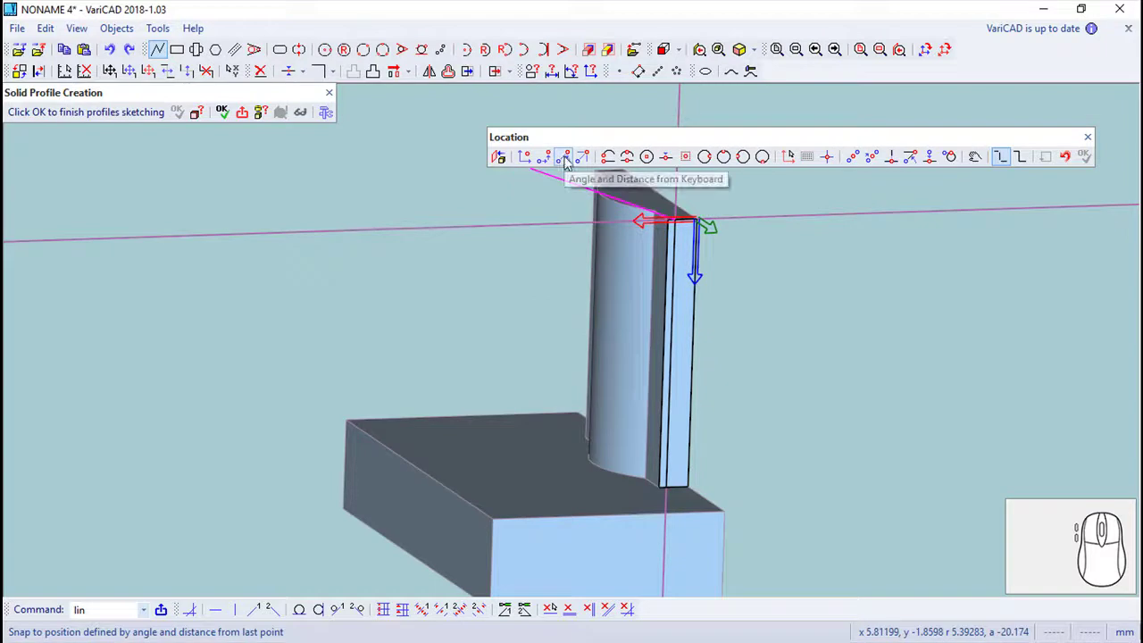
Step: Draw a line at angle 60 and distance 3.625 from the upright's top corner
{"action": "left_click", "coordinate": [571, 160]}
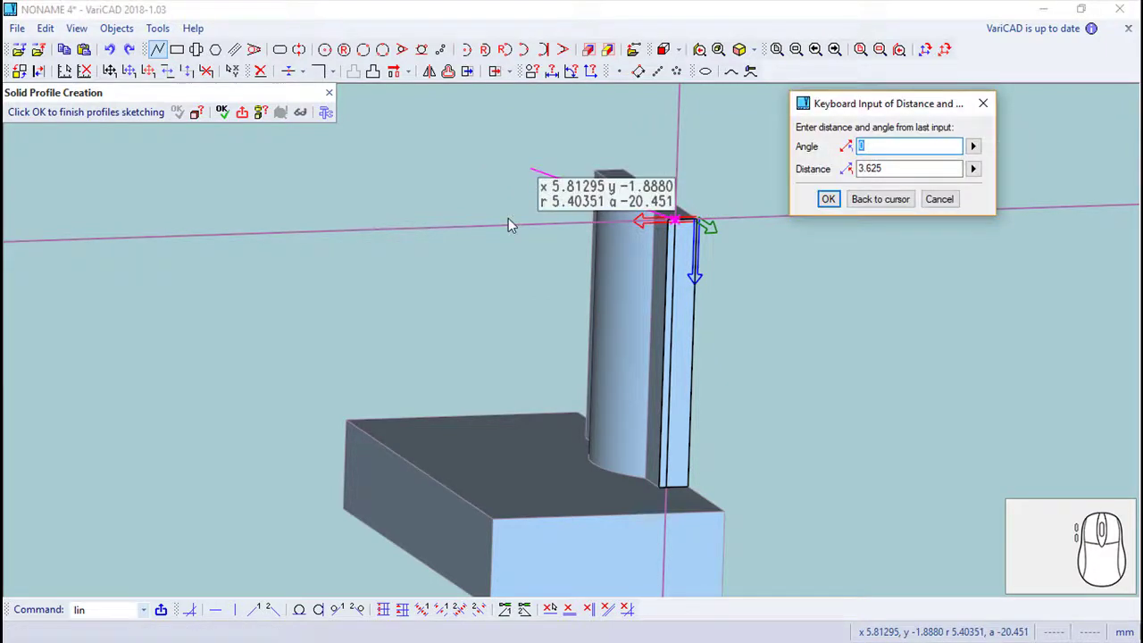
{"action": "key", "text": "6"}
{"action": "key", "text": "0"}
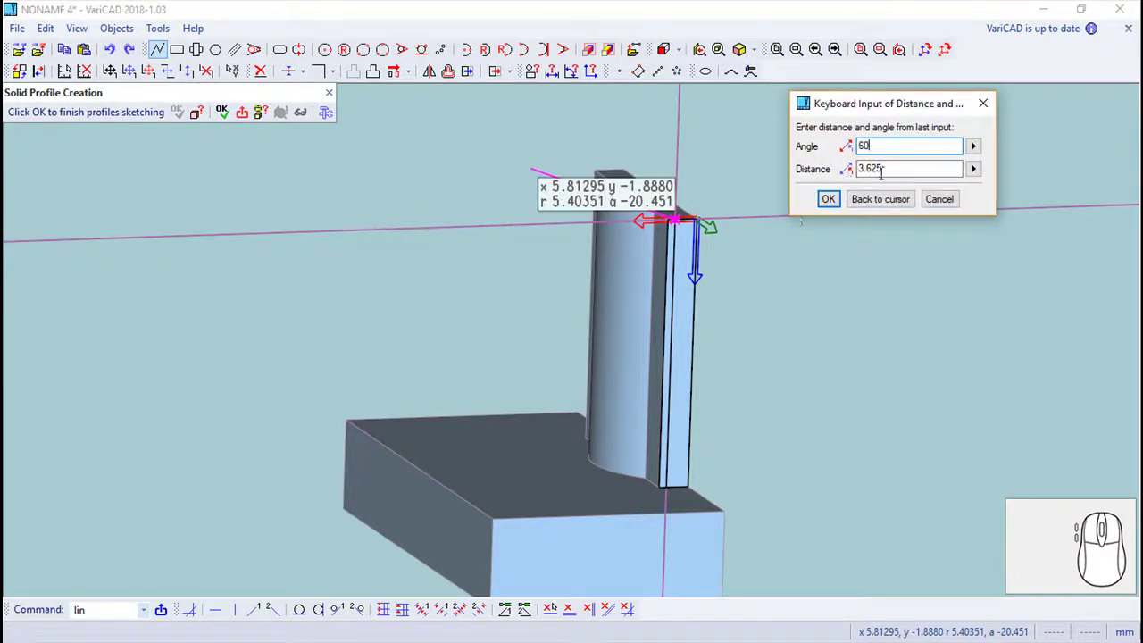
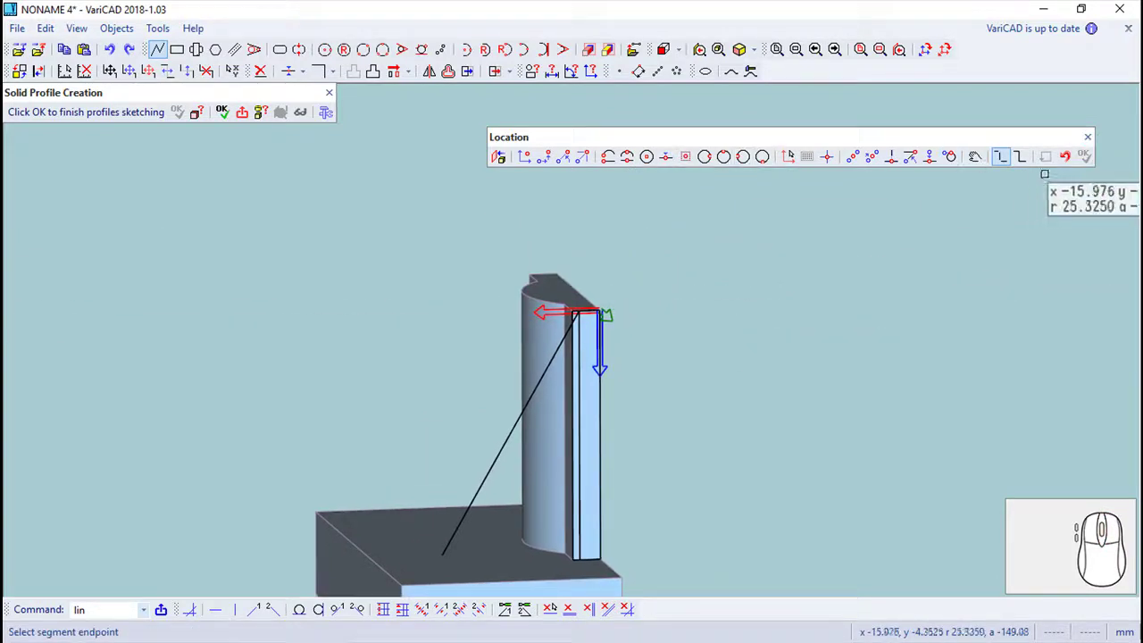
{"action": "left_click", "coordinate": [1096, 142]}
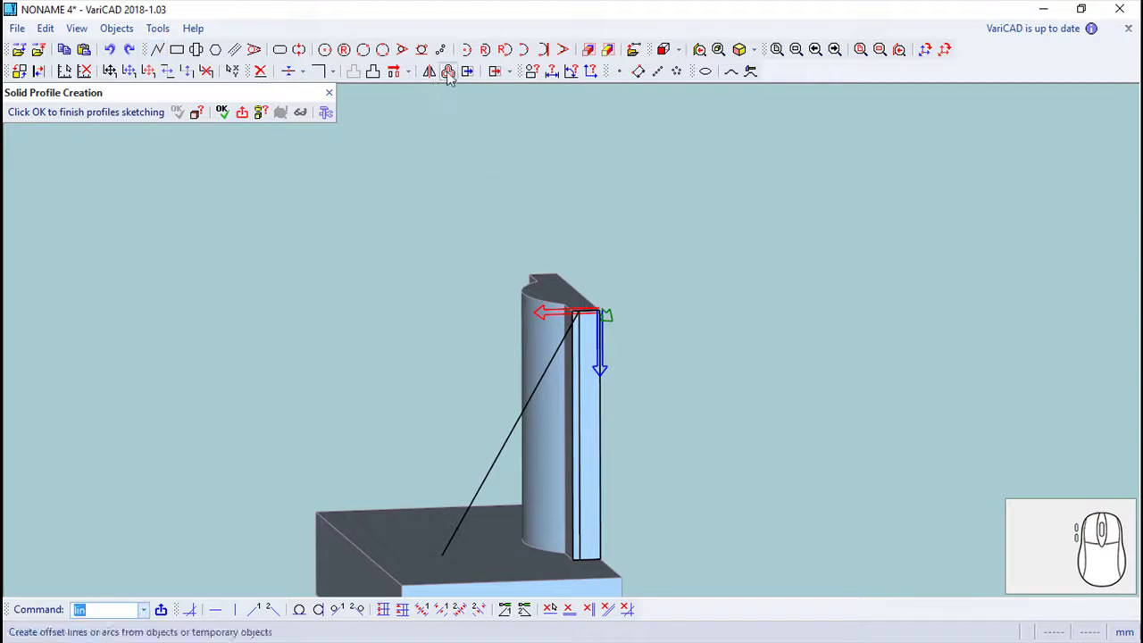
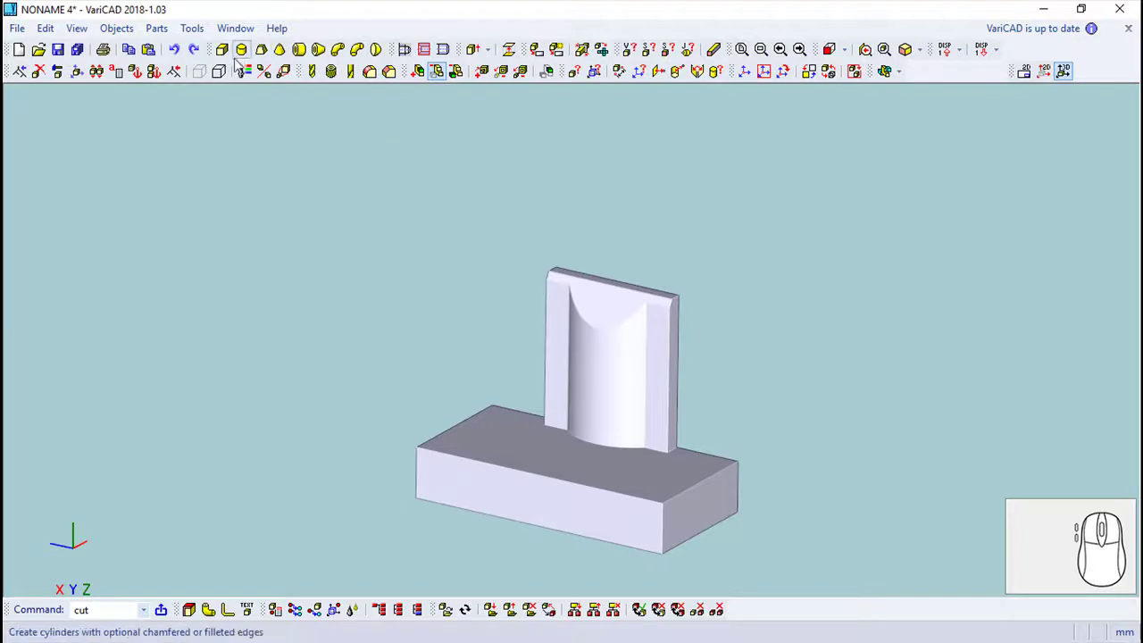
Step: Start a new cylinder solid of diameter 3.5 to place on the part
{"action": "left_click", "coordinate": [247, 49]}
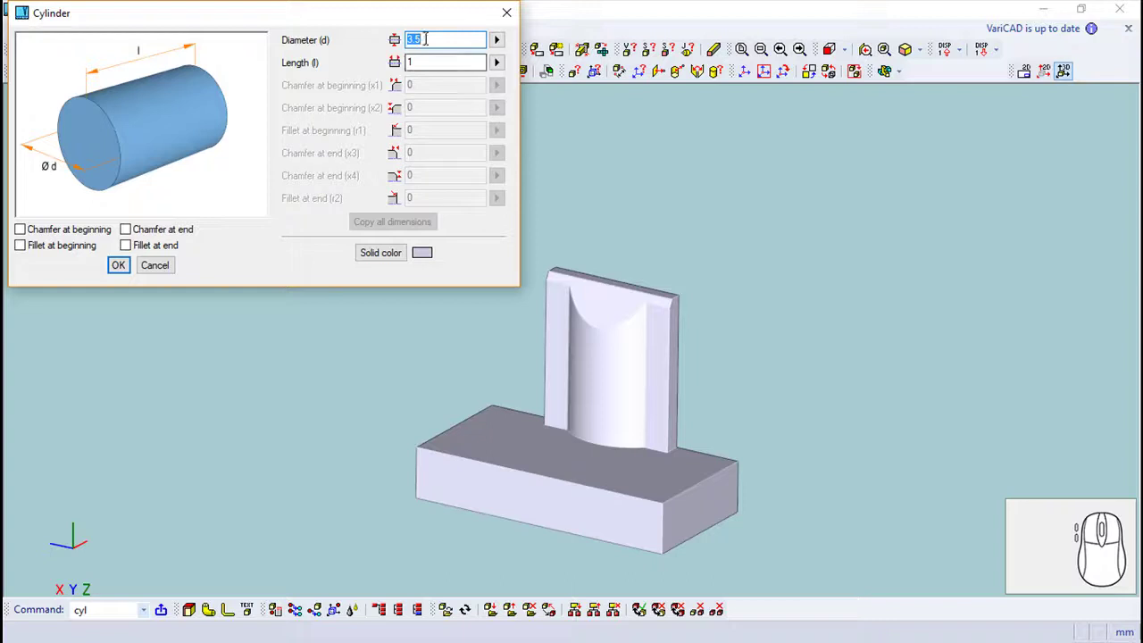
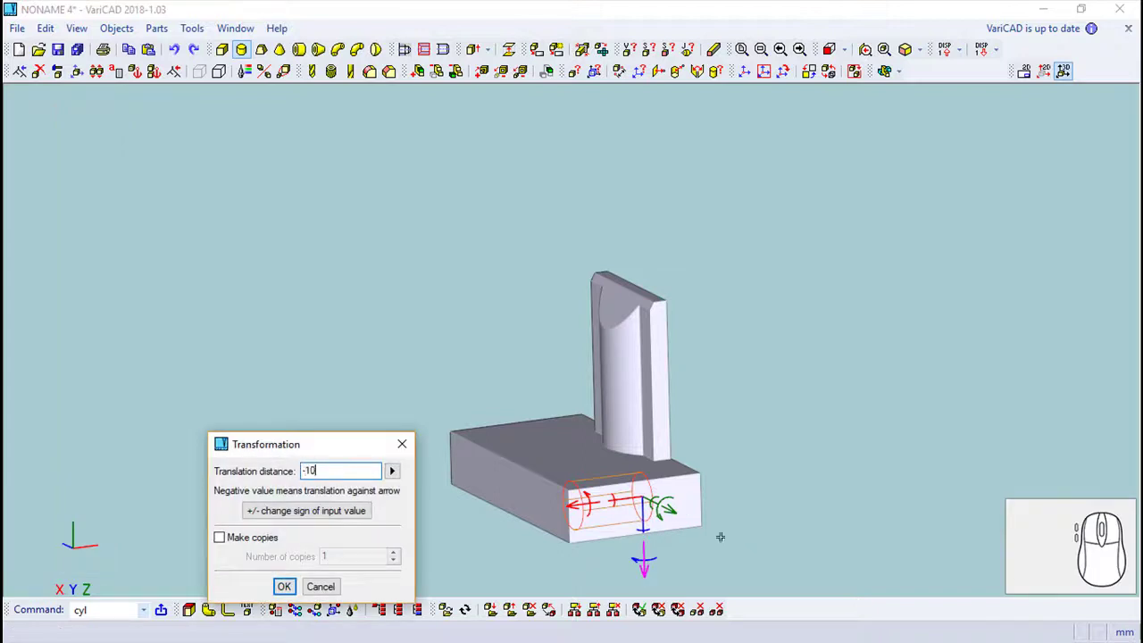
Step: Apply the -10 translation, moving the 3.5 cylinder up to the upright's top edge
{"action": "key", "text": "4"}
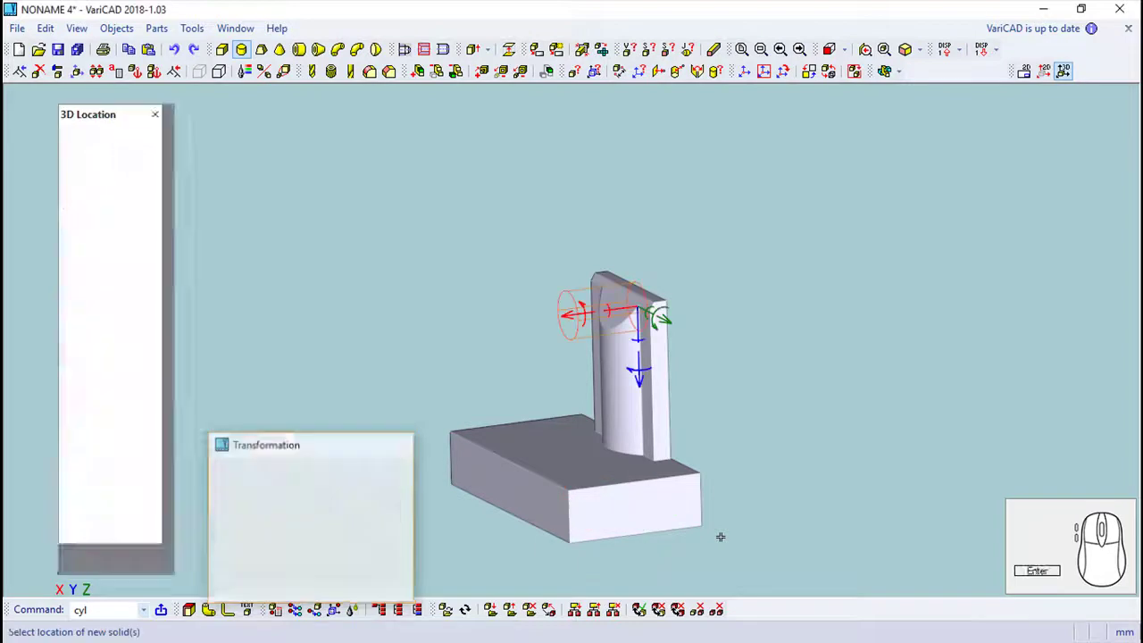
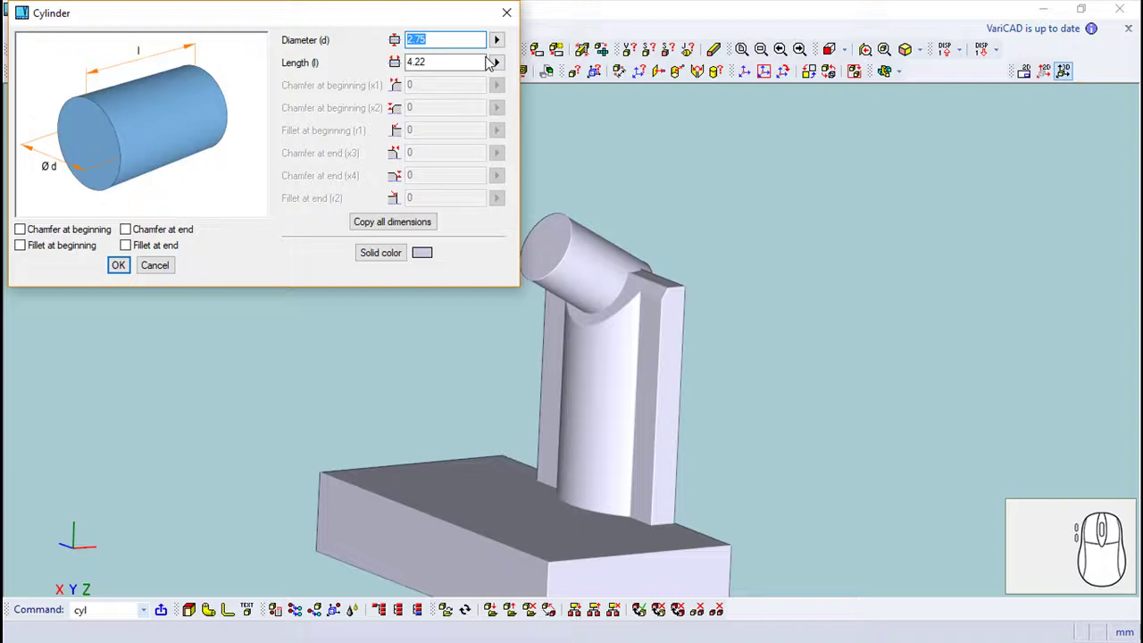
Step: Place a 3-diameter cylinder atop the upright, round its rim with Blending, and begin a box
{"action": "key", "text": "3"}
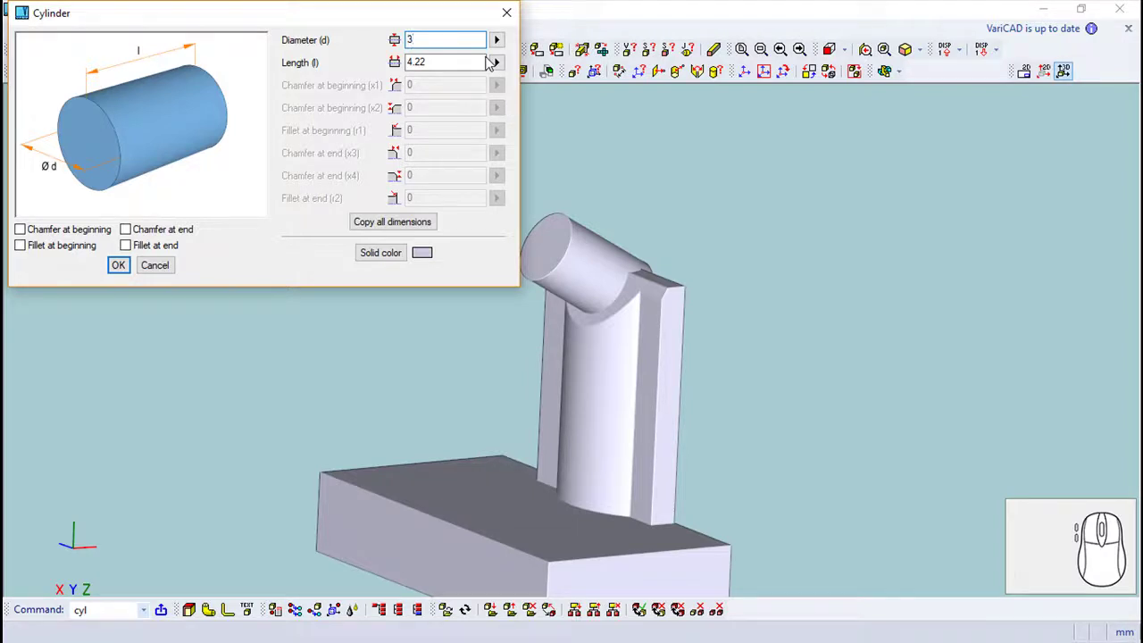
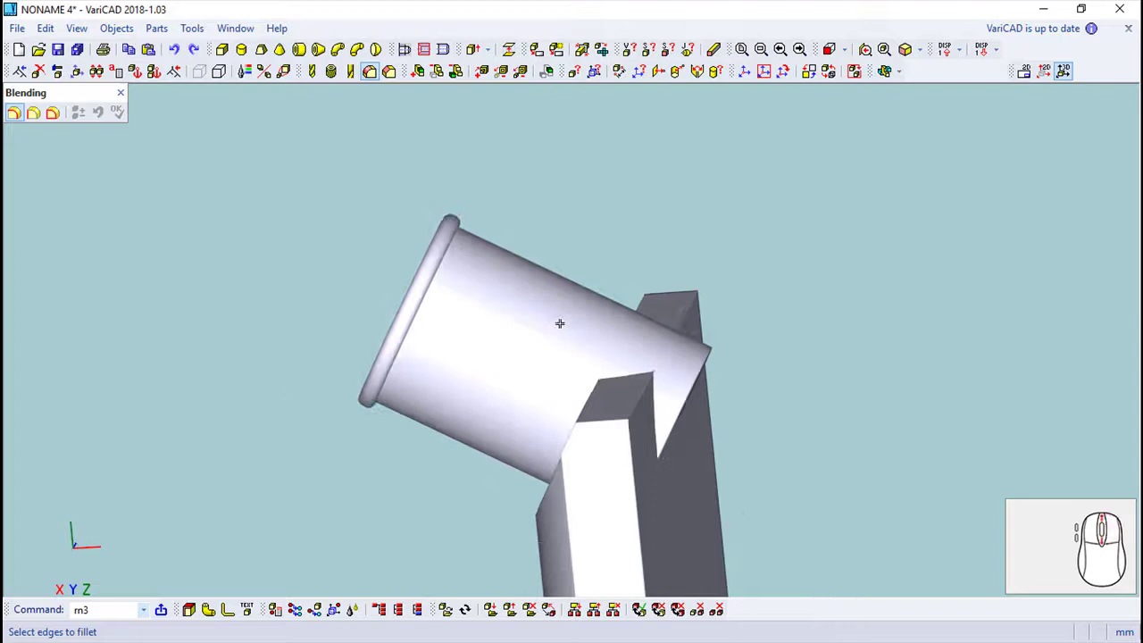
{"action": "scroll", "scroll_direction": "up", "scroll_amount": 3}
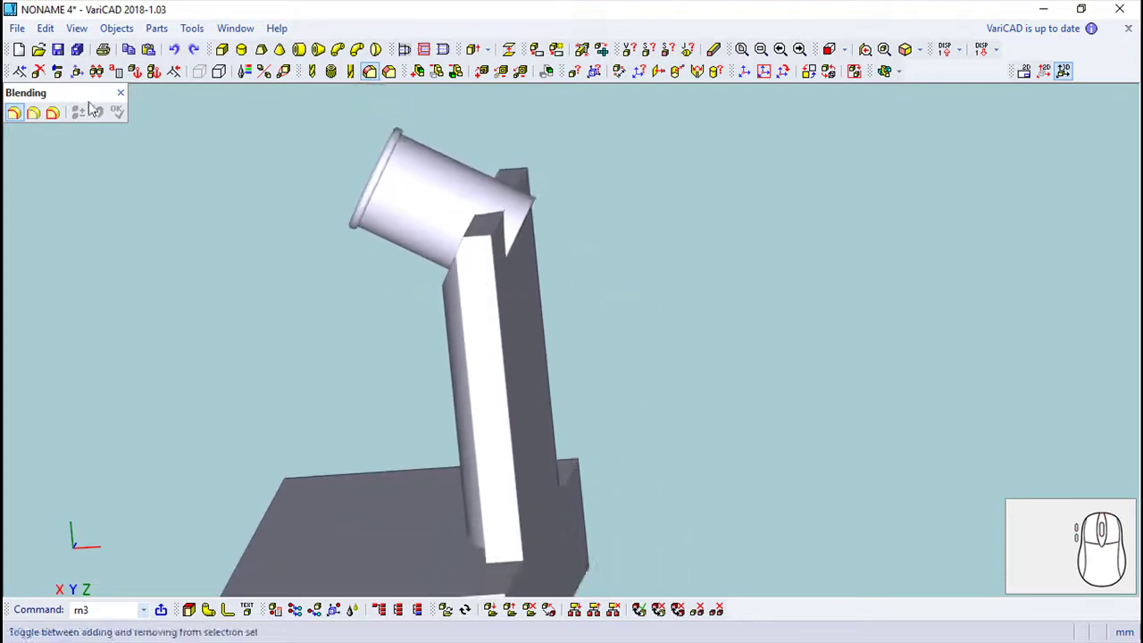
{"action": "left_click", "coordinate": [126, 93]}
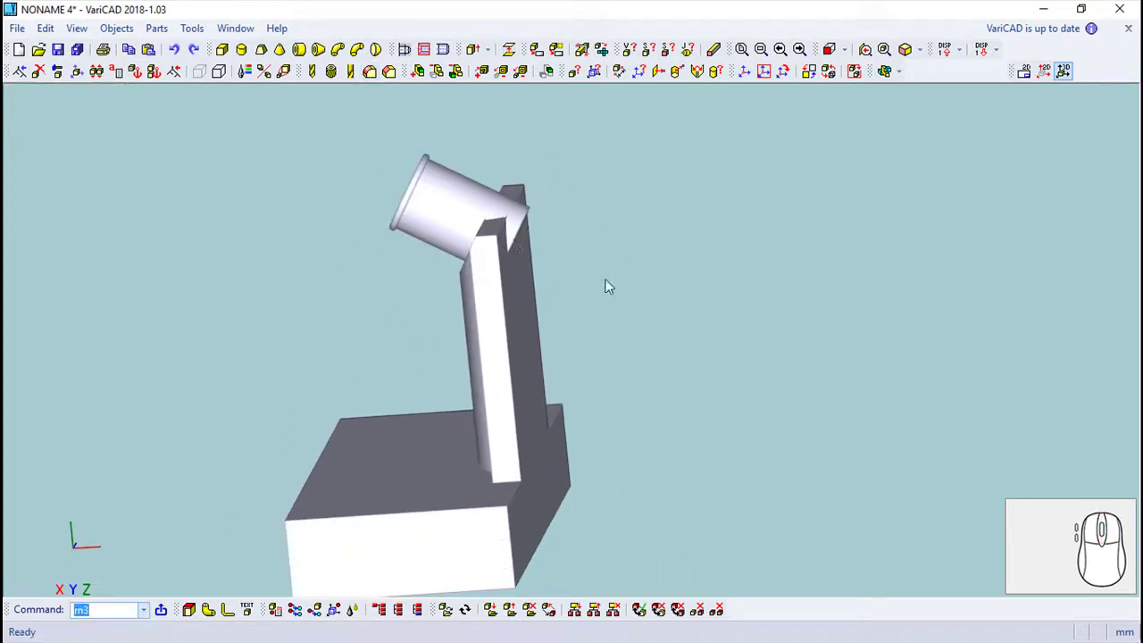
{"action": "left_click_drag", "start_coordinate": [597, 306], "coordinate": [199, 107]}
{"action": "left_click", "coordinate": [234, 50]}
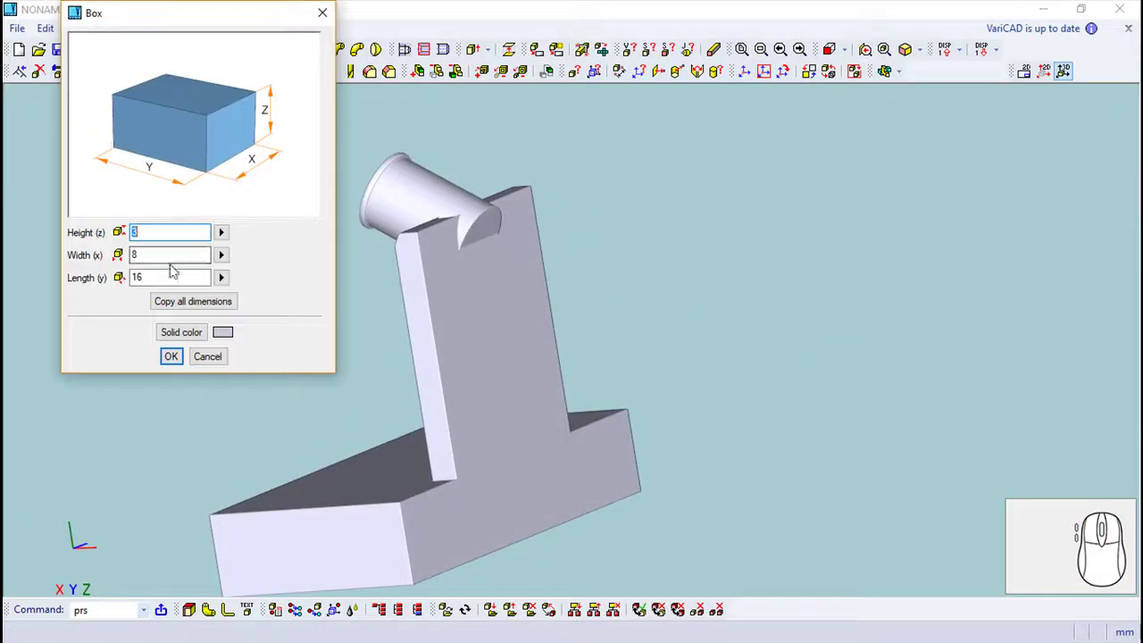
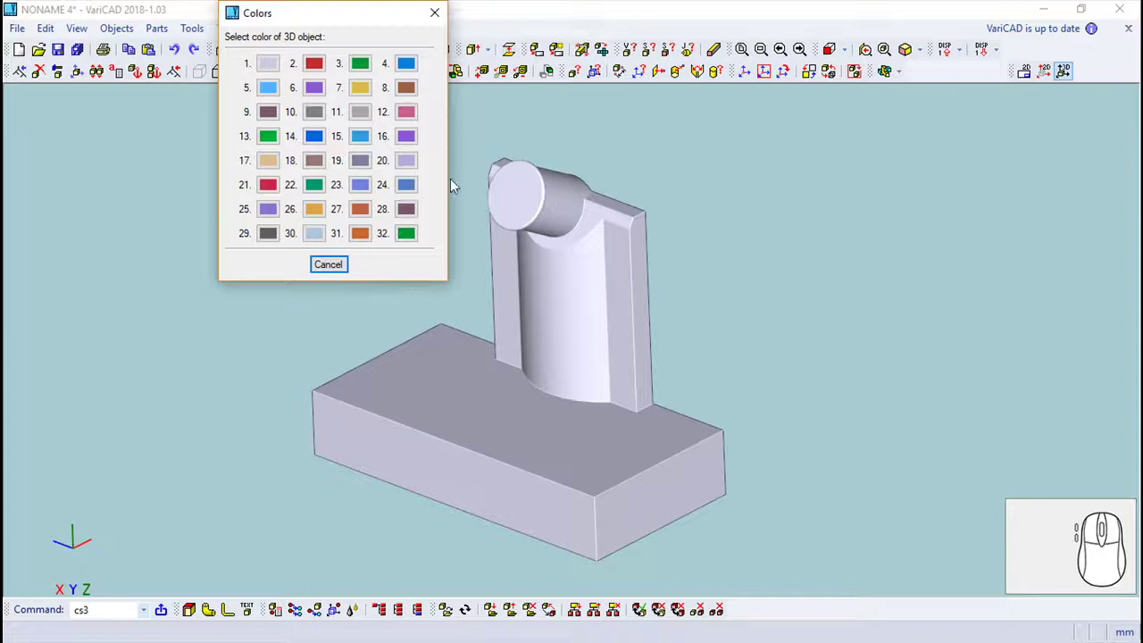
Step: Colour the whole solid pink and define it as a part
{"action": "left_click", "coordinate": [411, 115]}
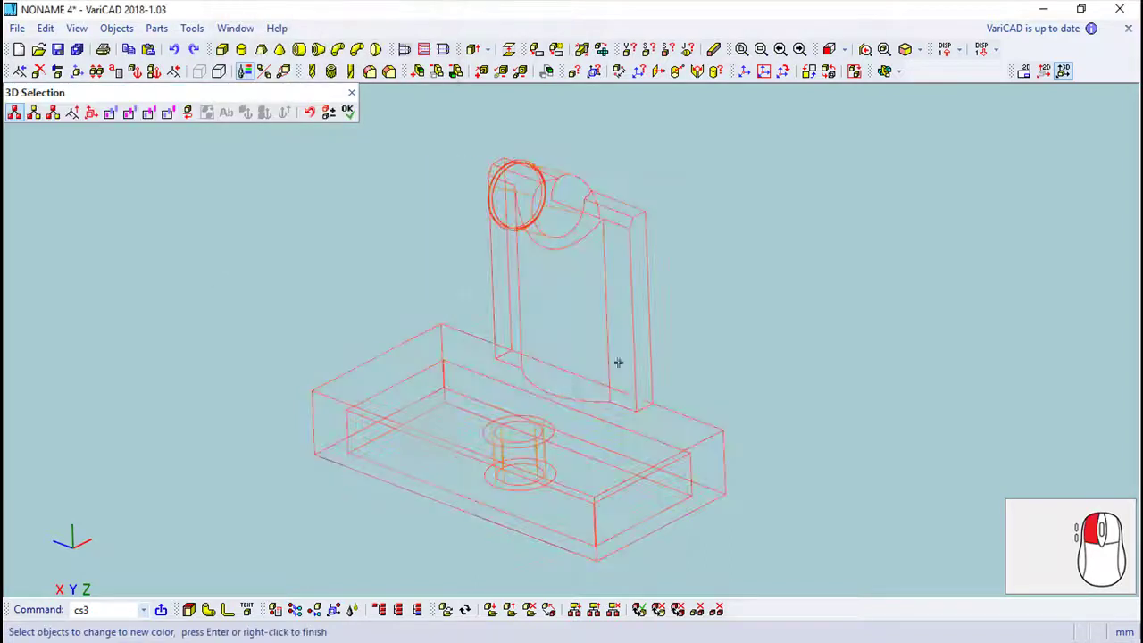
{"action": "left_click", "coordinate": [355, 120]}
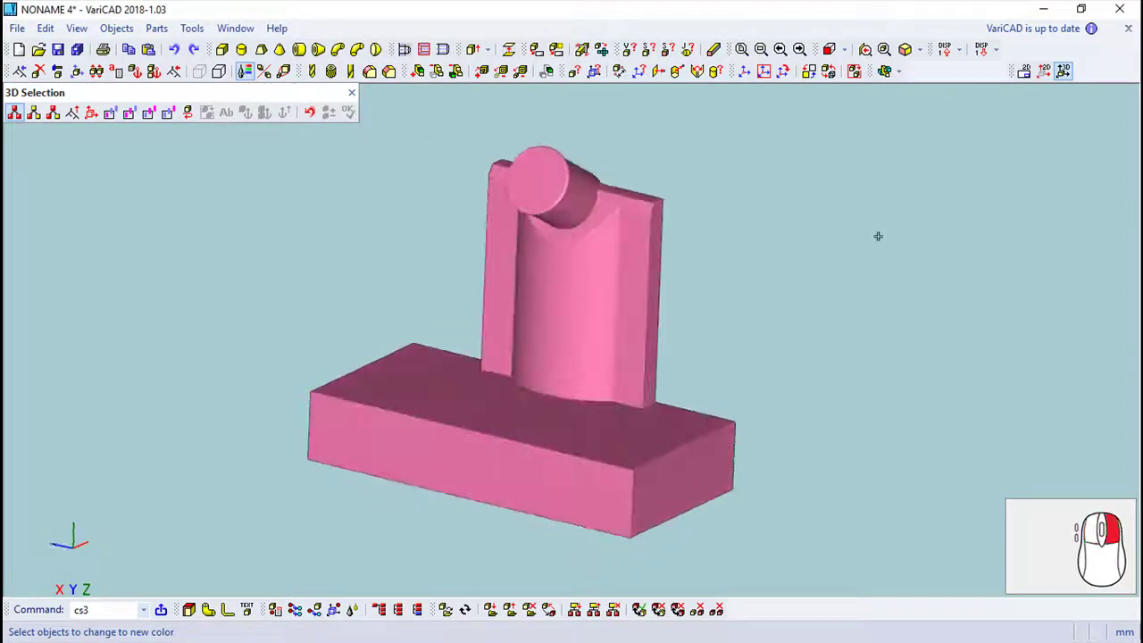
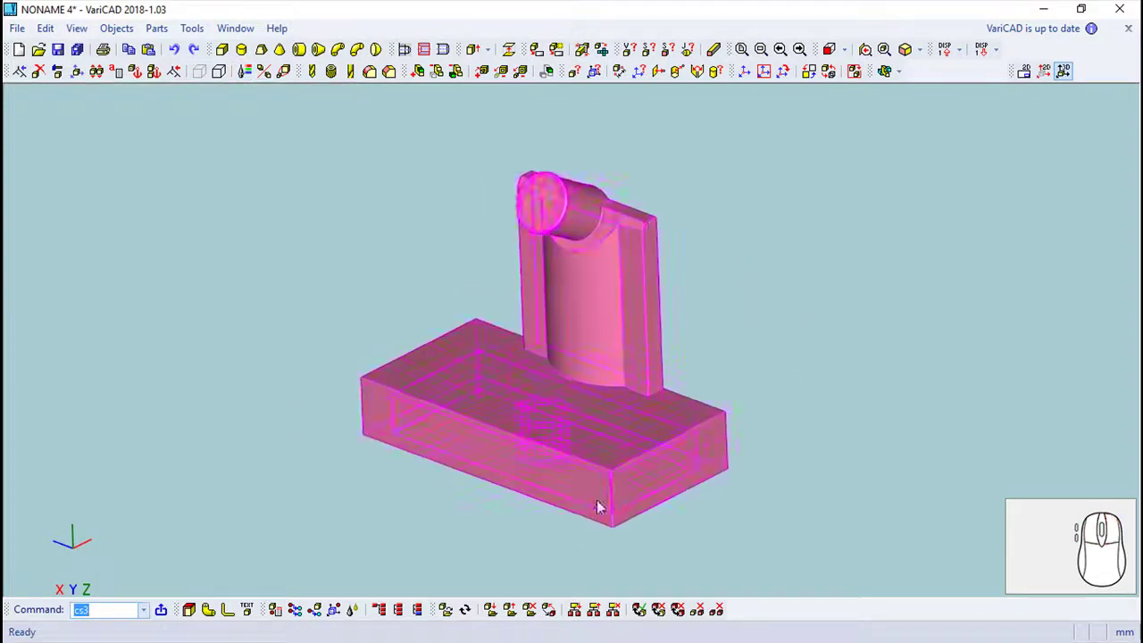
{"action": "left_click", "coordinate": [518, 608]}
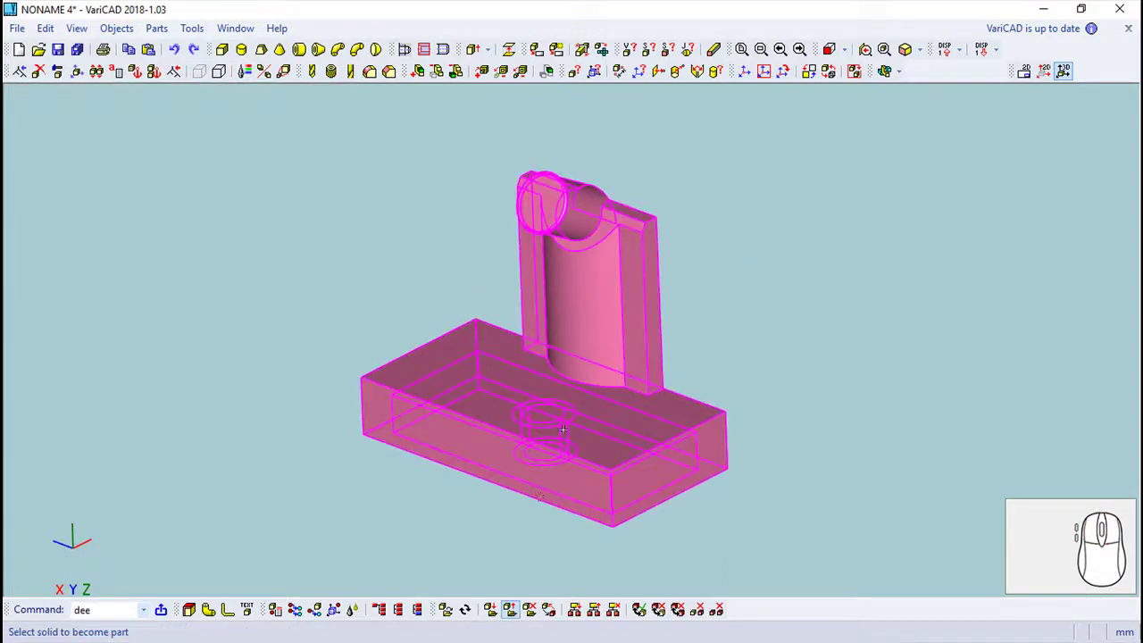
{"action": "left_click", "coordinate": [563, 385]}
{"action": "left_click", "coordinate": [921, 413]}
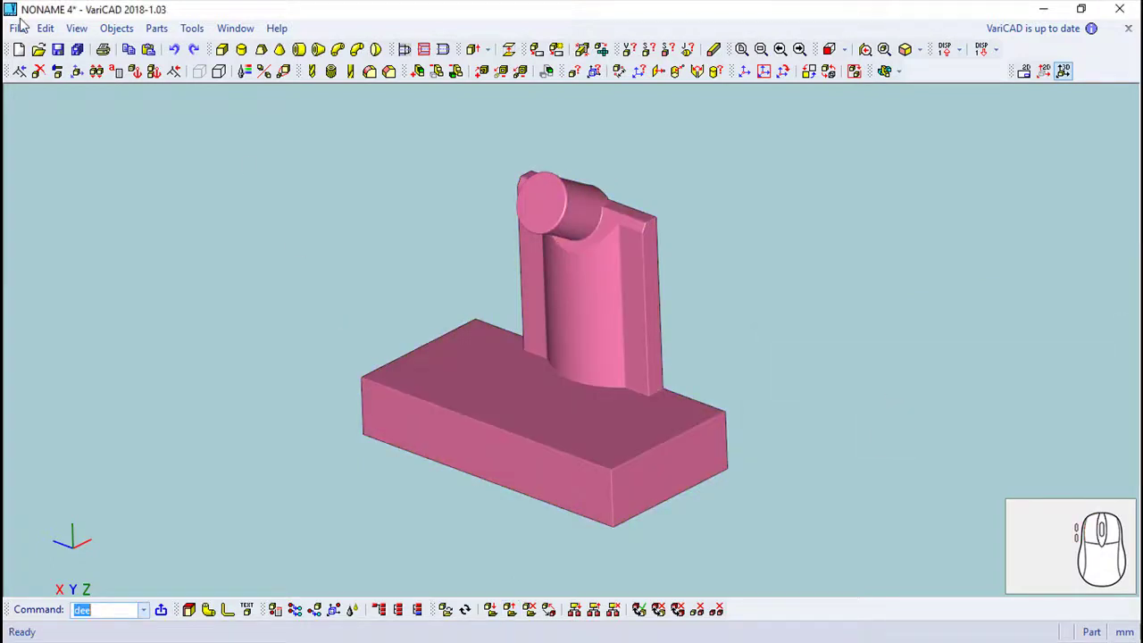
Step: Save the model as steering_column.dwb in the lego car folder
{"action": "left_click", "coordinate": [26, 25]}
{"action": "left_click", "coordinate": [65, 126]}
{"action": "left_click", "coordinate": [194, 231]}
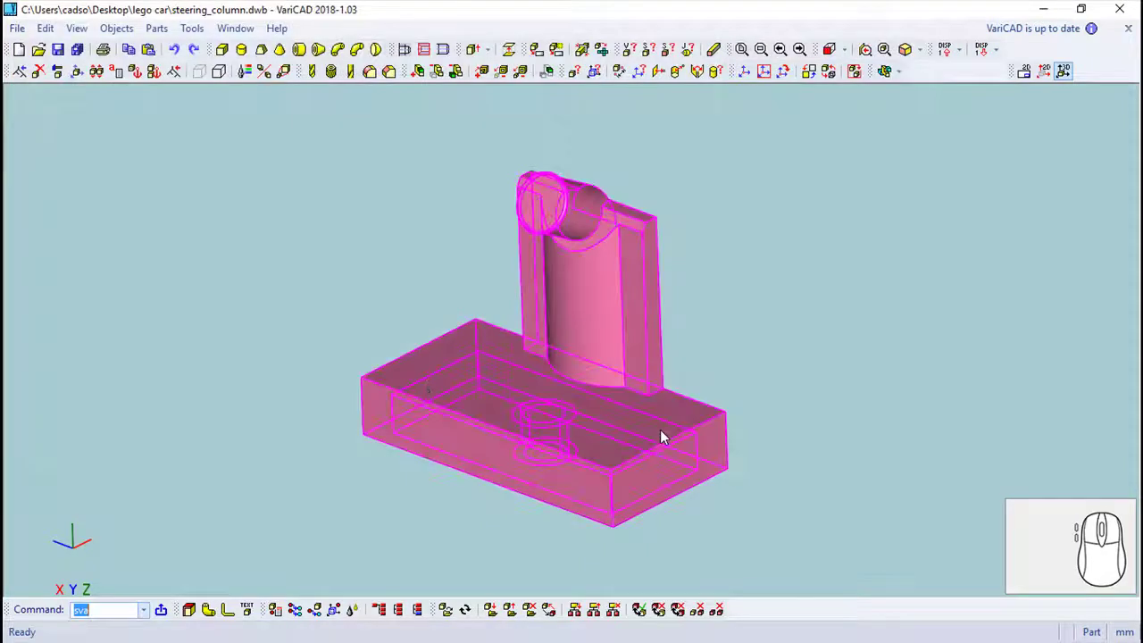
Step: In the 2D area, insert a portrait A4 drawing sheet frame with border
{"action": "left_click_drag", "start_coordinate": [844, 343], "coordinate": [1108, 87]}
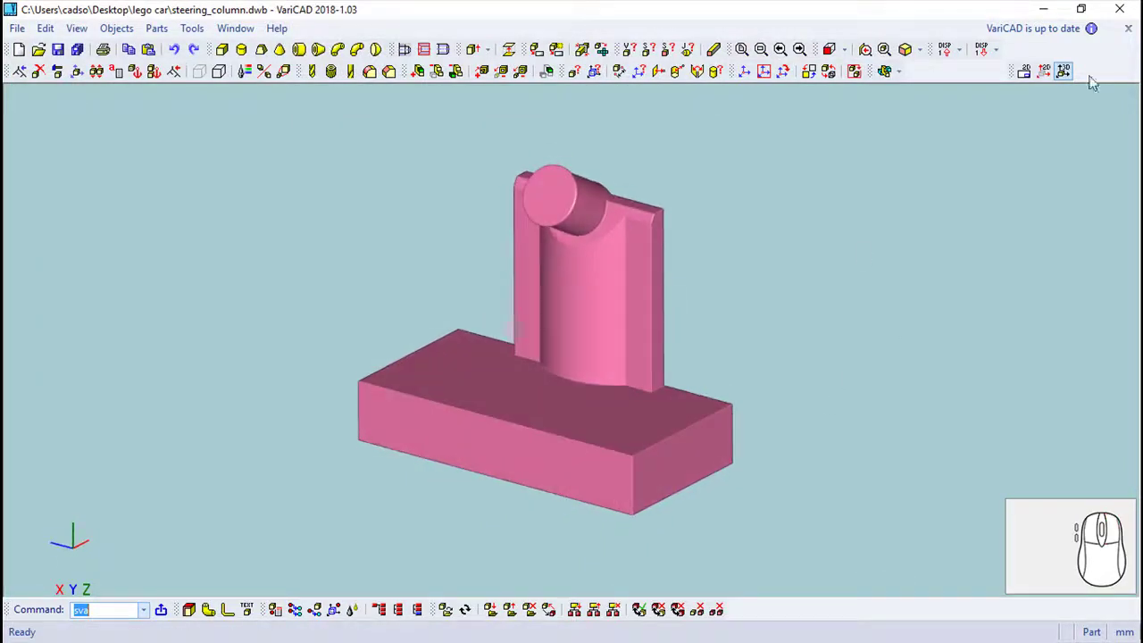
{"action": "left_click", "coordinate": [1028, 75]}
{"action": "scroll", "scroll_direction": "up", "scroll_amount": 3}
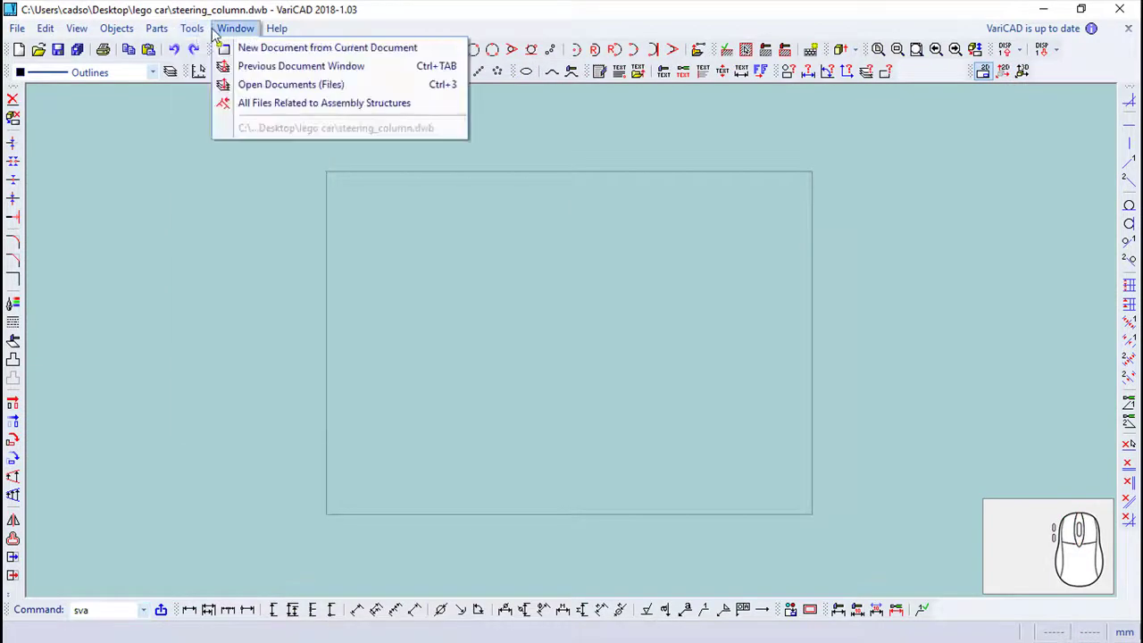
{"action": "left_click", "coordinate": [228, 155]}
{"action": "left_click_drag", "start_coordinate": [195, 78], "coordinate": [245, 300]}
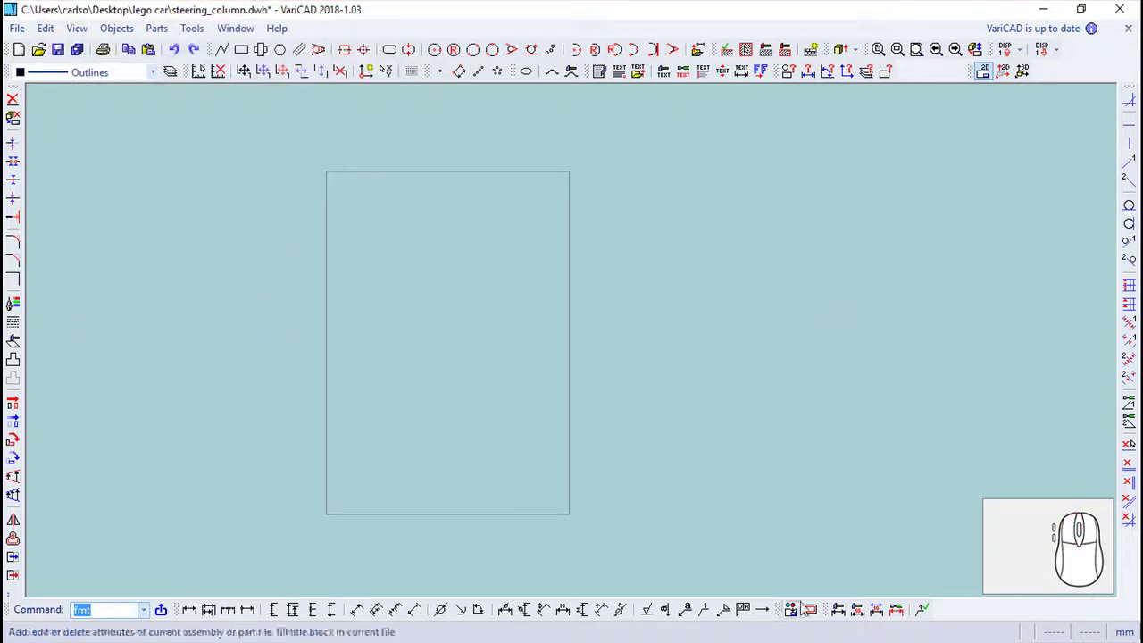
{"action": "left_click", "coordinate": [823, 607]}
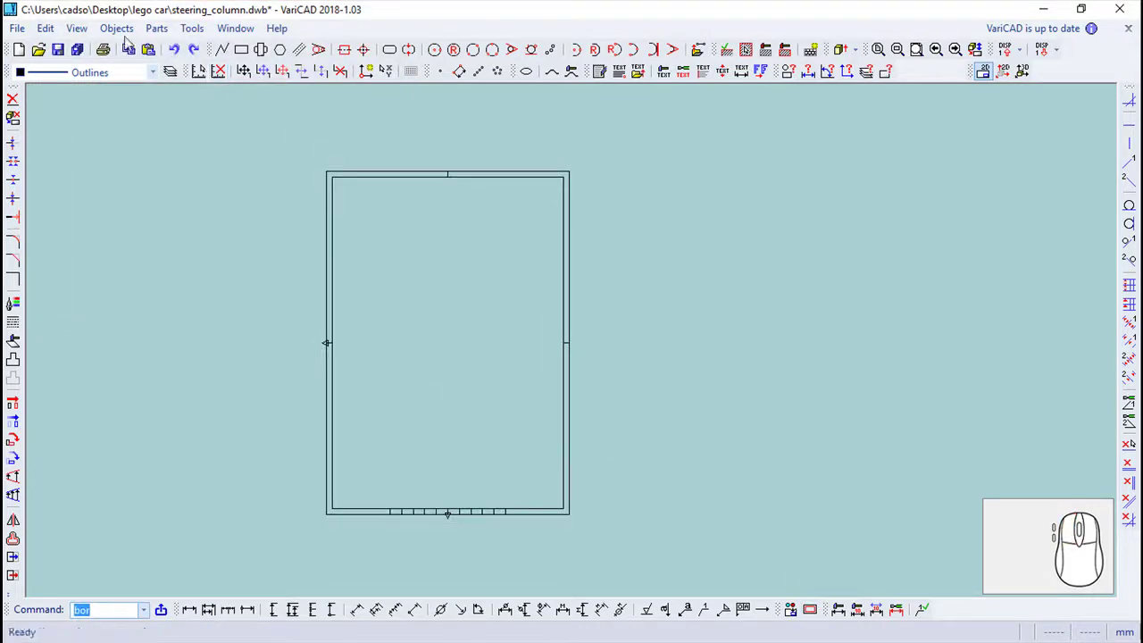
Step: Open the part attributes dialog for filling the title block
{"action": "left_click", "coordinate": [127, 38]}
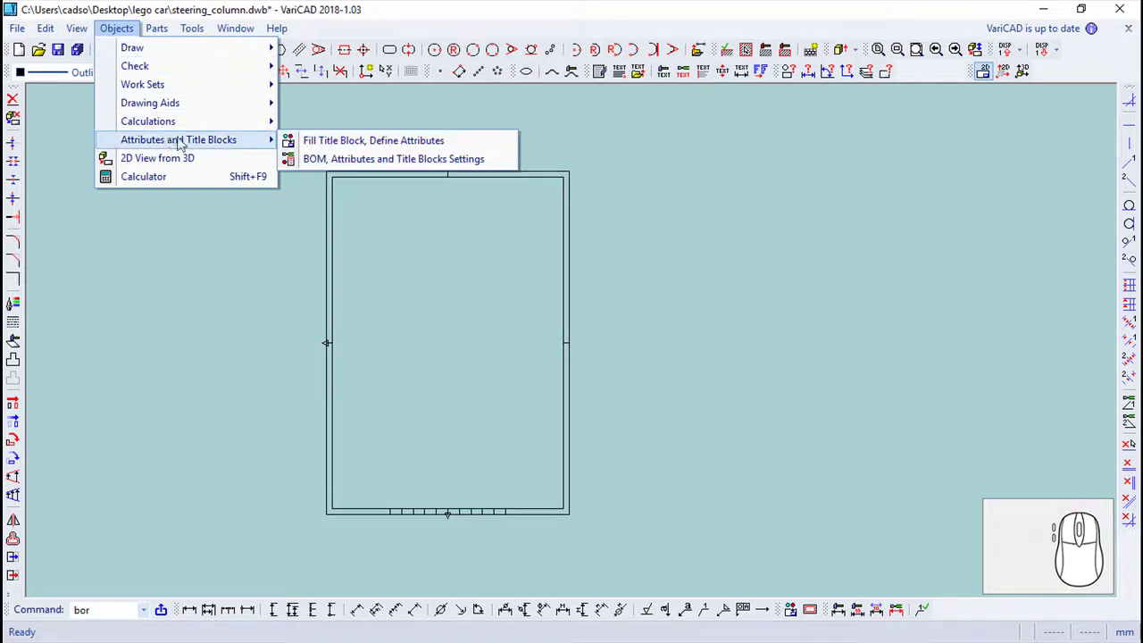
{"action": "left_click", "coordinate": [342, 145]}
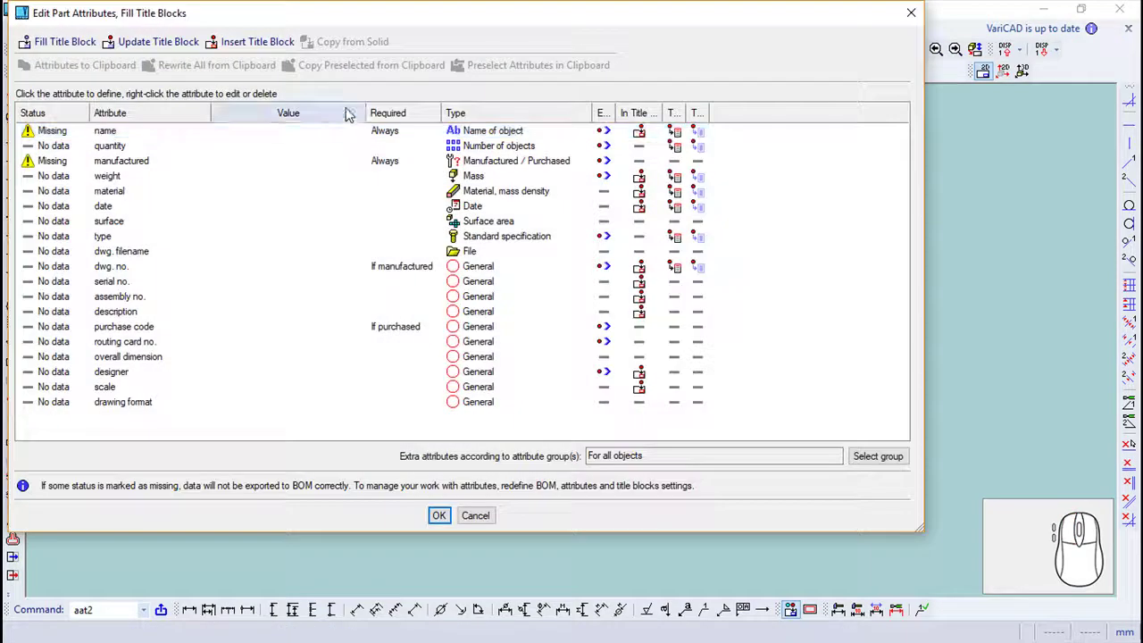
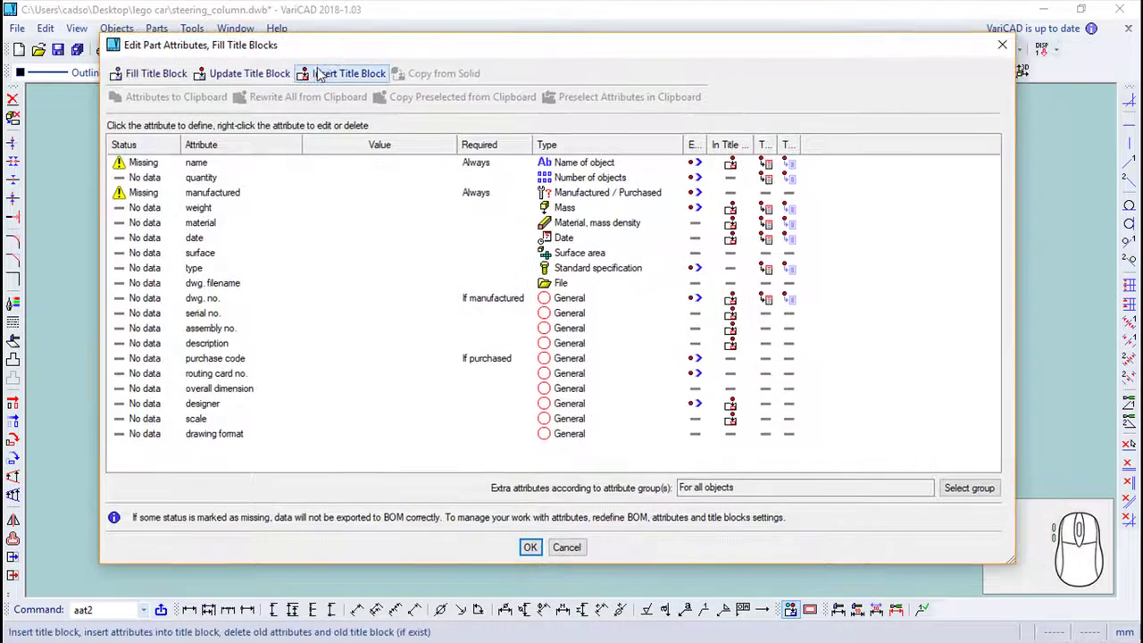
Step: Enter Steering Column name, material, weight, 16x8x14 mm description and 1:1 scale, and insert the title block
{"action": "left_click", "coordinate": [330, 71]}
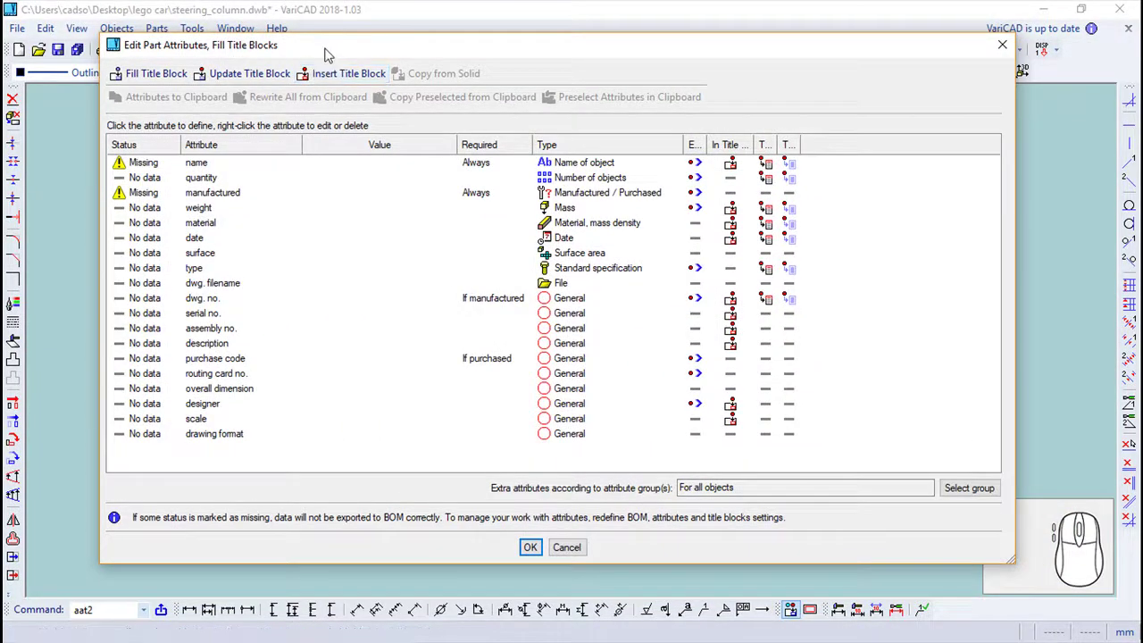
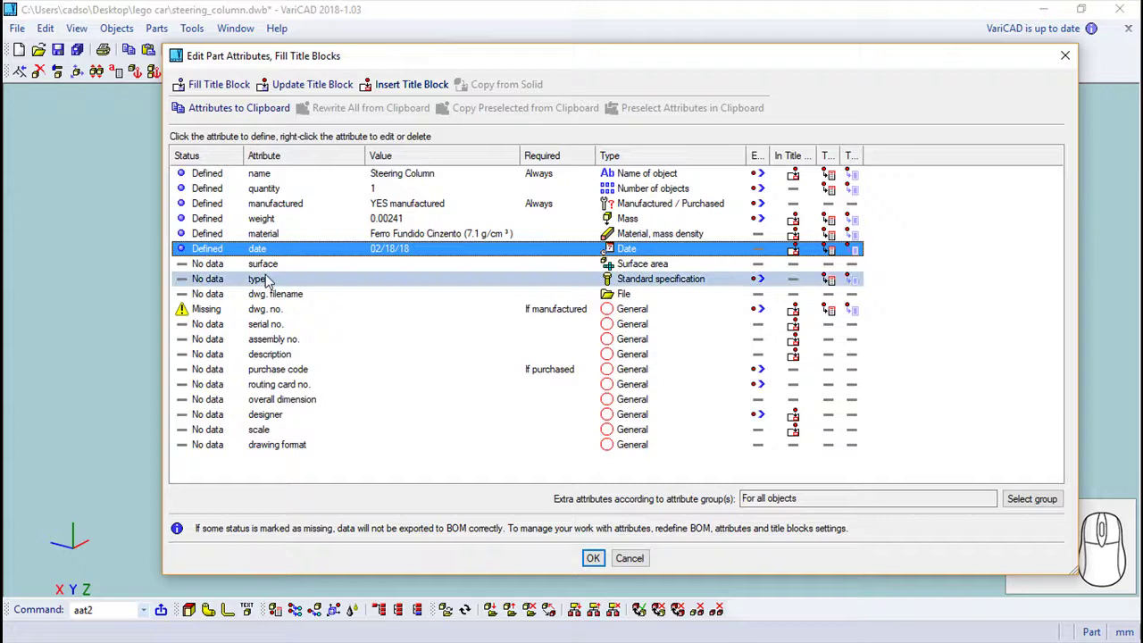
{"action": "left_click_drag", "start_coordinate": [284, 312], "coordinate": [309, 133]}
{"action": "left_click", "coordinate": [309, 132]}
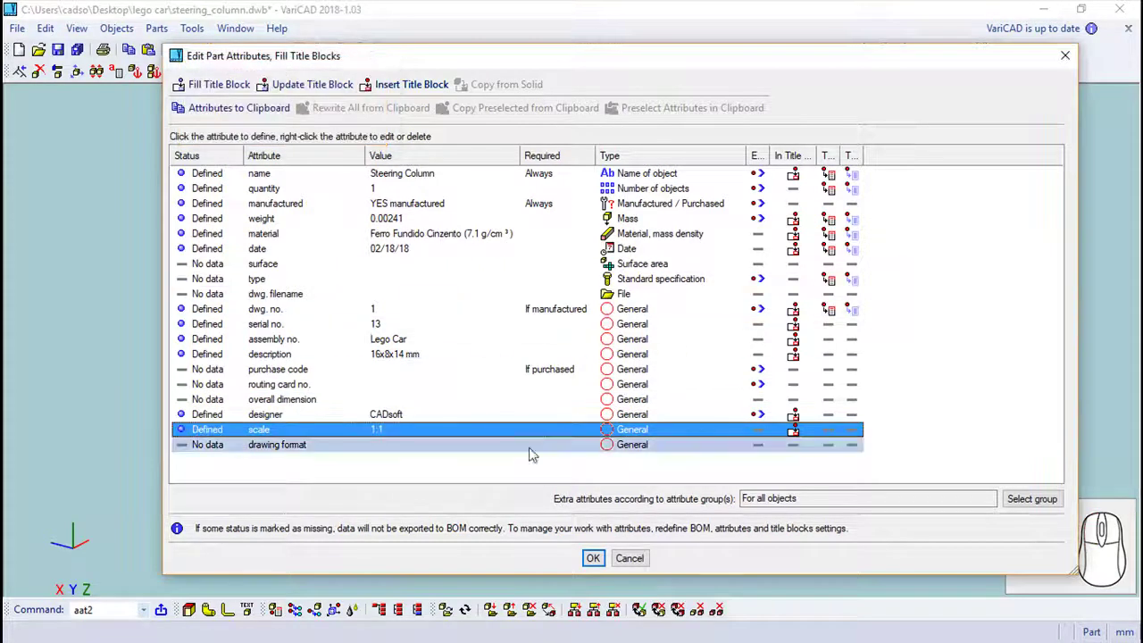
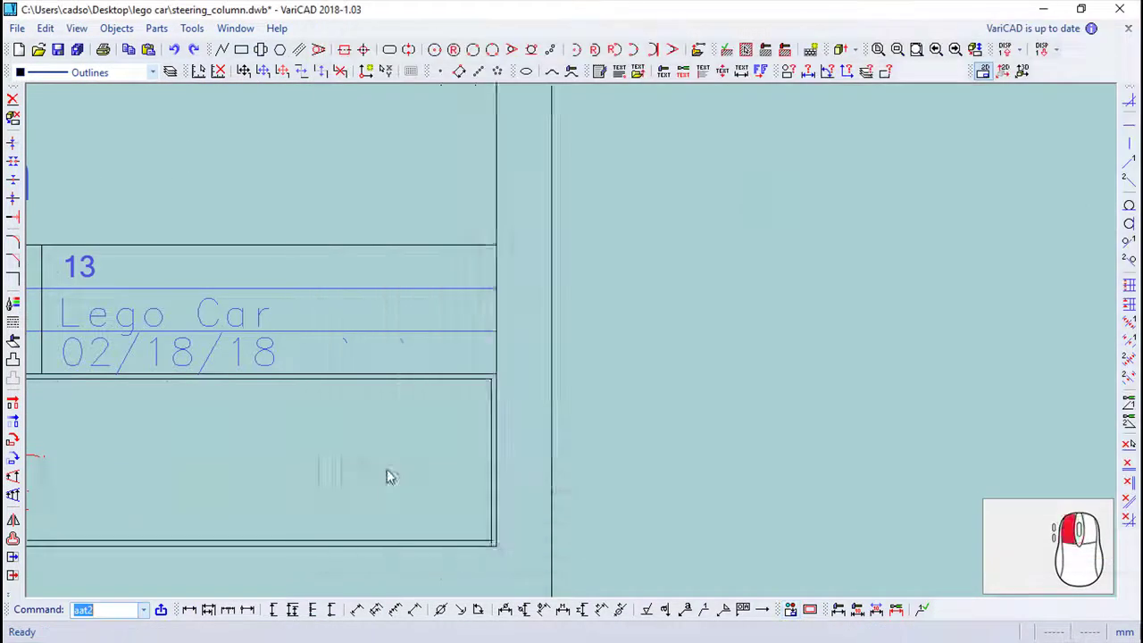
{"action": "scroll", "scroll_direction": "up", "scroll_amount": 3}
{"action": "middle_click", "coordinate": [232, 344]}
{"action": "middle_click", "coordinate": [393, 373]}
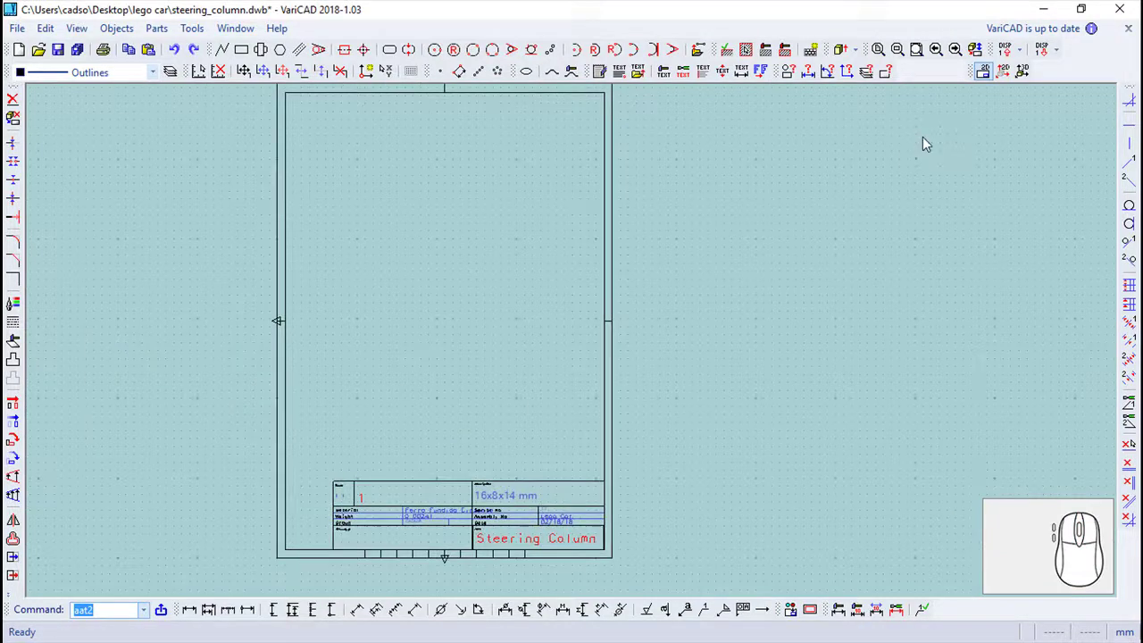
Step: Create a 2D view from the current 3D angle and insert it above the title block
{"action": "left_click", "coordinate": [1034, 73]}
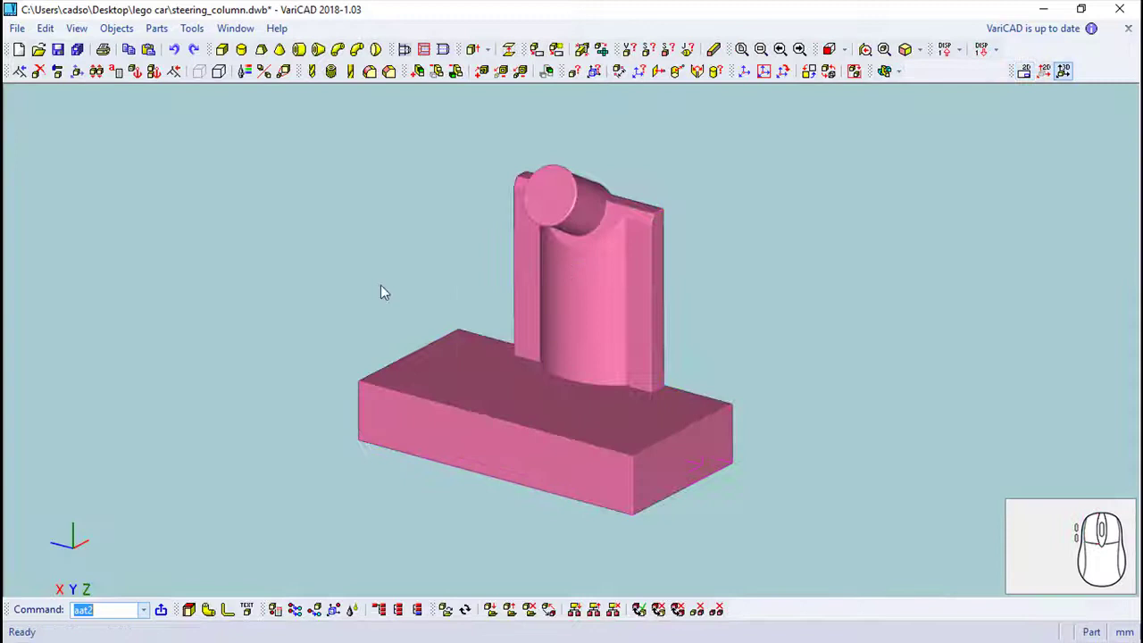
{"action": "left_click_drag", "start_coordinate": [340, 253], "coordinate": [116, 77]}
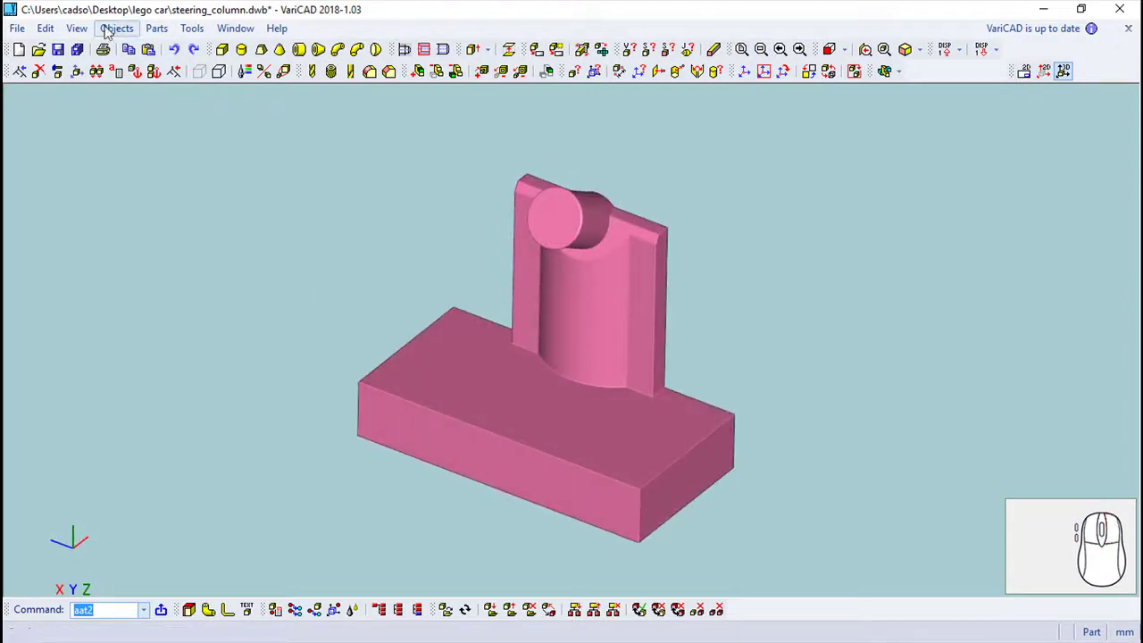
{"action": "left_click", "coordinate": [179, 311]}
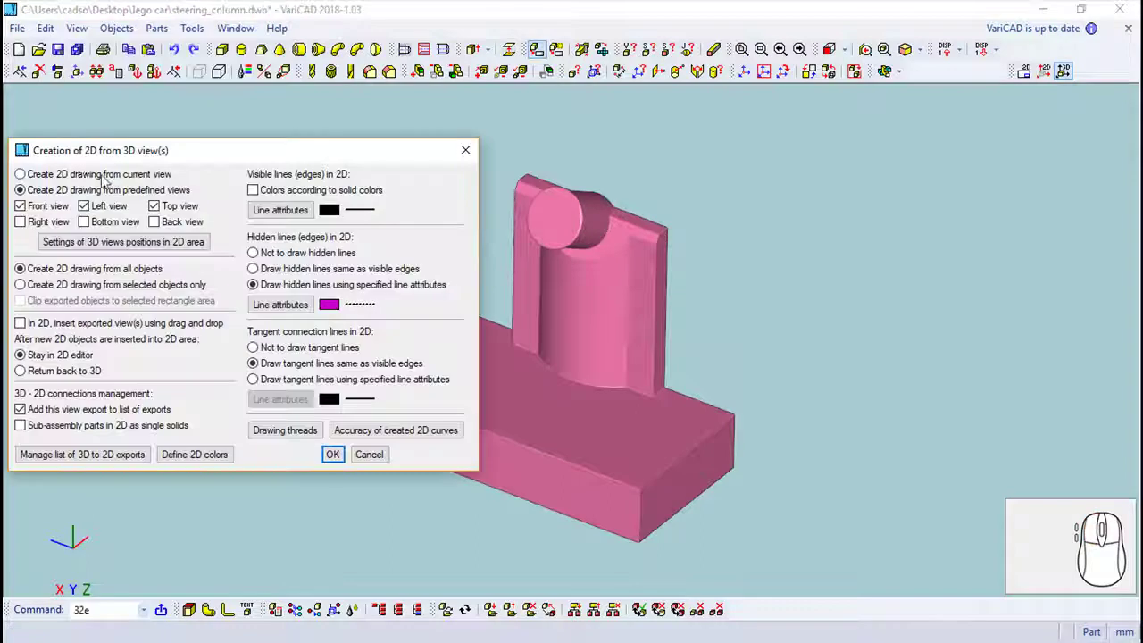
{"action": "left_click", "coordinate": [97, 171]}
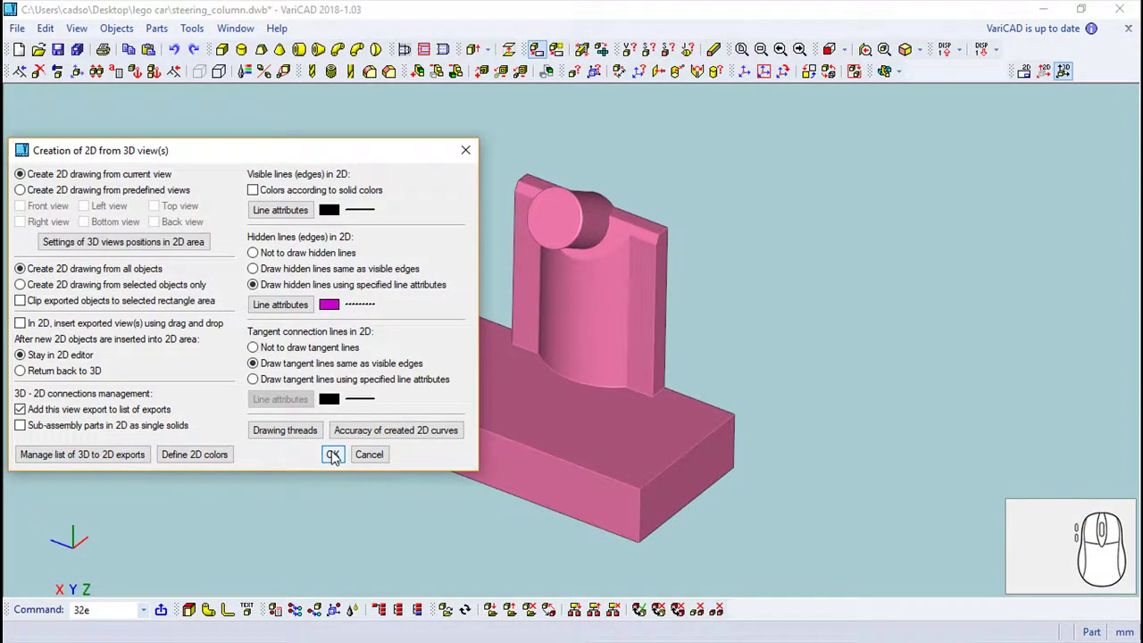
{"action": "left_click", "coordinate": [338, 455]}
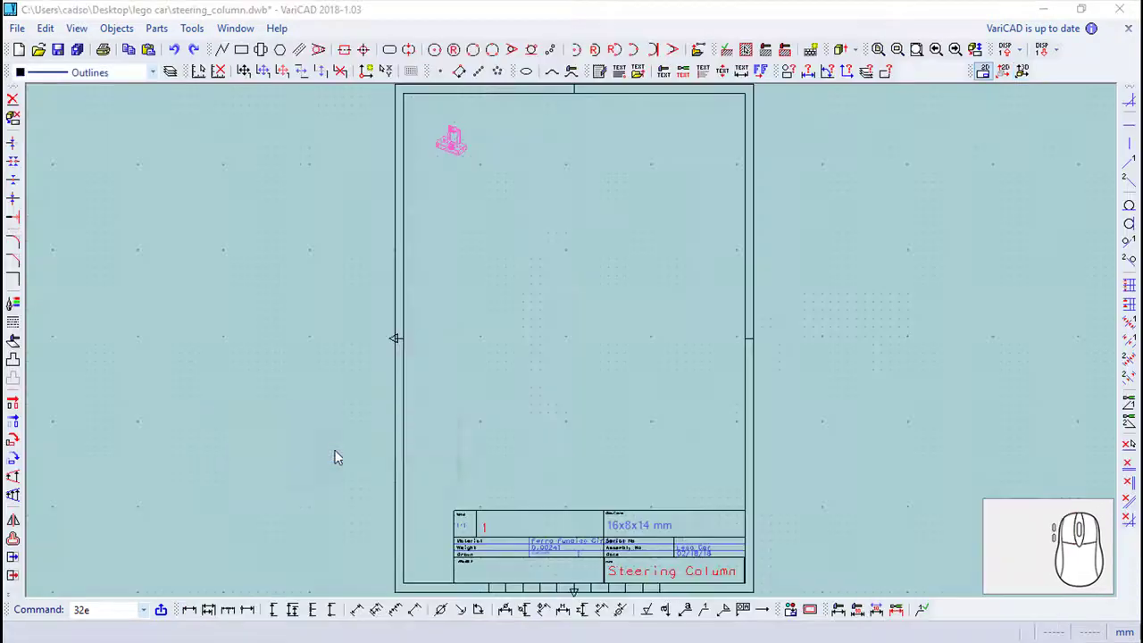
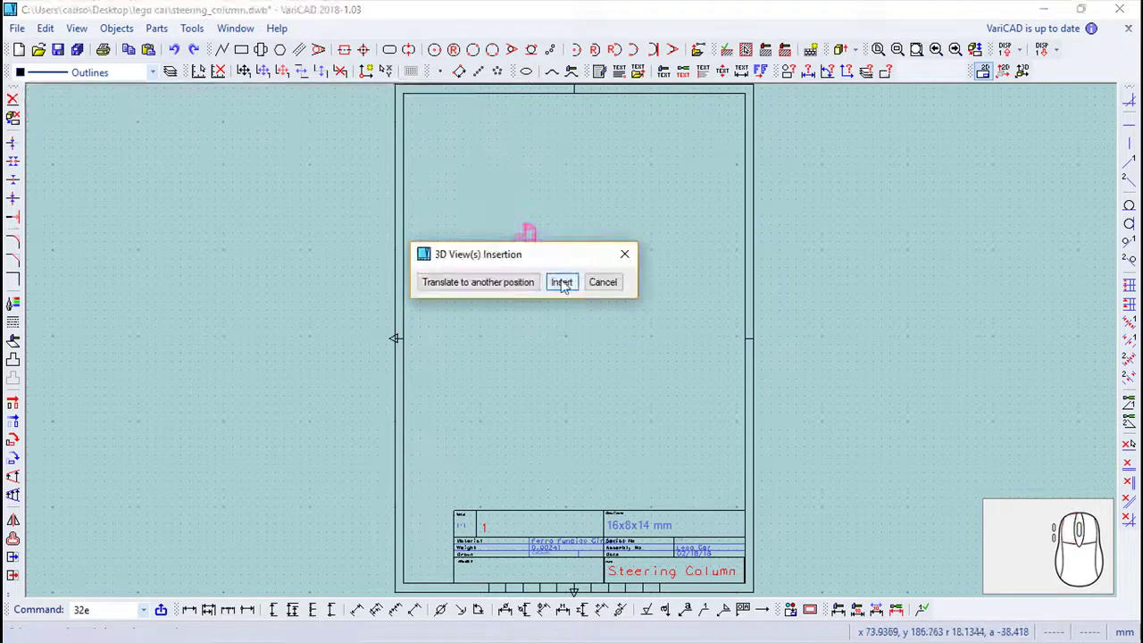
{"action": "left_click", "coordinate": [561, 284]}
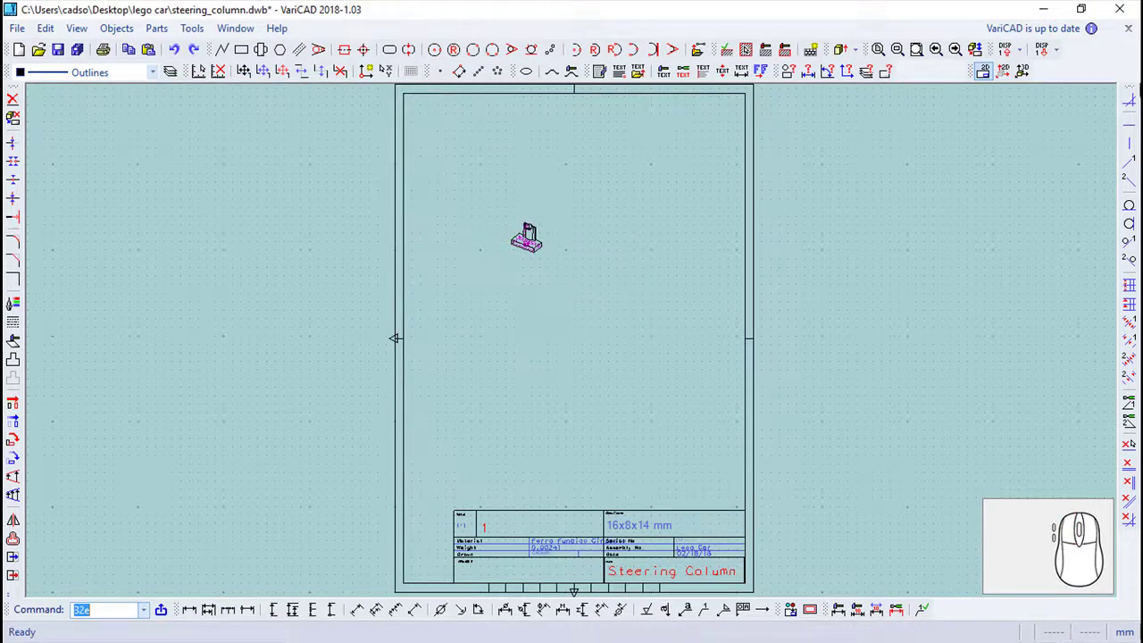
Step: Orbit to the part's underside and create a second 2D view from that angle
{"action": "left_click", "coordinate": [1026, 76]}
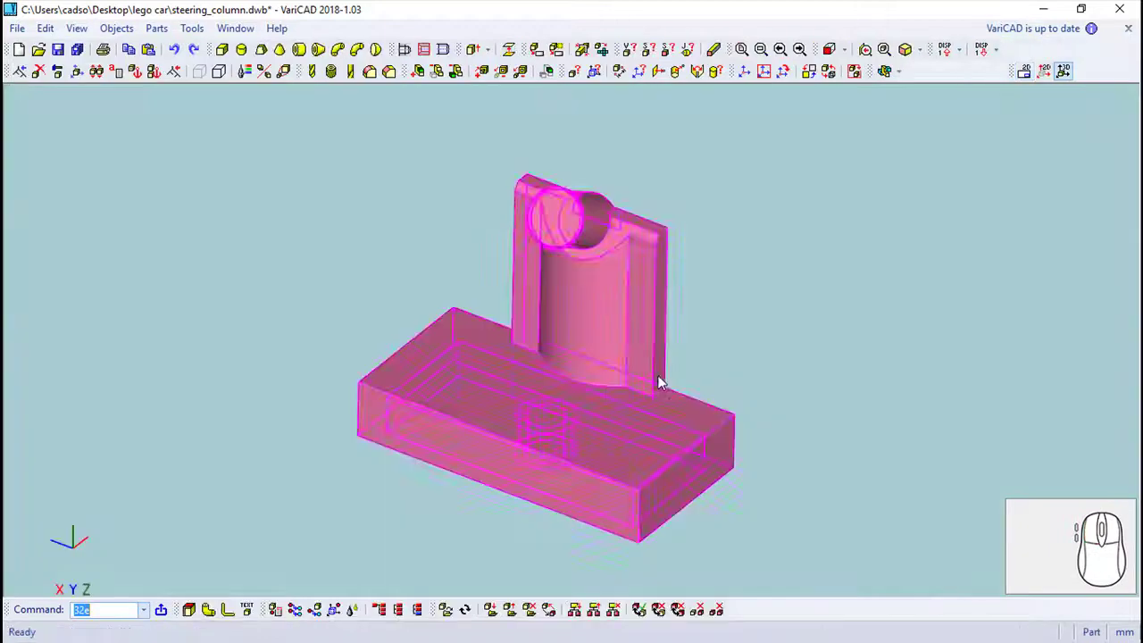
{"action": "left_click_drag", "start_coordinate": [848, 398], "coordinate": [766, 462]}
{"action": "left_click_drag", "start_coordinate": [686, 370], "coordinate": [847, 327]}
{"action": "left_click_drag", "start_coordinate": [847, 327], "coordinate": [699, 325]}
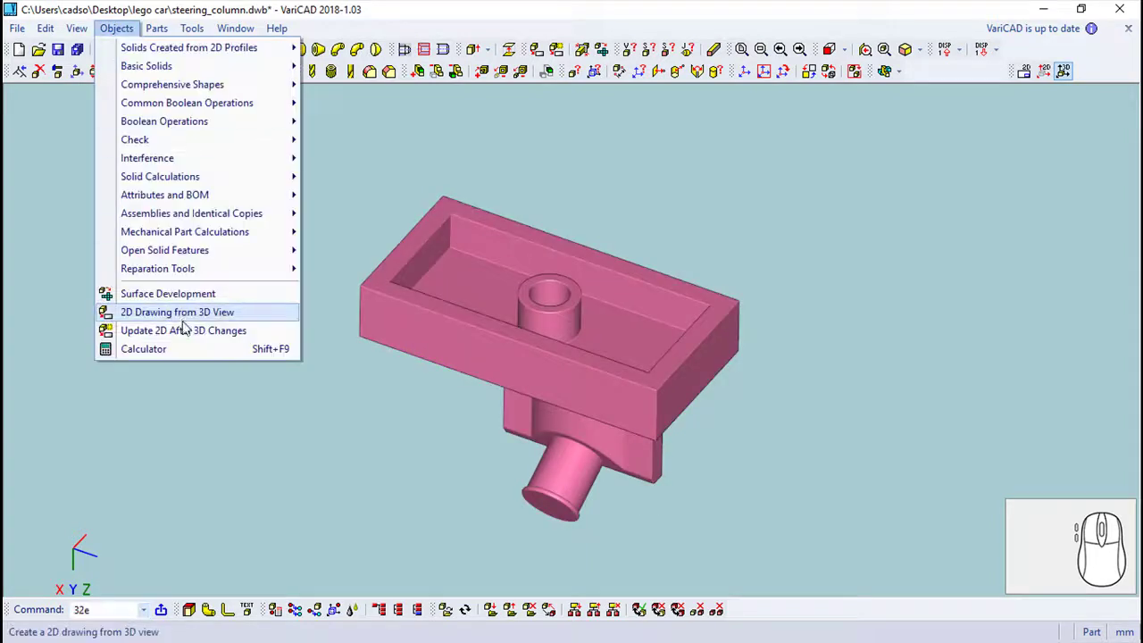
{"action": "left_click", "coordinate": [195, 312]}
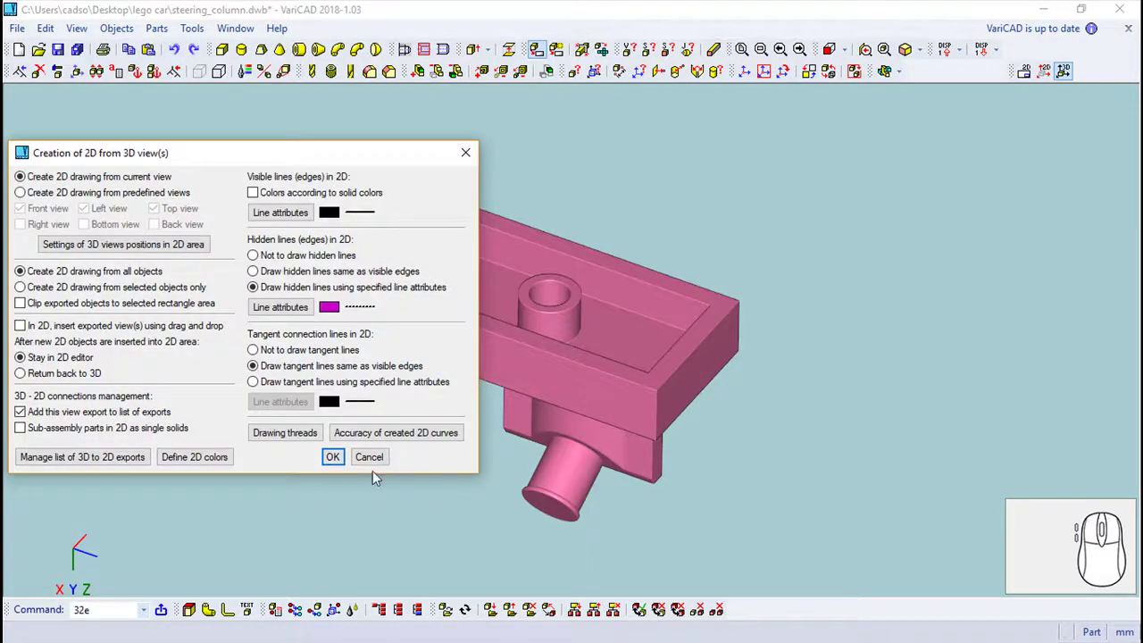
{"action": "left_click", "coordinate": [339, 455]}
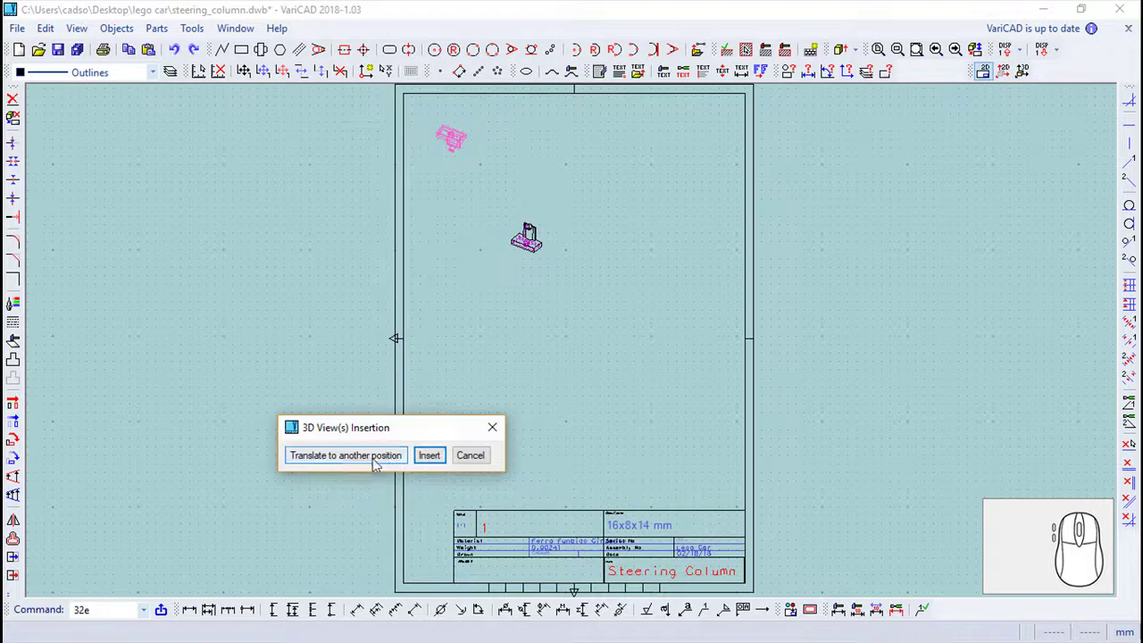
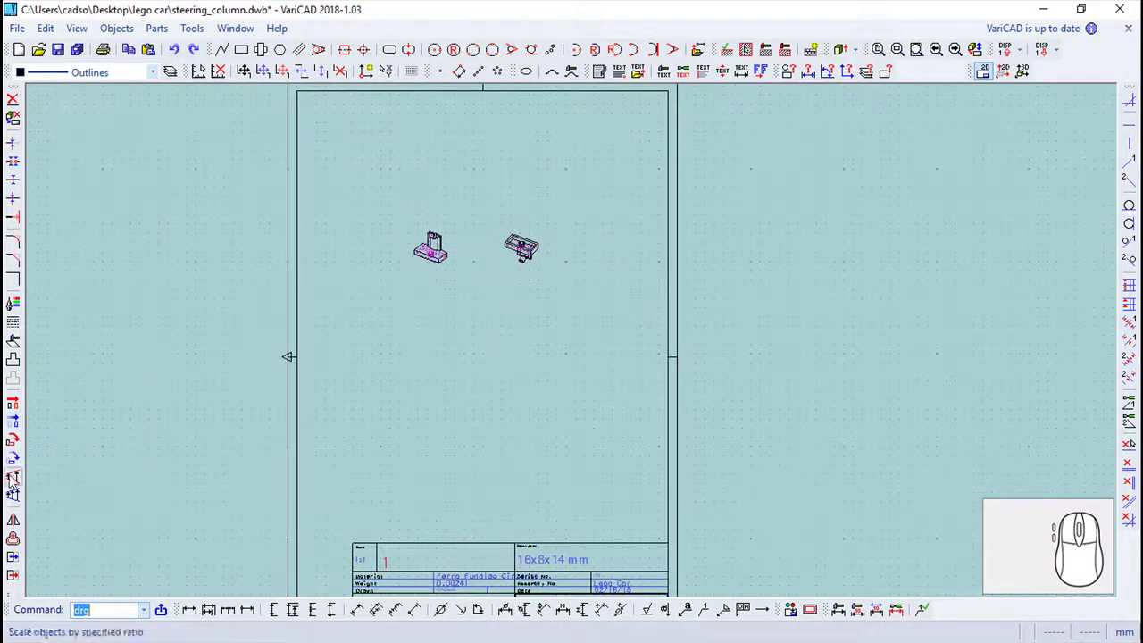
Step: Scale both isometric views by ratio 3 and add the text 'Scale 3:1' beneath them
{"action": "left_click", "coordinate": [25, 482]}
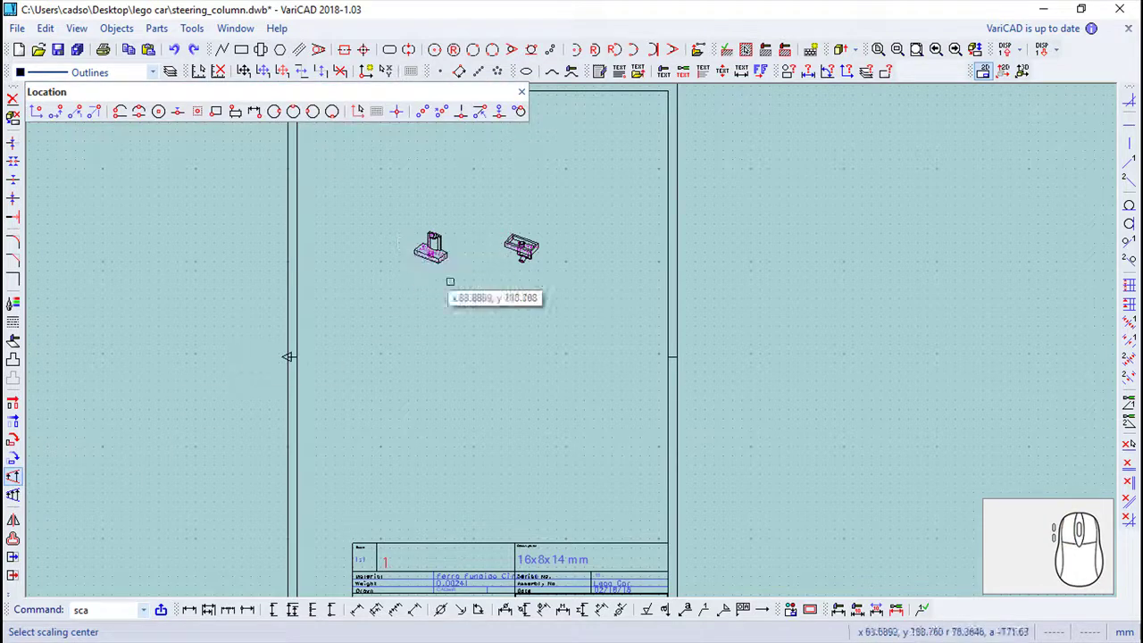
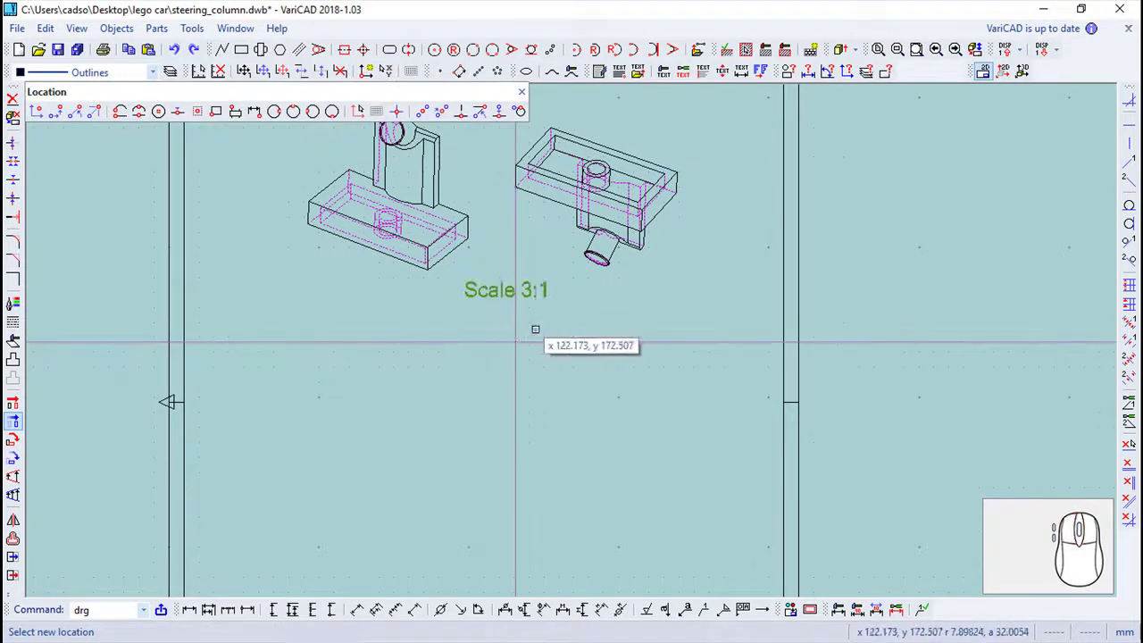
{"action": "key", "text": "Escape"}
{"action": "scroll", "scroll_direction": "up", "scroll_amount": 3}
{"action": "left_click_drag", "start_coordinate": [542, 402], "coordinate": [517, 324]}
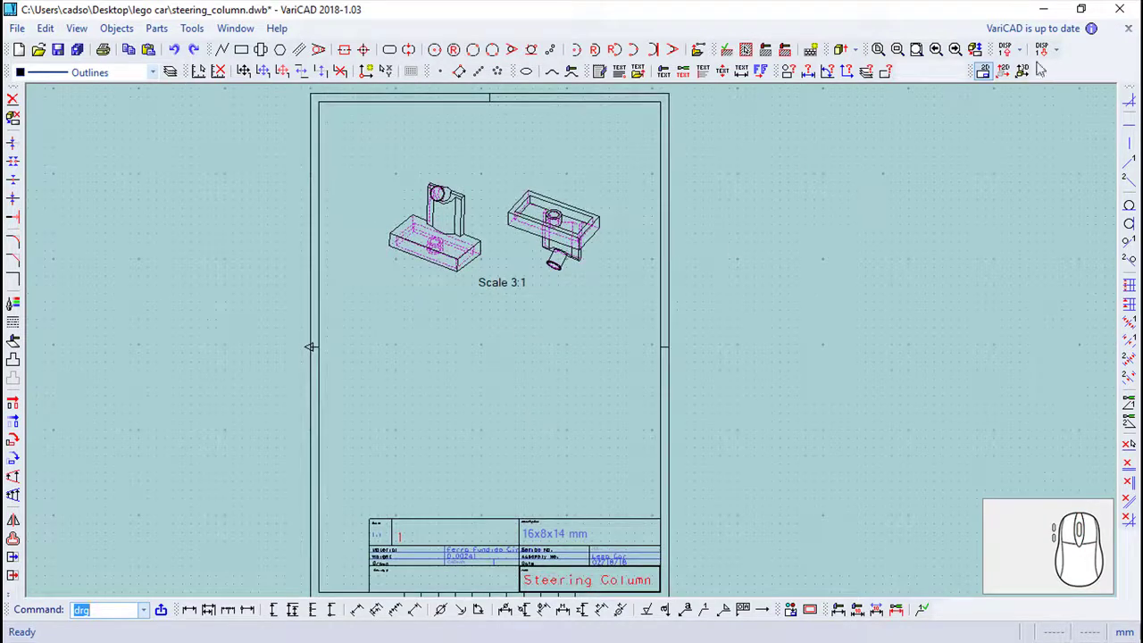
Step: Generate predefined front, side and top views and insert them below the isometric views
{"action": "left_click", "coordinate": [1028, 73]}
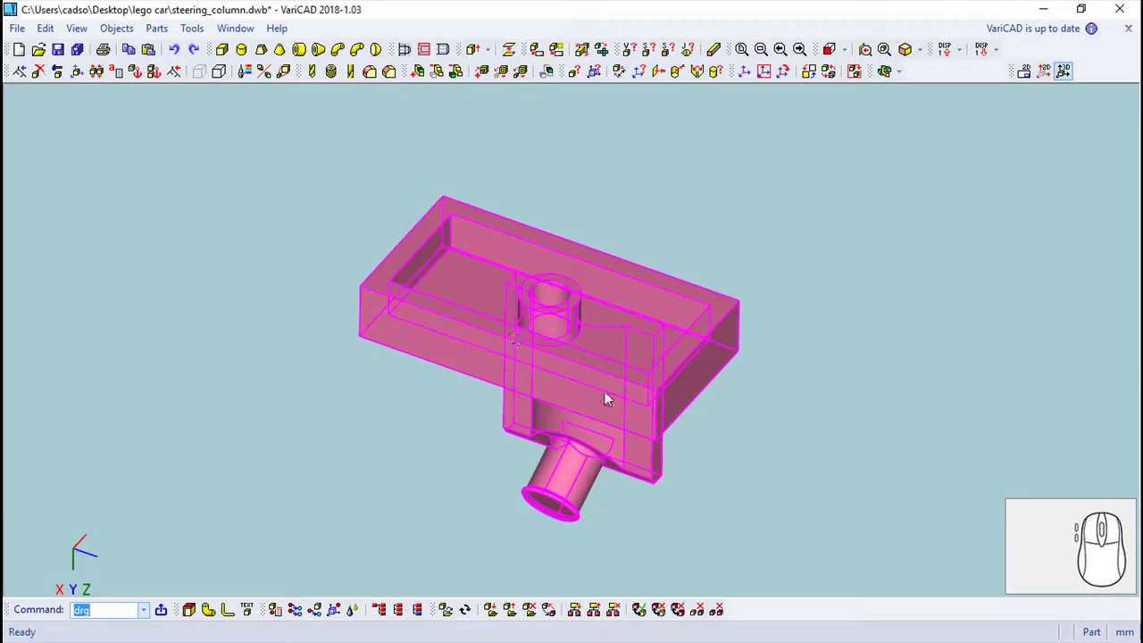
{"action": "left_click_drag", "start_coordinate": [855, 426], "coordinate": [842, 306]}
{"action": "middle_click", "coordinate": [805, 462]}
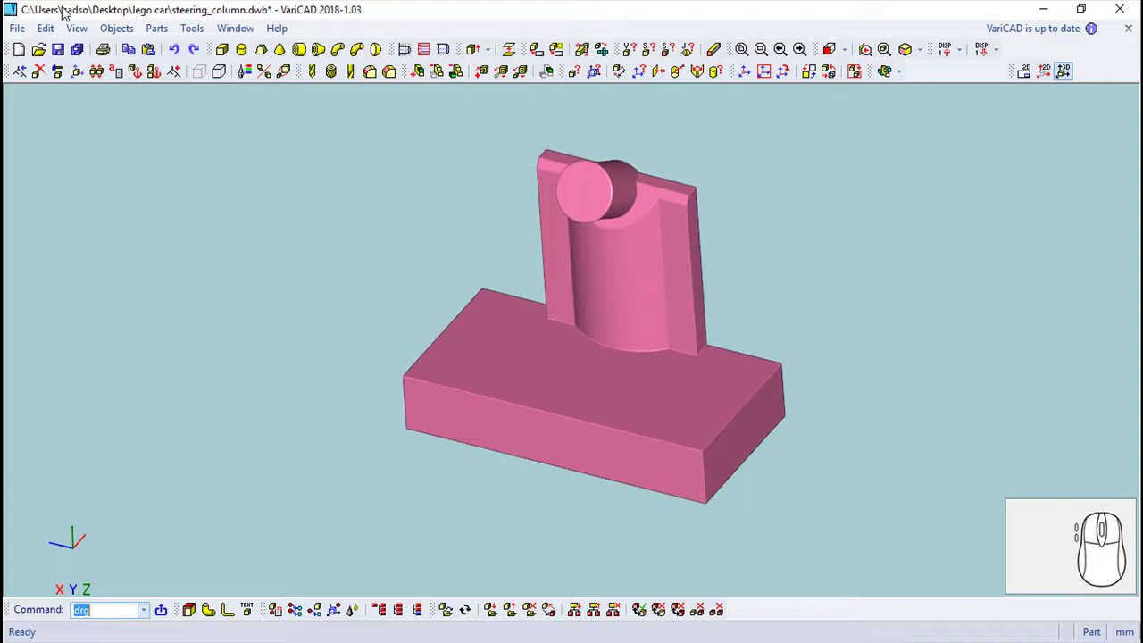
{"action": "left_click", "coordinate": [184, 316]}
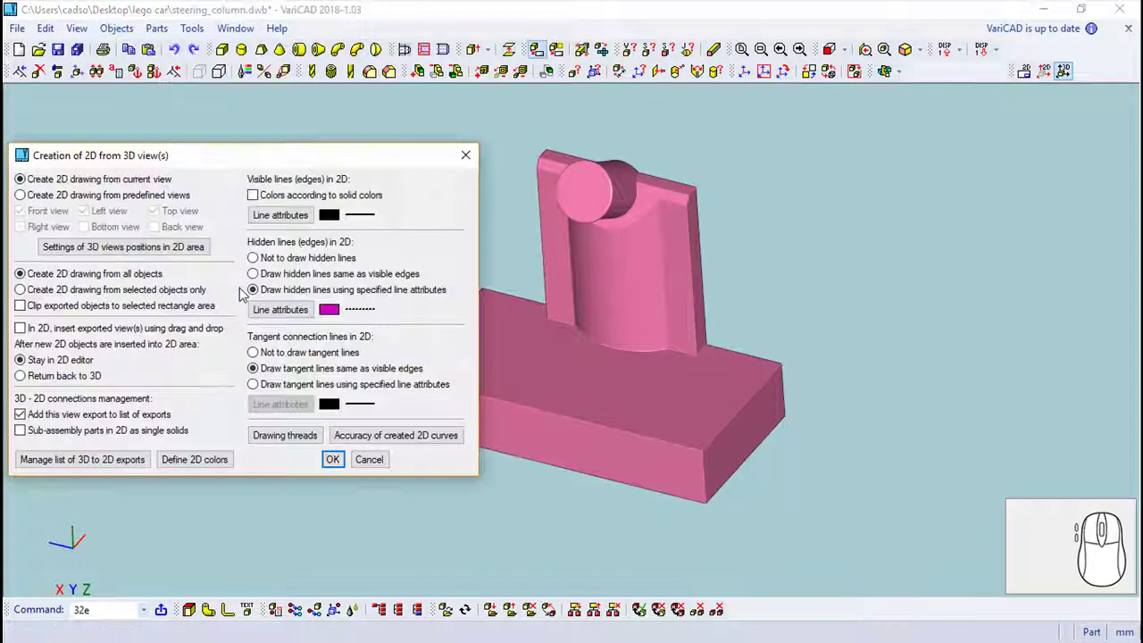
{"action": "left_click", "coordinate": [27, 195]}
{"action": "left_click", "coordinate": [341, 462]}
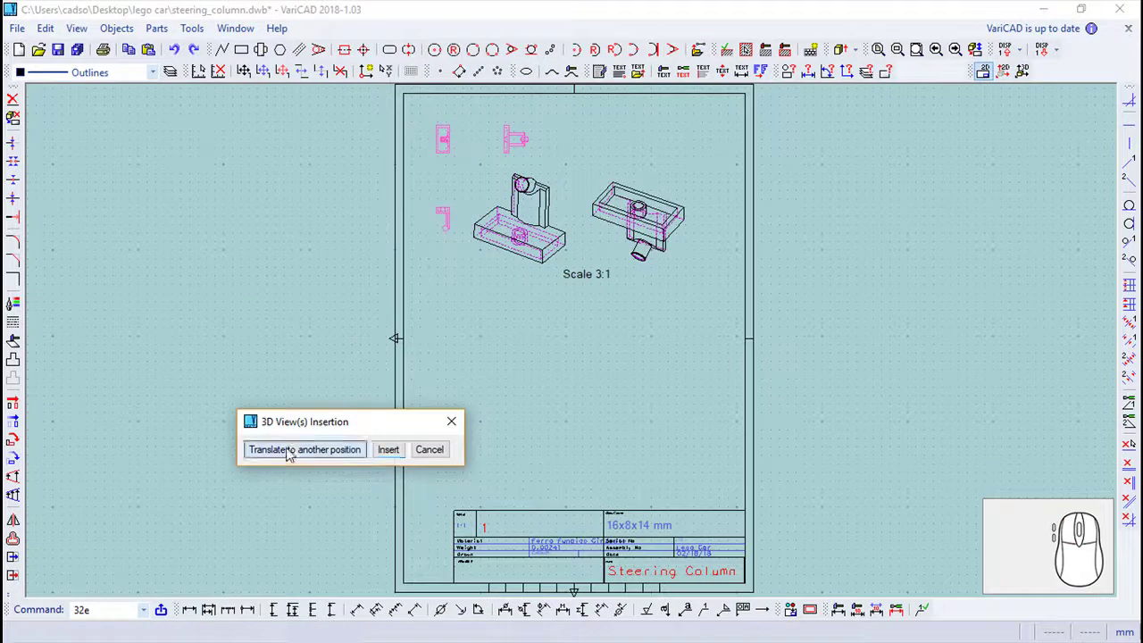
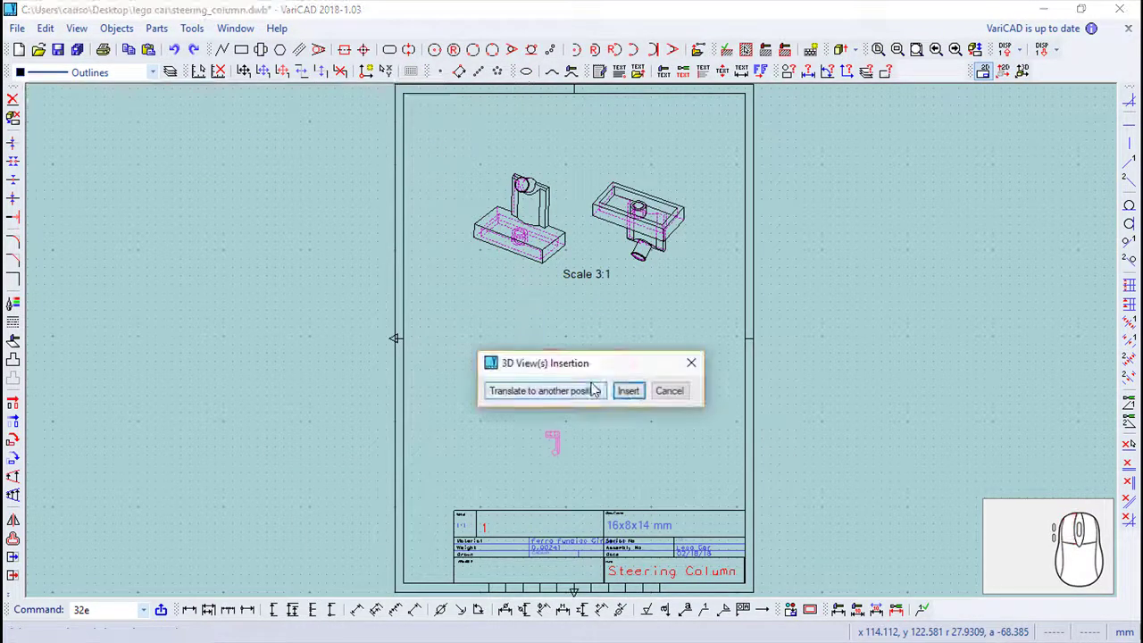
{"action": "left_click", "coordinate": [631, 399]}
{"action": "scroll", "scroll_direction": "up", "scroll_amount": 3}
{"action": "middle_click", "coordinate": [540, 369]}
Step: Place a centre axis across the front view's boss and redo the side view's tube axis after undoing it
{"action": "left_click", "coordinate": [352, 54]}
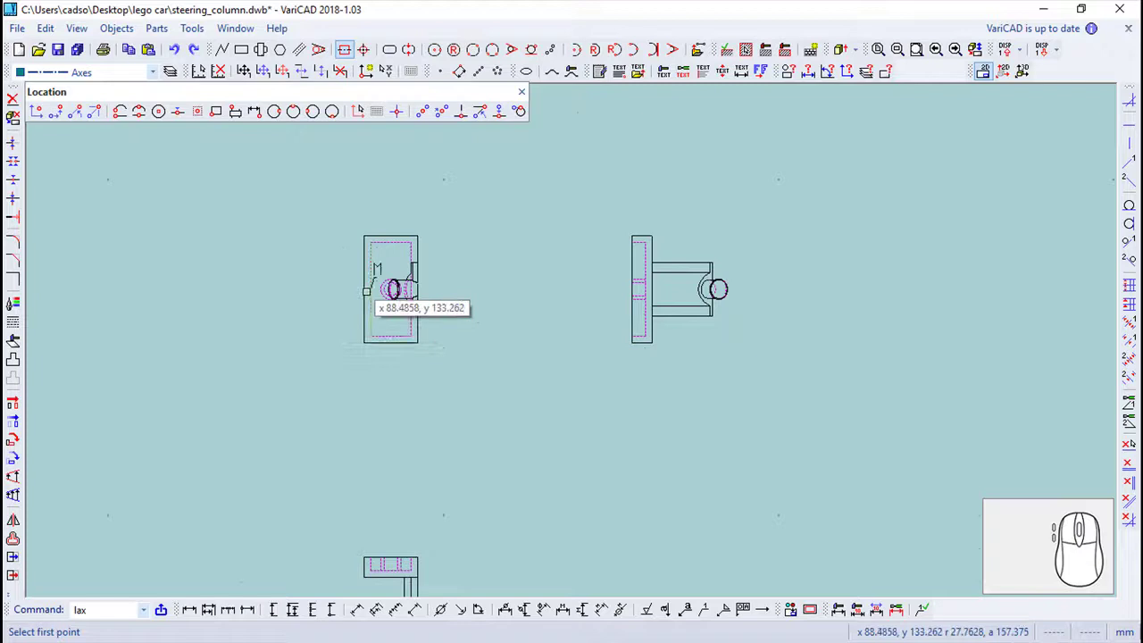
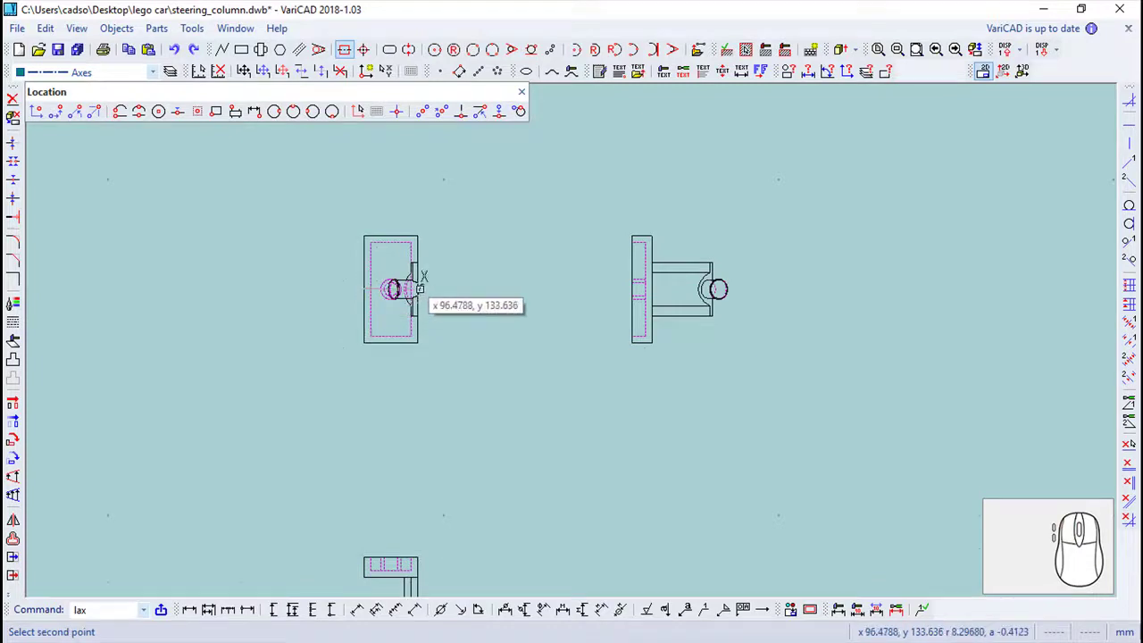
{"action": "scroll", "scroll_direction": "up", "scroll_amount": 3}
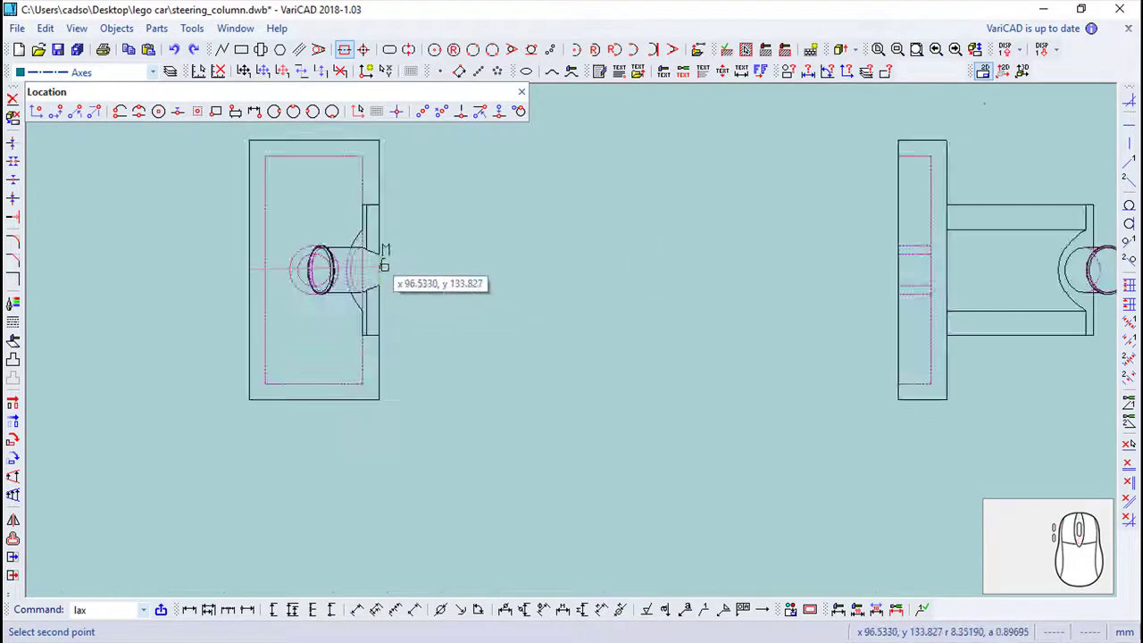
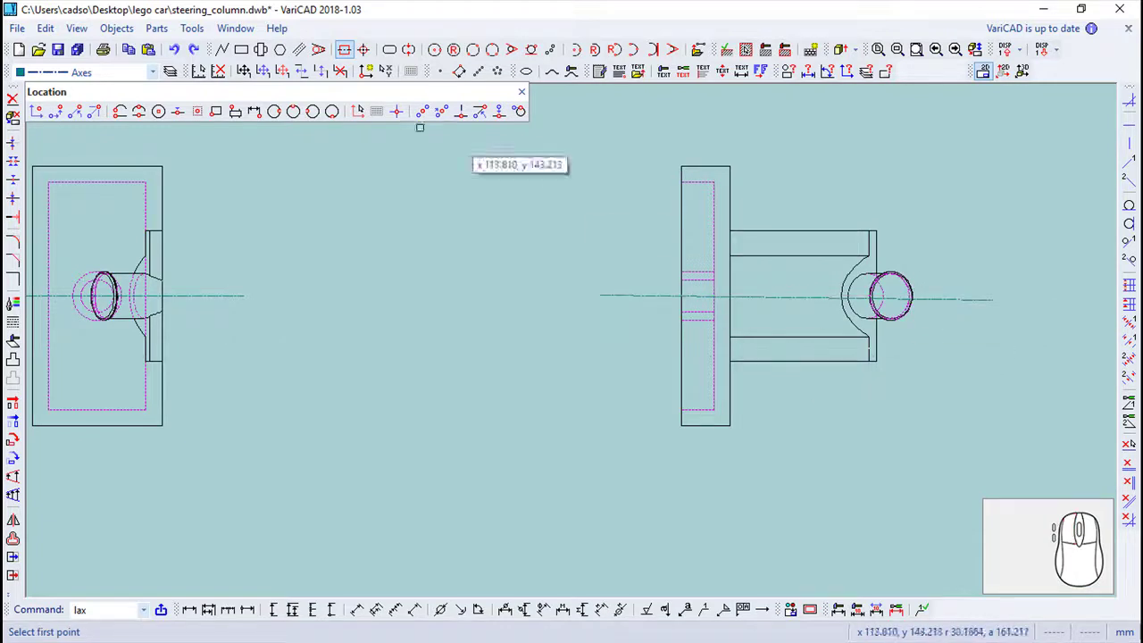
{"action": "left_click", "coordinate": [182, 53]}
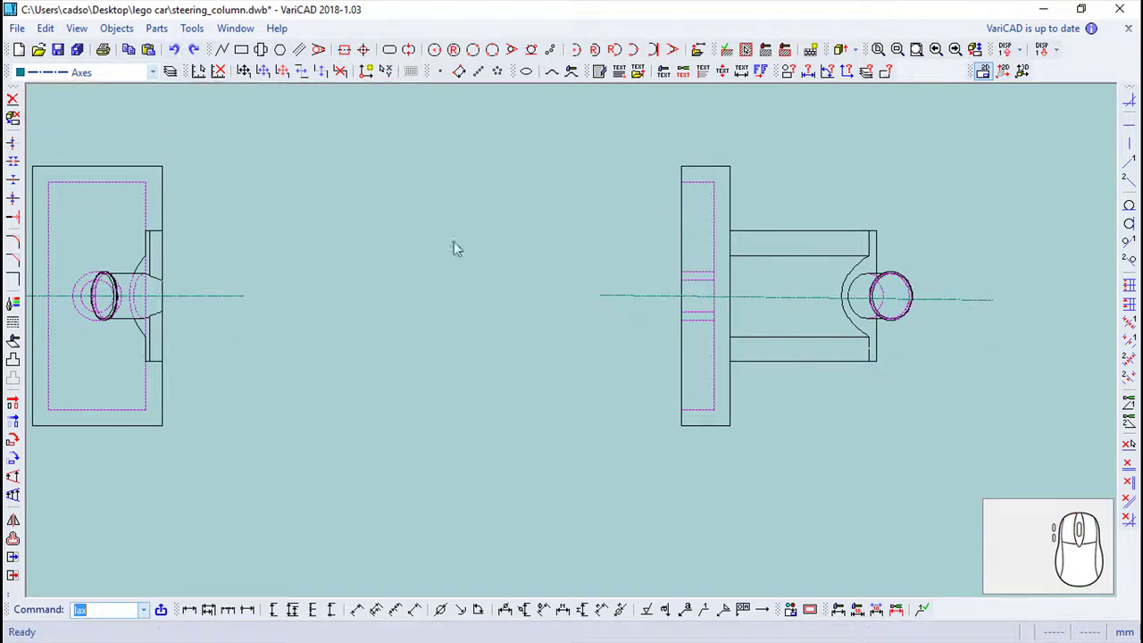
{"action": "left_click", "coordinate": [180, 54]}
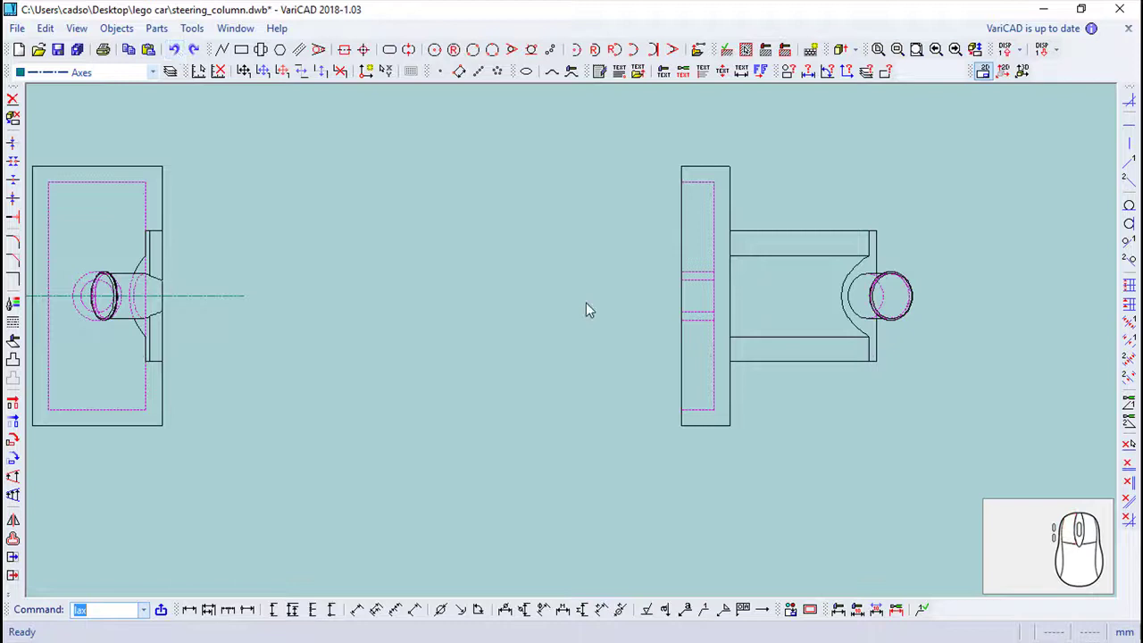
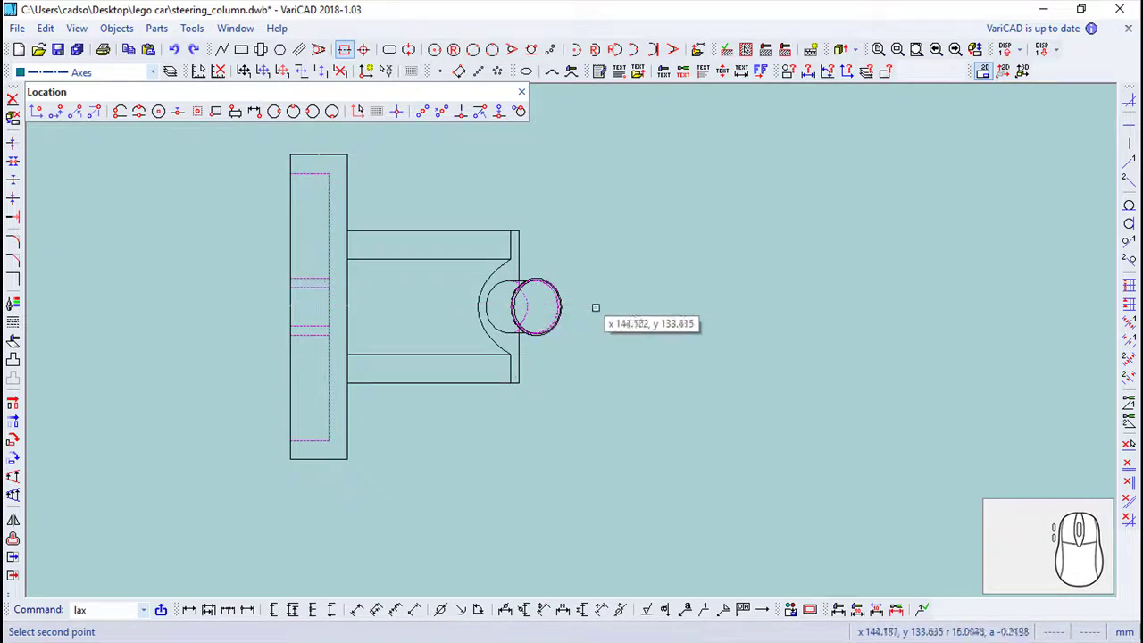
{"action": "scroll", "scroll_direction": "up", "scroll_amount": 3}
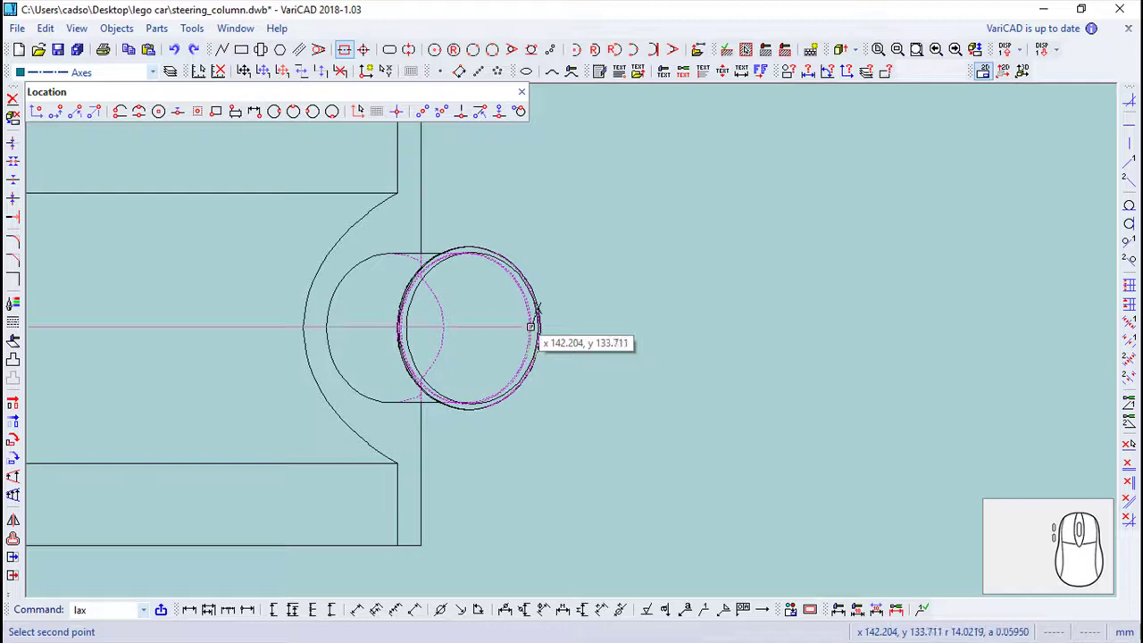
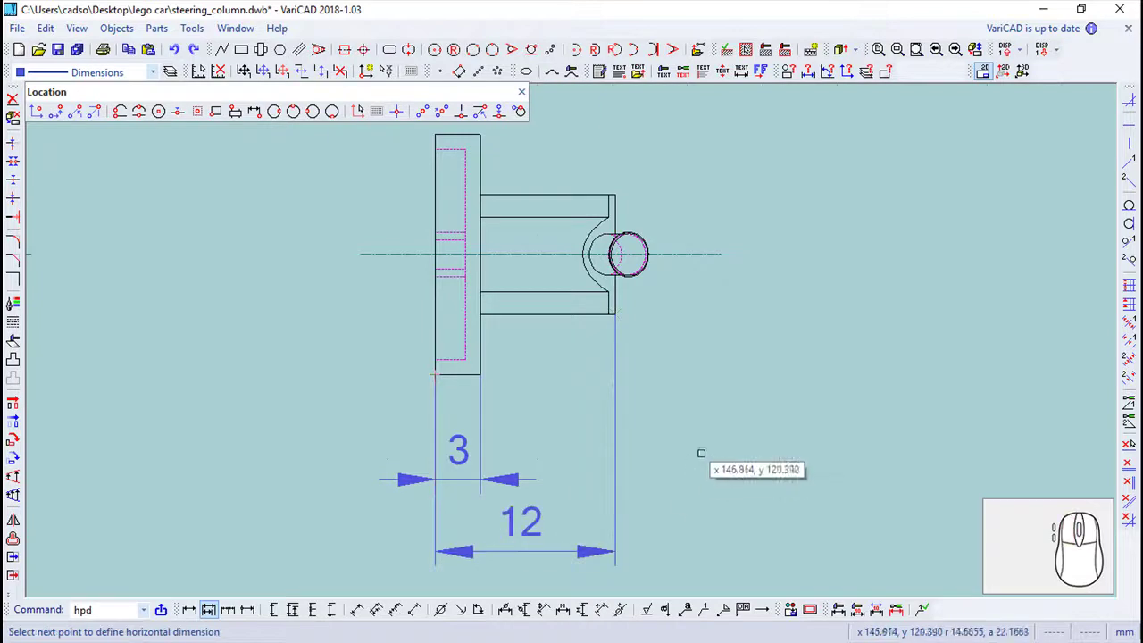
Step: Add the 16 and 8 dimensions to the first view, discarding a stray 4.88431 dimension
{"action": "scroll", "scroll_direction": "up", "scroll_amount": 3}
{"action": "scroll", "scroll_direction": "down", "scroll_amount": 3}
{"action": "scroll", "scroll_direction": "up", "scroll_amount": 3}
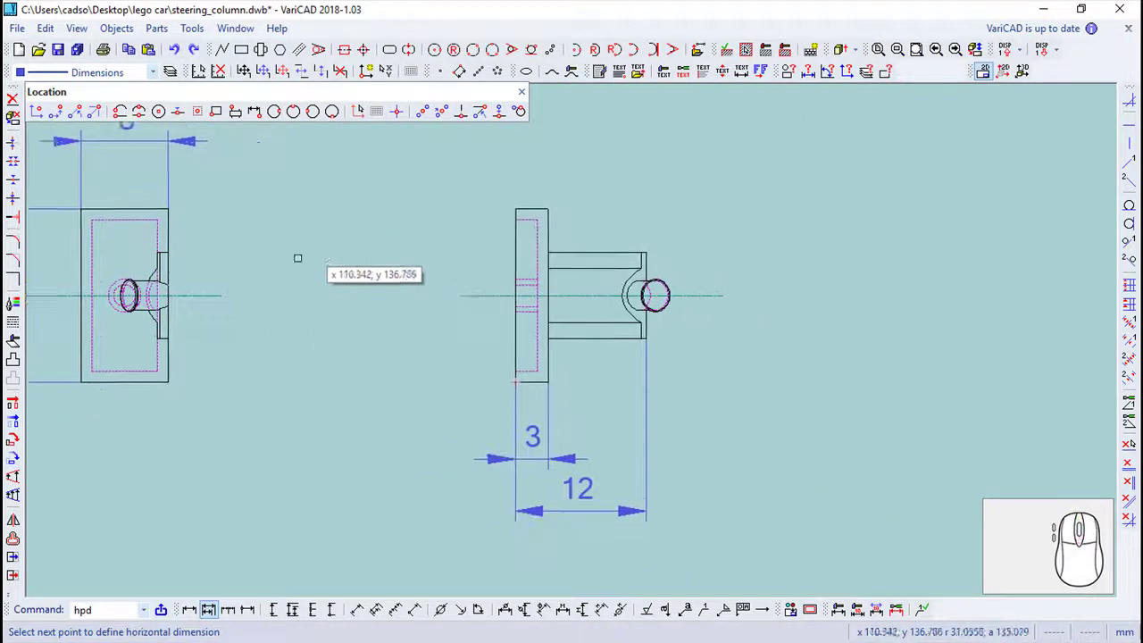
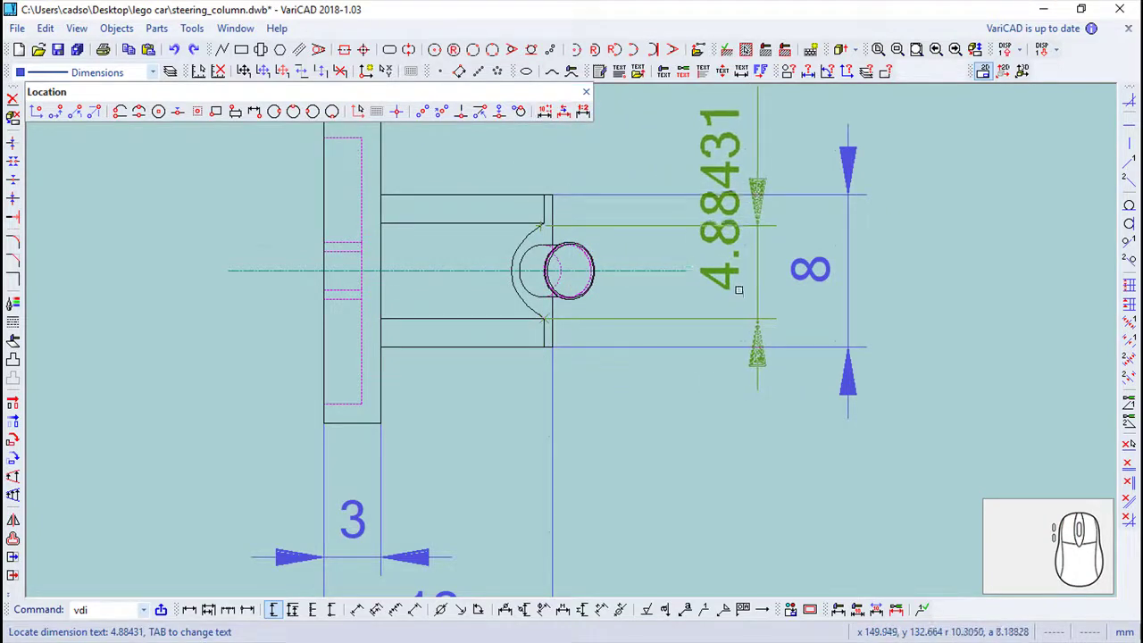
{"action": "key", "text": "Escape"}
{"action": "scroll", "scroll_direction": "up", "scroll_amount": 3}
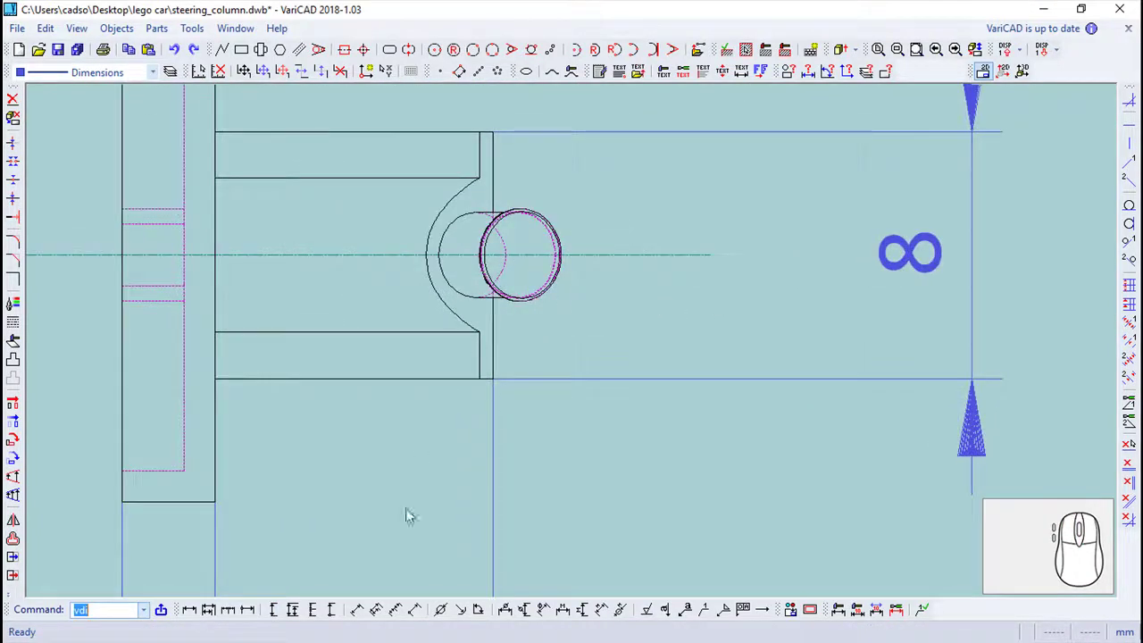
Step: Add the vertical 3, 12, 5 and 8 dimensions to the other orthographic view
{"action": "left_click", "coordinate": [278, 610]}
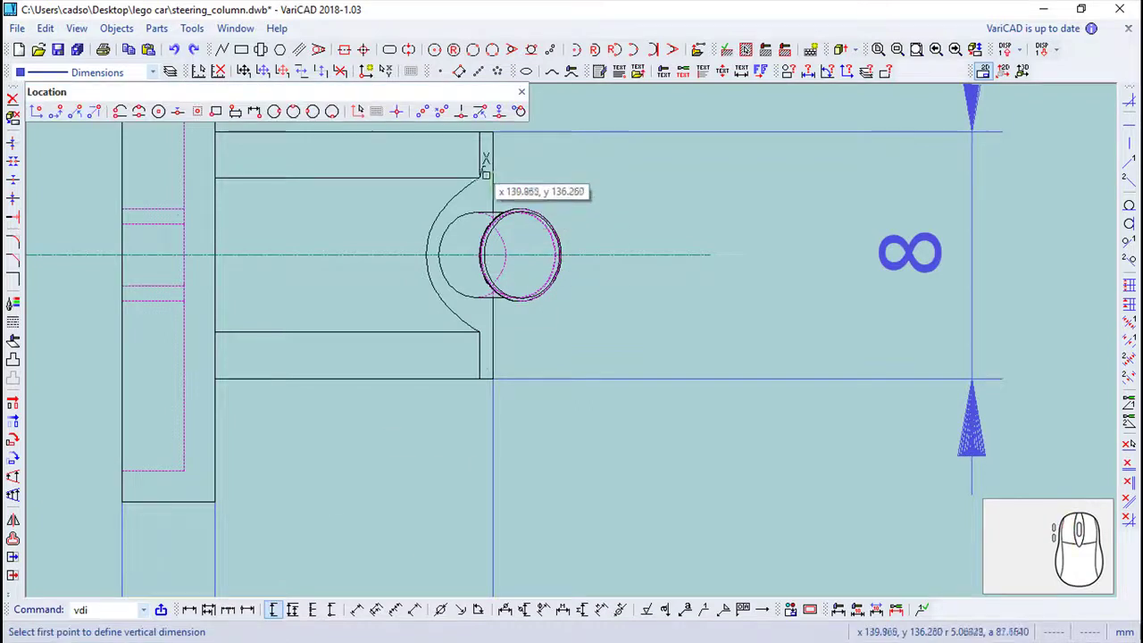
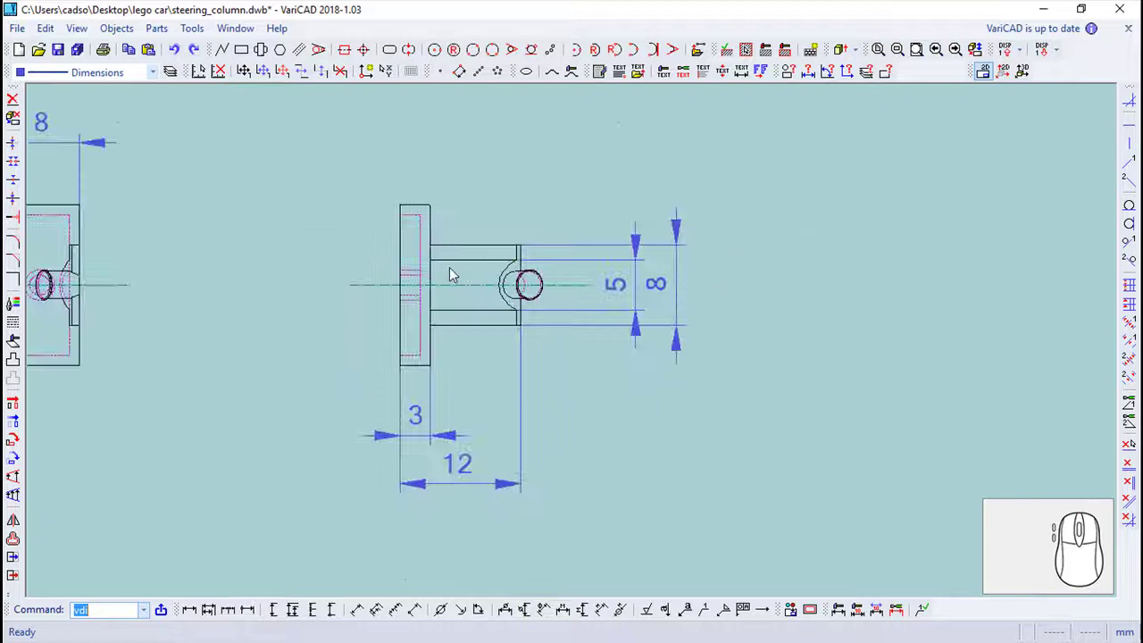
{"action": "scroll", "scroll_direction": "up", "scroll_amount": 3}
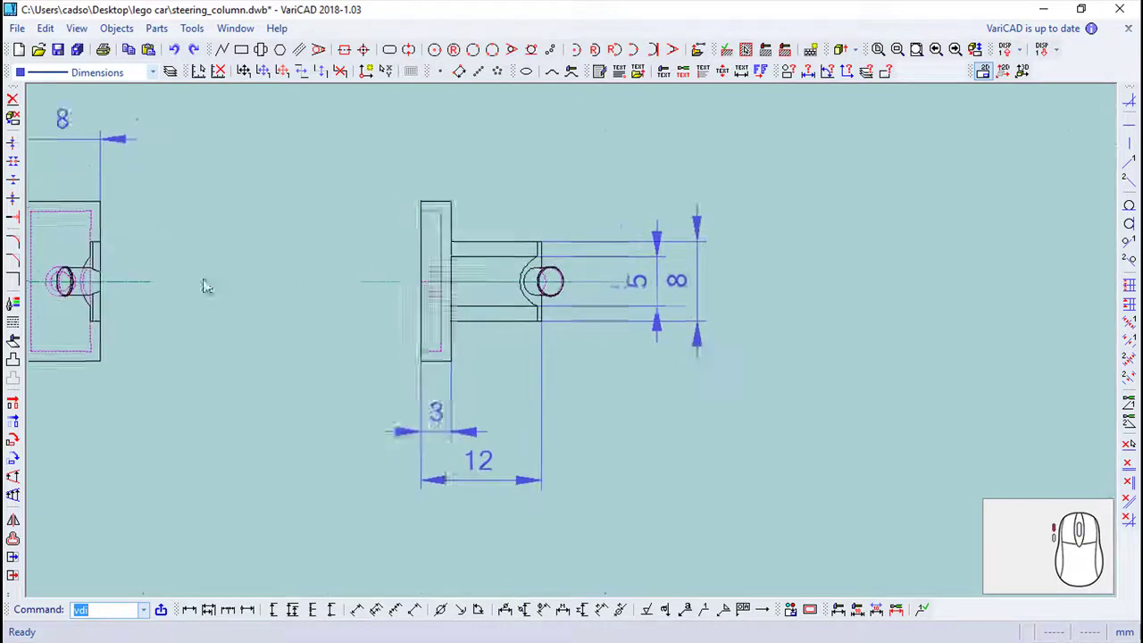
{"action": "scroll", "scroll_direction": "up", "scroll_amount": 3}
{"action": "scroll", "scroll_direction": "up", "scroll_amount": 3}
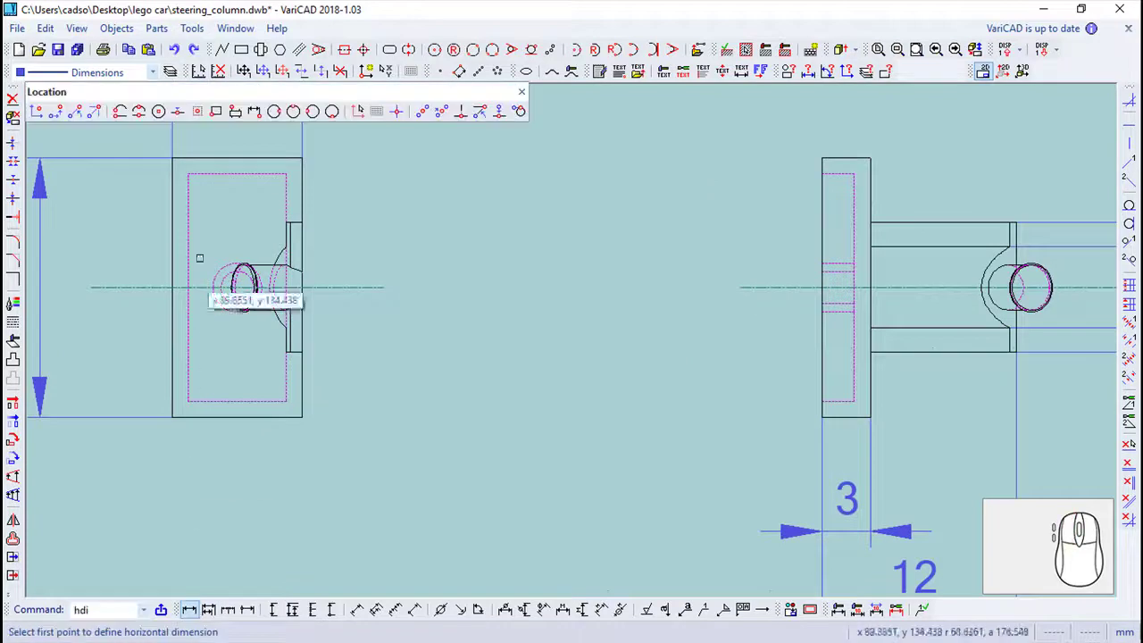
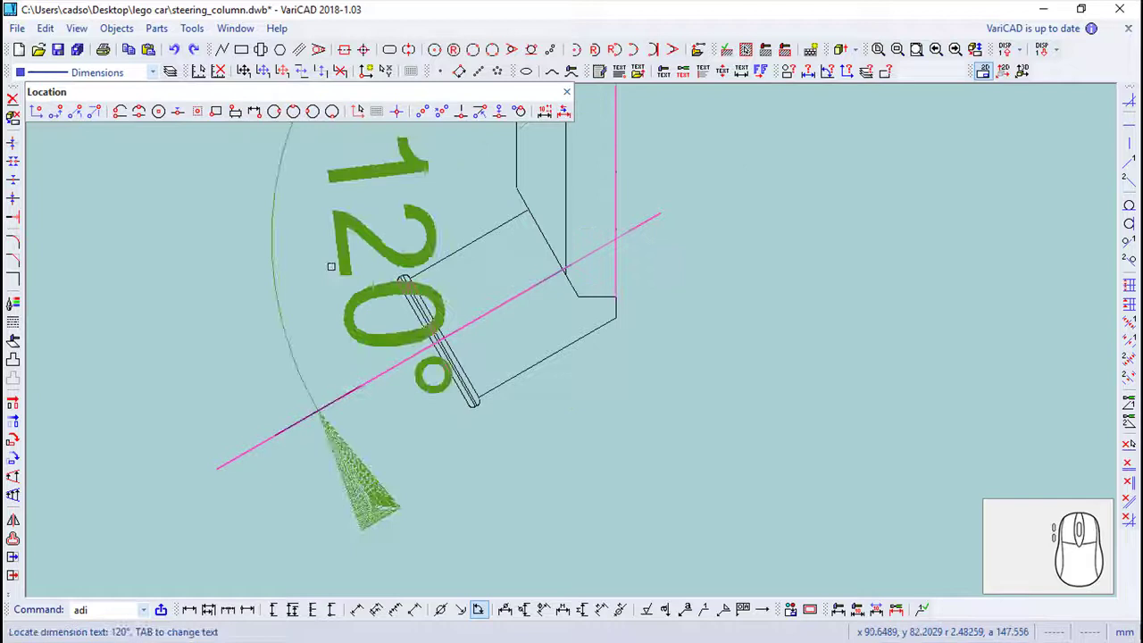
Step: Add the 120° angle, 10.84 height and aligned 4.22 and 0.25 dimensions on the tilted tube
{"action": "scroll", "scroll_direction": "up", "scroll_amount": 3}
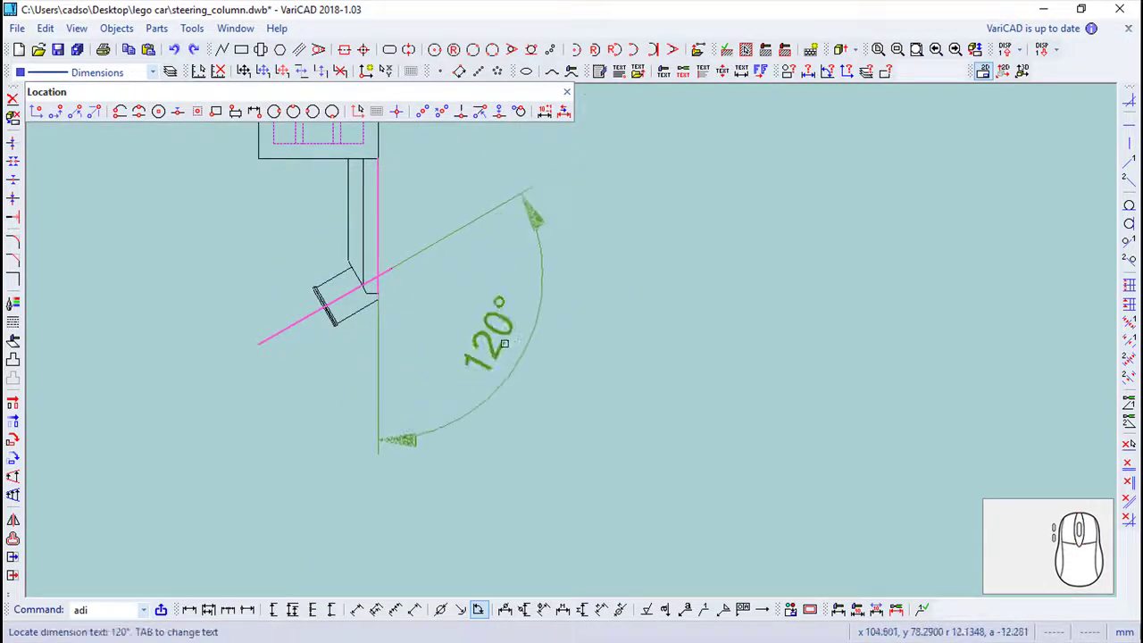
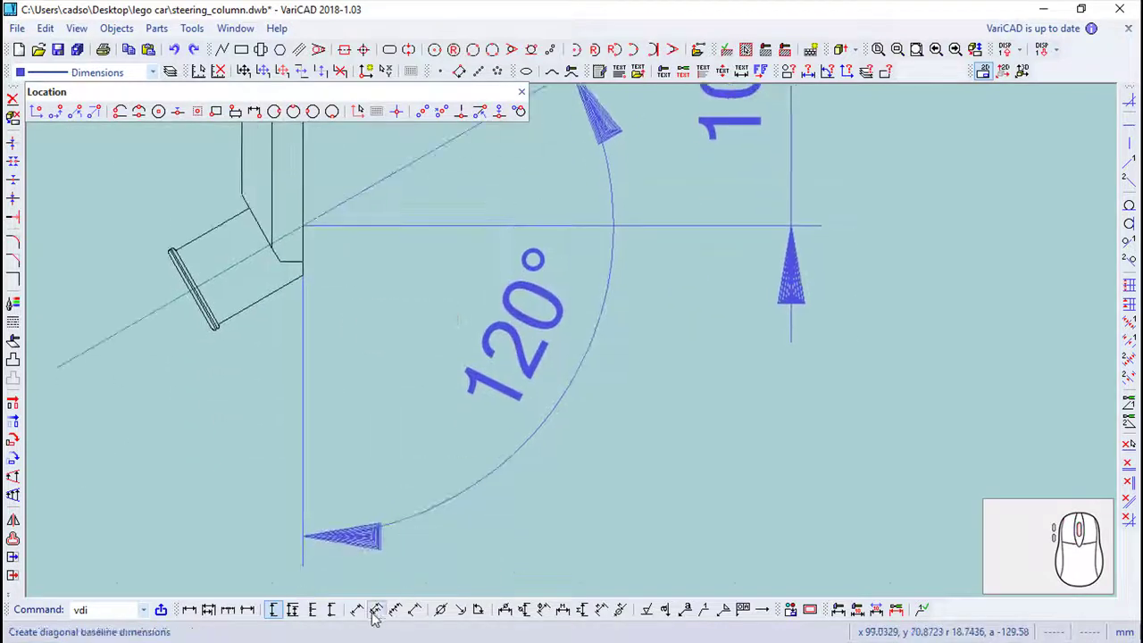
{"action": "left_click", "coordinate": [366, 611]}
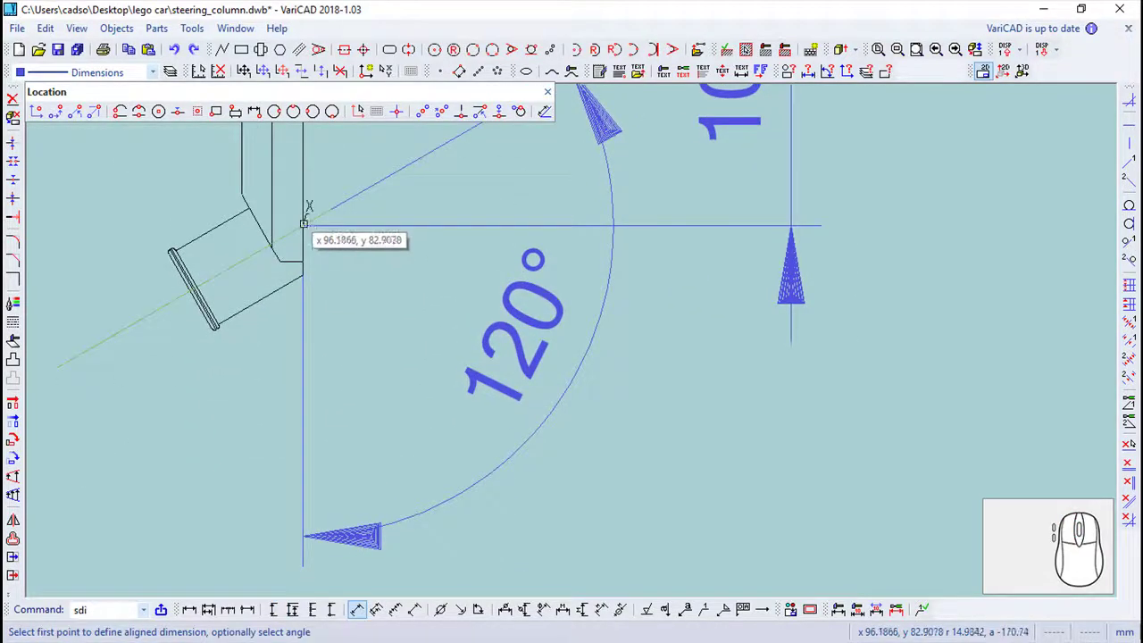
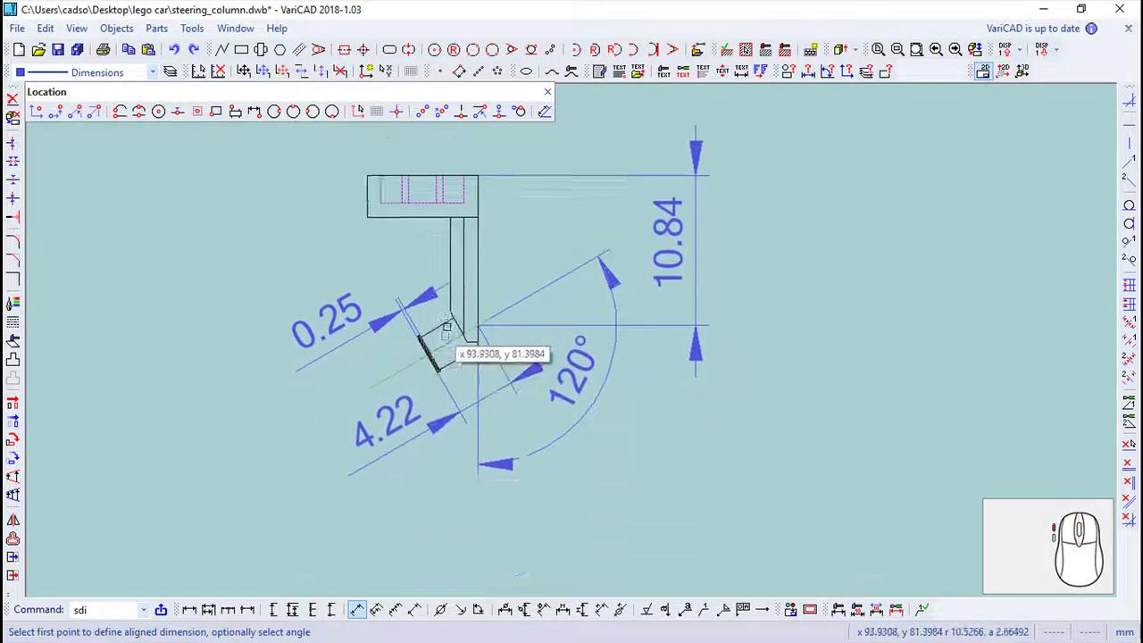
{"action": "scroll", "scroll_direction": "up", "scroll_amount": 3}
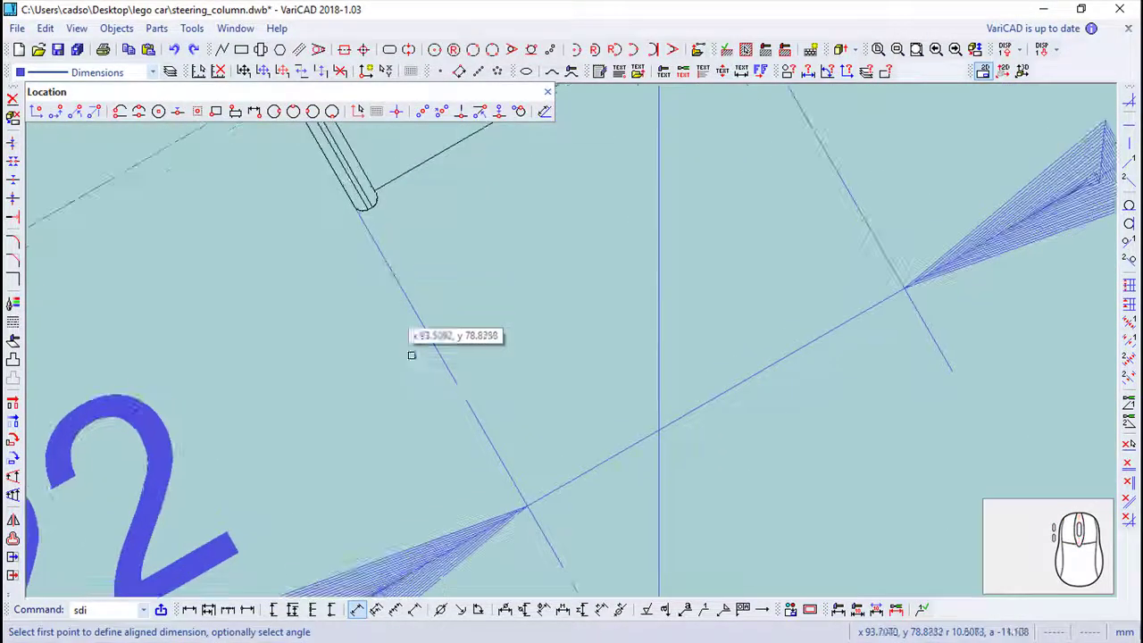
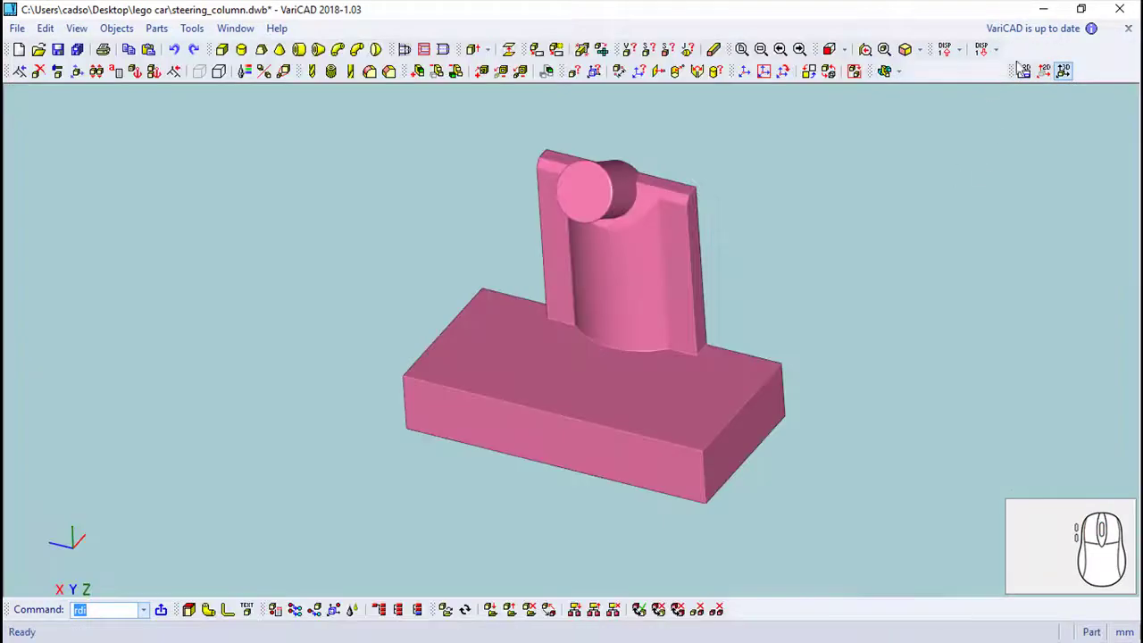
Step: Recentre the sheet and save steering_column.dwb with the R0.1 radius labelled
{"action": "scroll", "scroll_direction": "up", "scroll_amount": 3}
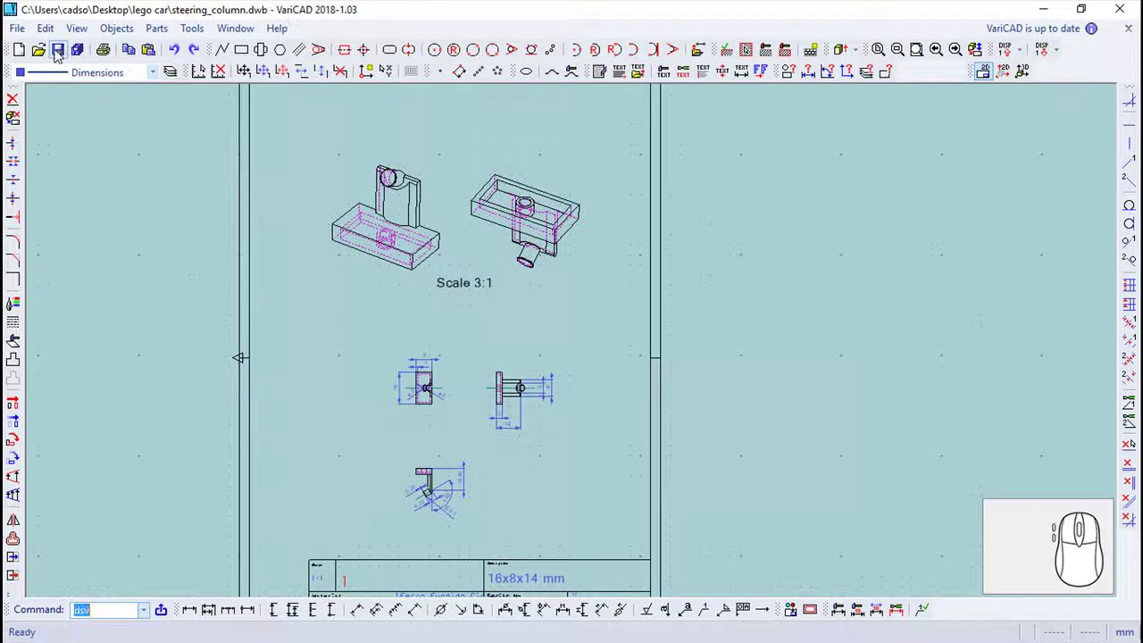
{"action": "left_click_drag", "start_coordinate": [589, 327], "coordinate": [665, 377]}
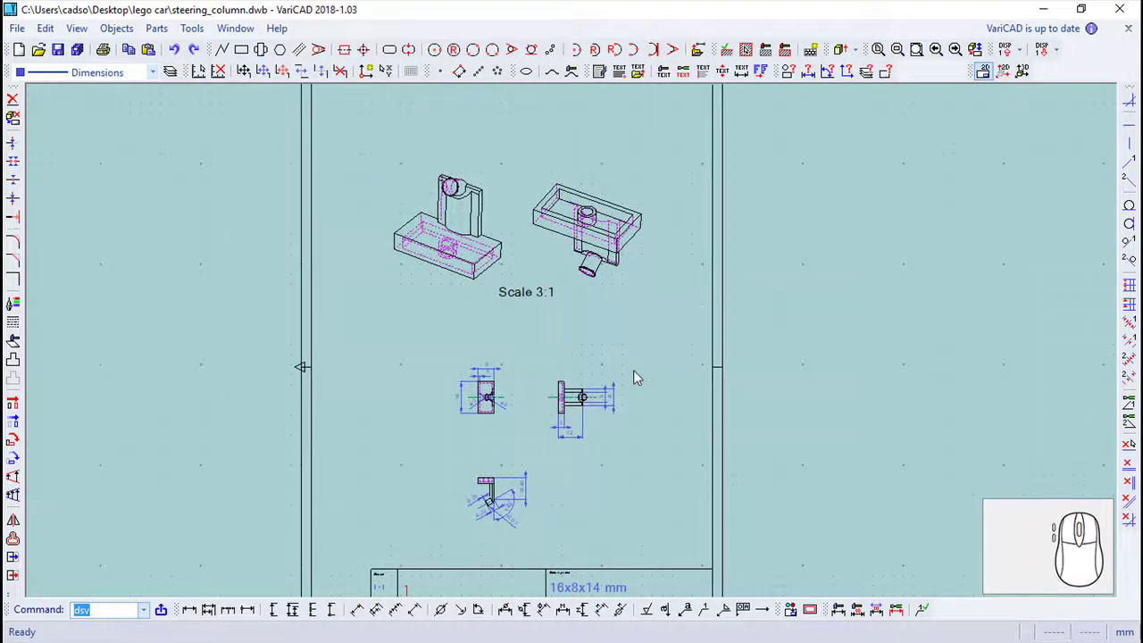